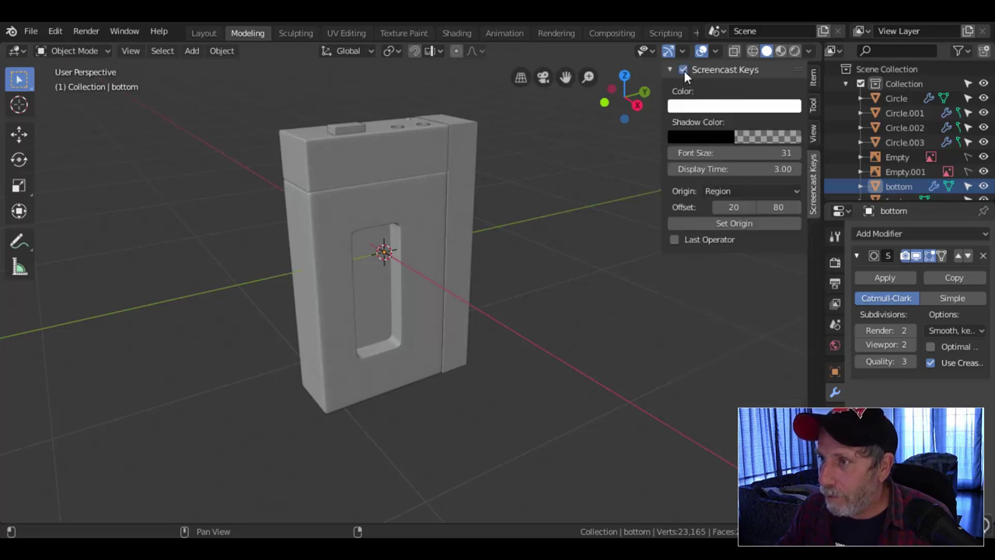
- Select the bottom body piece and hide both reference-image empties from the Outliner
{"action": "key", "text": "n"}
{"action": "middle_click", "coordinate": [604, 277]}
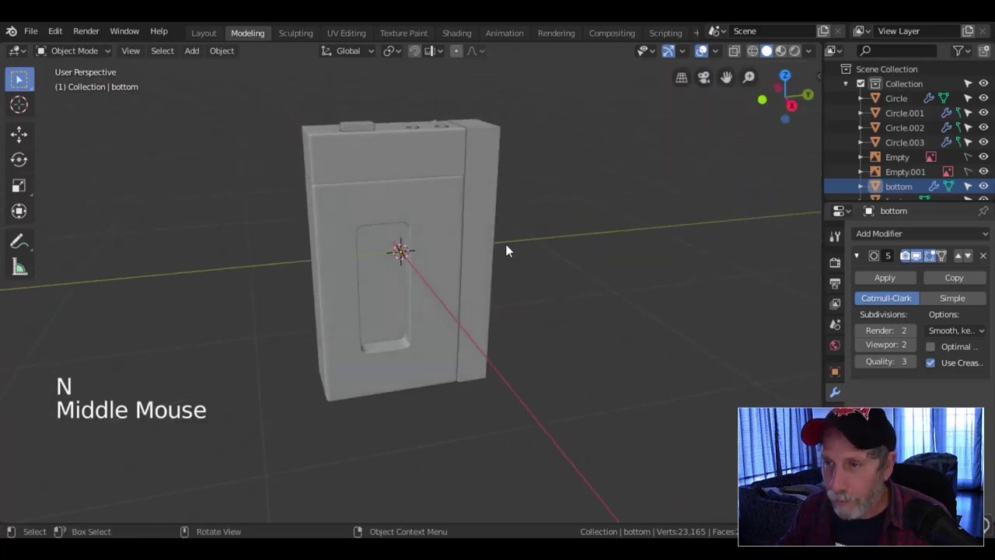
{"action": "left_click", "coordinate": [438, 218]}
{"action": "middle_click", "coordinate": [525, 234]}
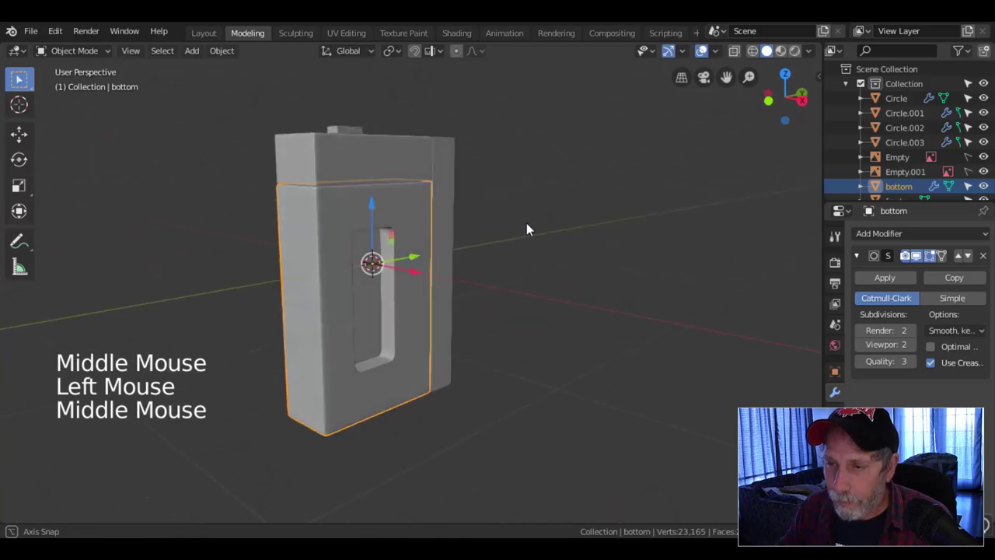
{"action": "key", "text": "KP_3"}
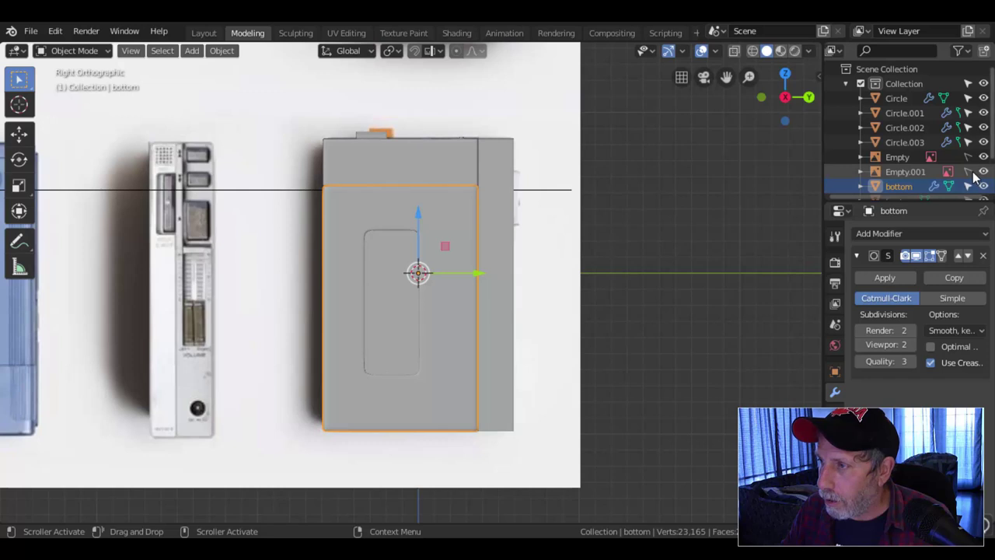
{"action": "left_click", "coordinate": [987, 171]}
- Hide every object except 'bottom' with Shift+H and inspect its recessed front opening
{"action": "middle_click", "coordinate": [532, 276]}
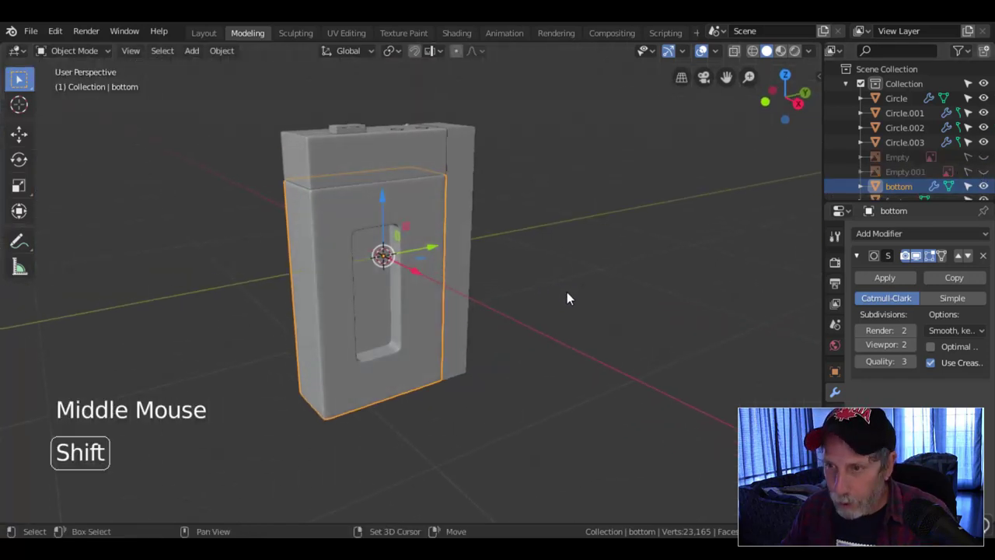
{"action": "key", "text": "shift+h"}
{"action": "middle_click", "coordinate": [508, 321]}
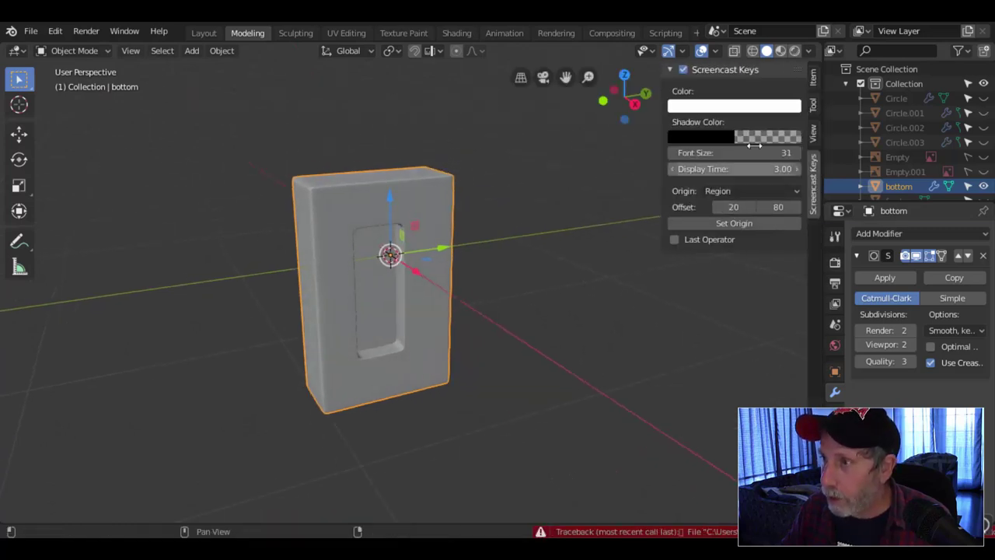
{"action": "key", "text": "n"}
{"action": "middle_click", "coordinate": [554, 281]}
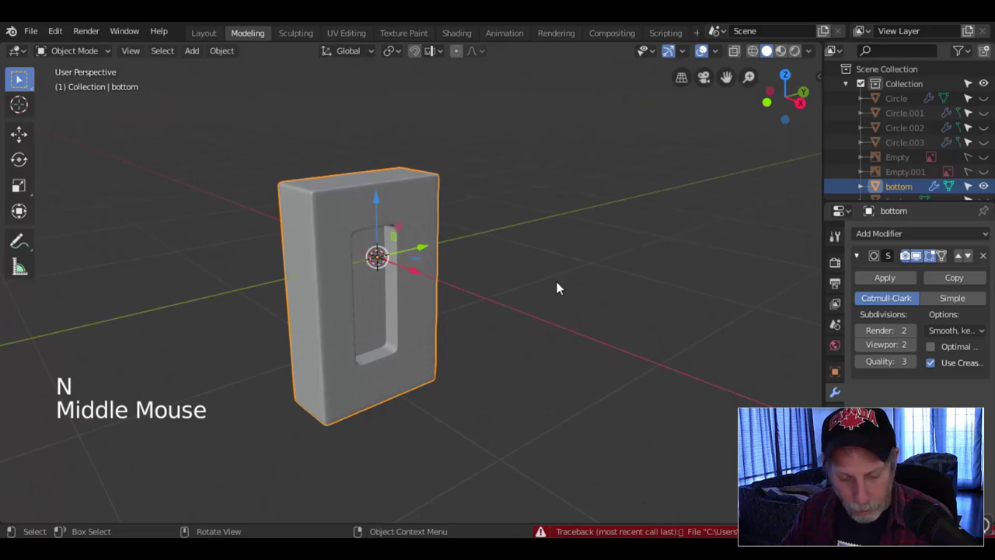
{"action": "middle_click", "coordinate": [557, 276]}
{"action": "middle_click", "coordinate": [537, 255]}
{"action": "middle_click", "coordinate": [526, 294]}
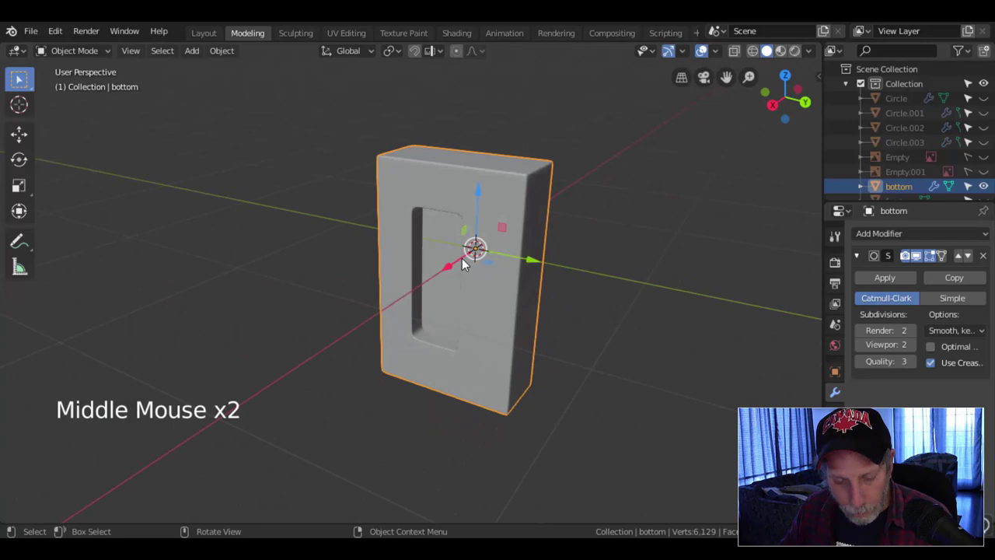
- Add a mesh plane, stand it upright with a 90° rotation and scale it down toward the body
{"action": "key", "text": "shift+a"}
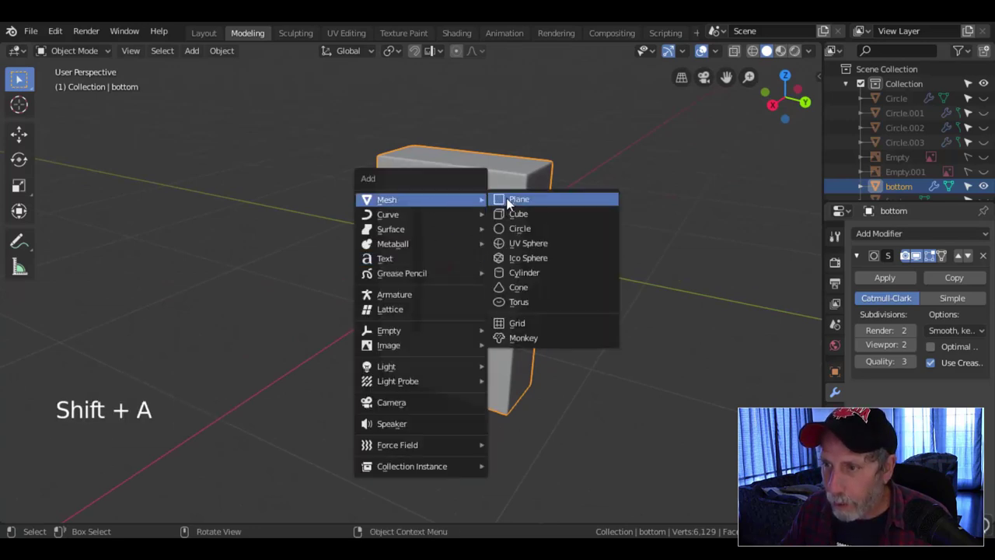
{"action": "key", "text": "shift+a"}
{"action": "key", "text": "Tab"}
{"action": "key", "text": "r"}
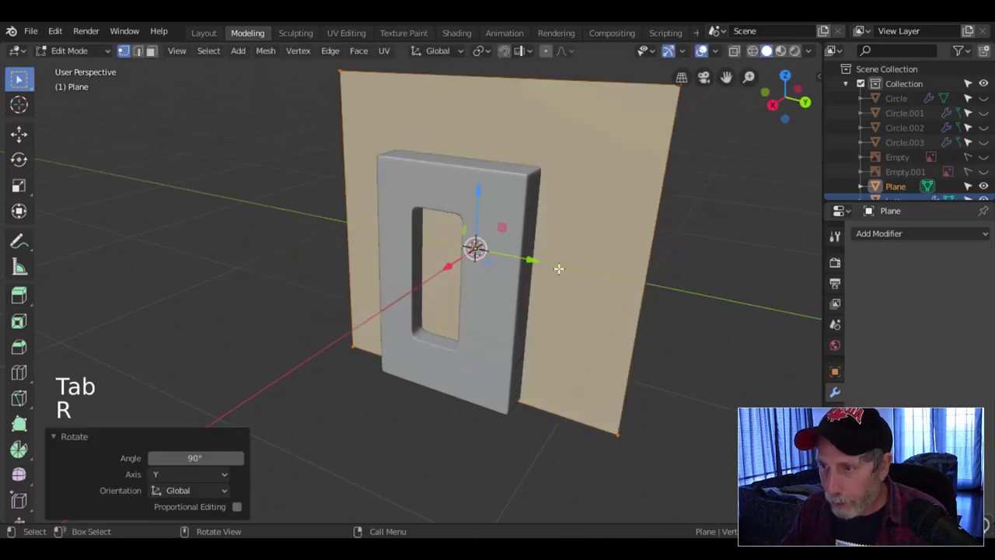
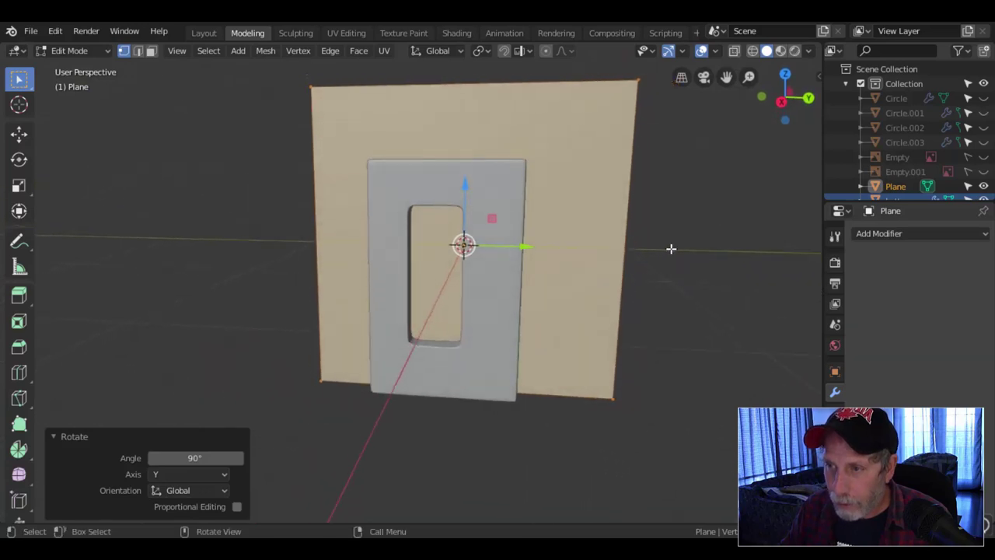
{"action": "key", "text": "s"}
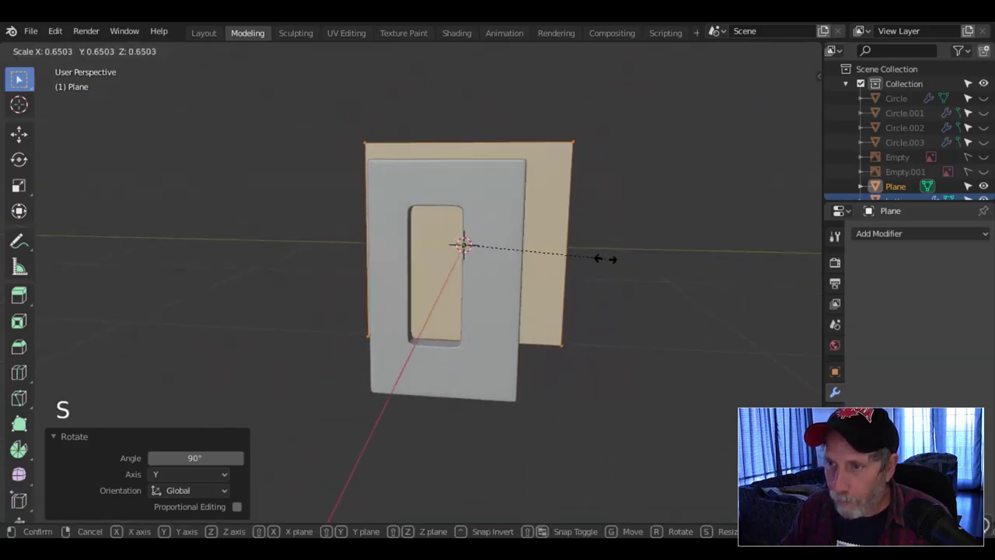
- In side wireframe view, move the plane's edge vertices onto the body's outline
{"action": "key", "text": "KP_3"}
{"action": "key", "text": "z"}
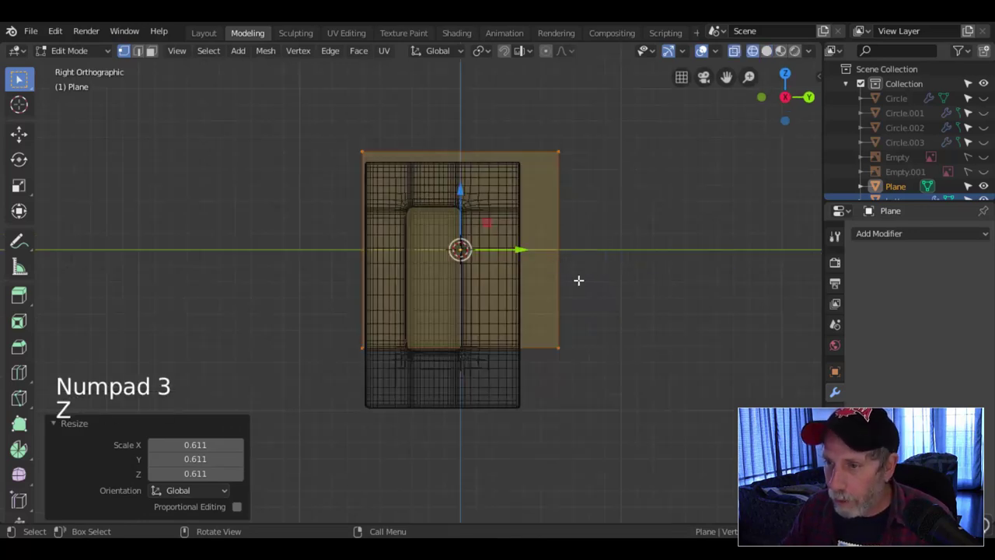
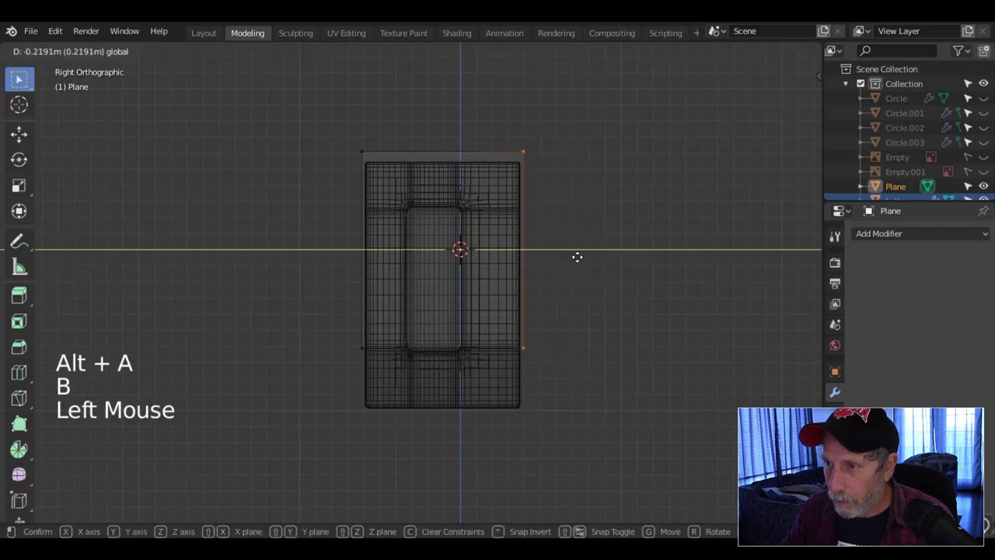
{"action": "key", "text": "alt+a"}
{"action": "key", "text": "b"}
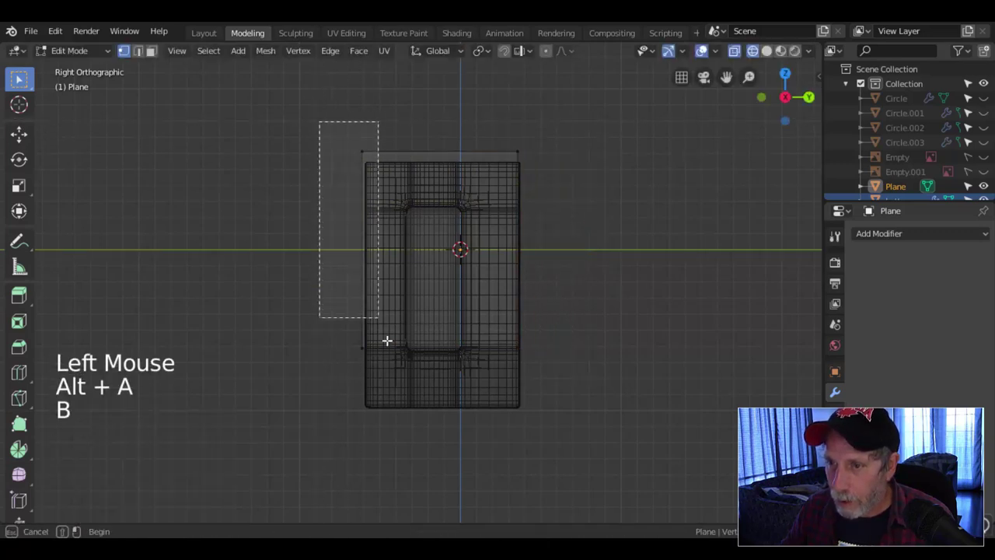
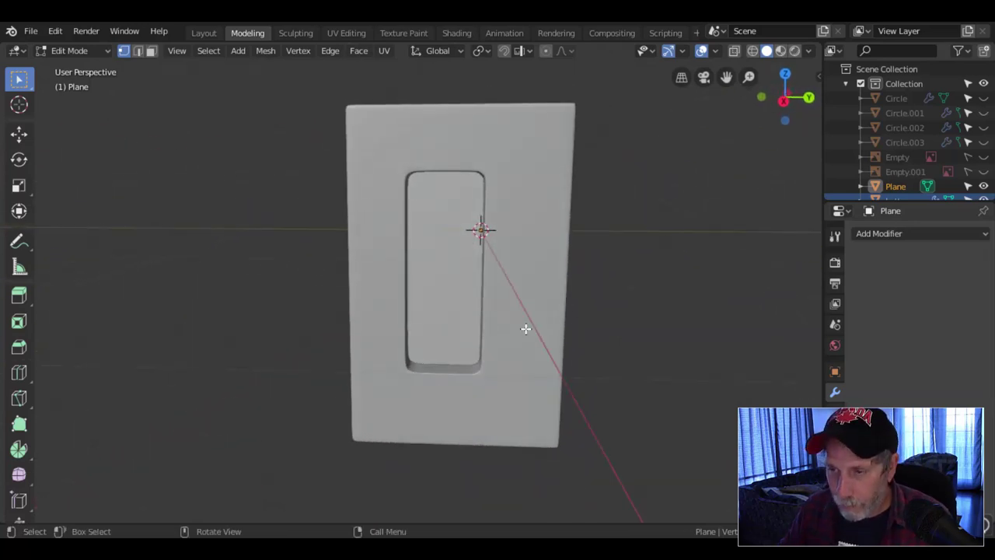
{"action": "key", "text": "KP_1"}
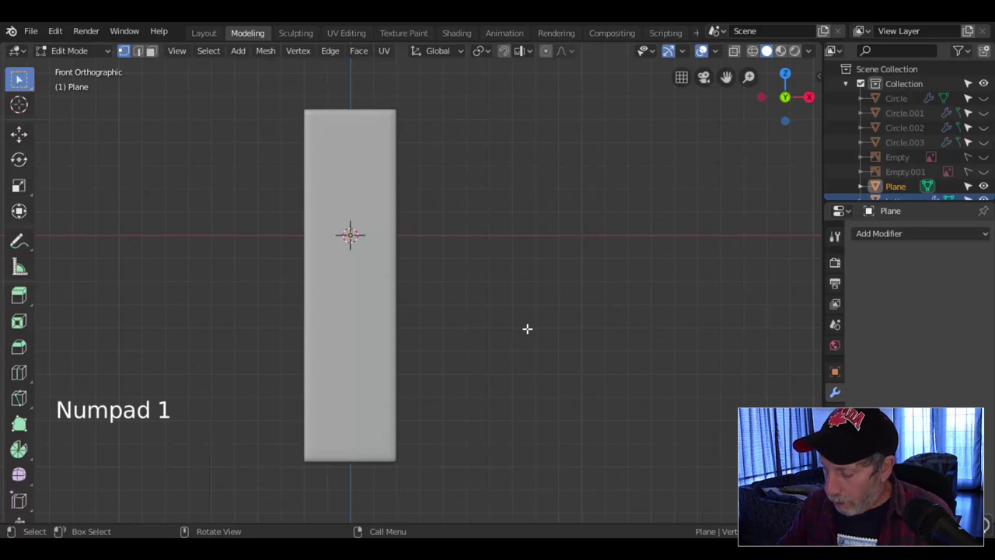
{"action": "key", "text": "KP_3"}
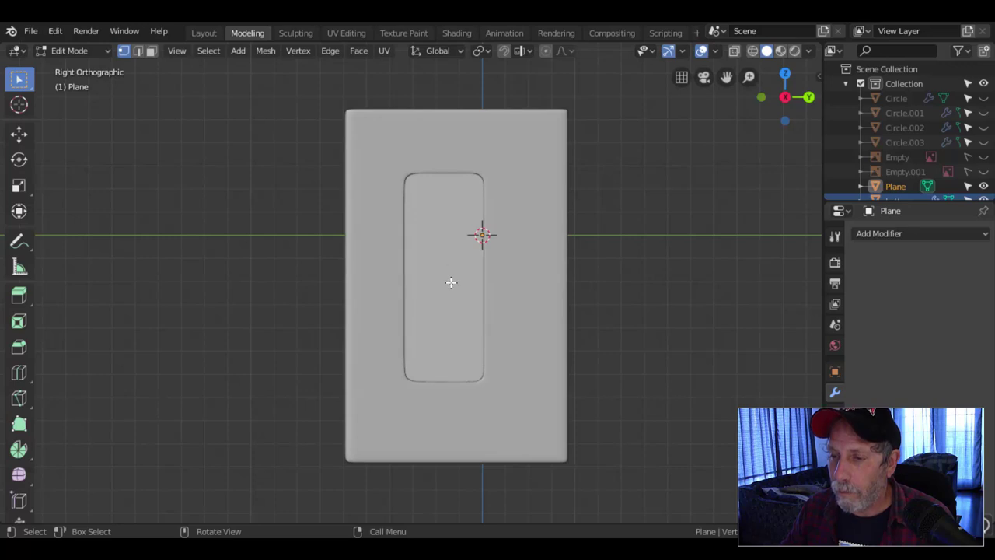
{"action": "key", "text": "Tab"}
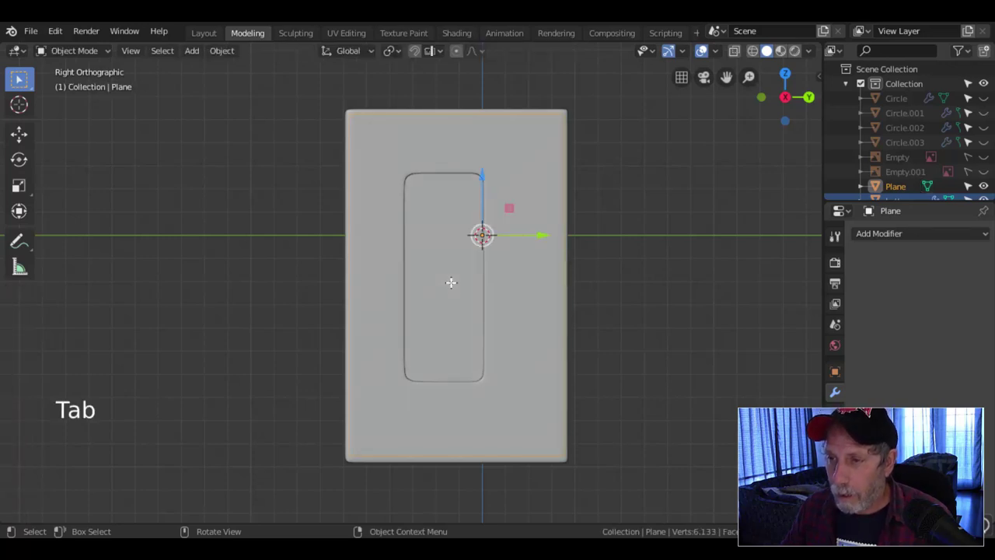
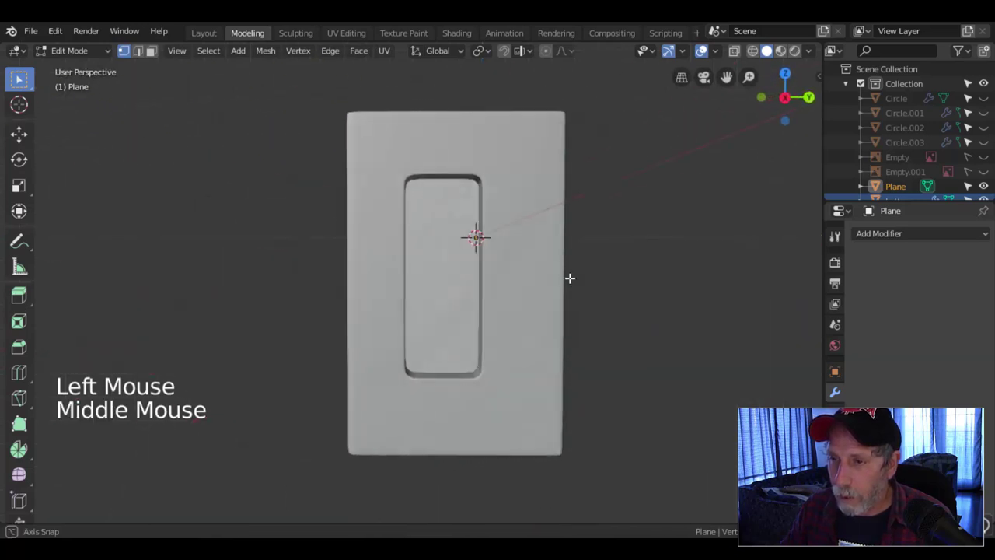
{"action": "key", "text": "KP_1"}
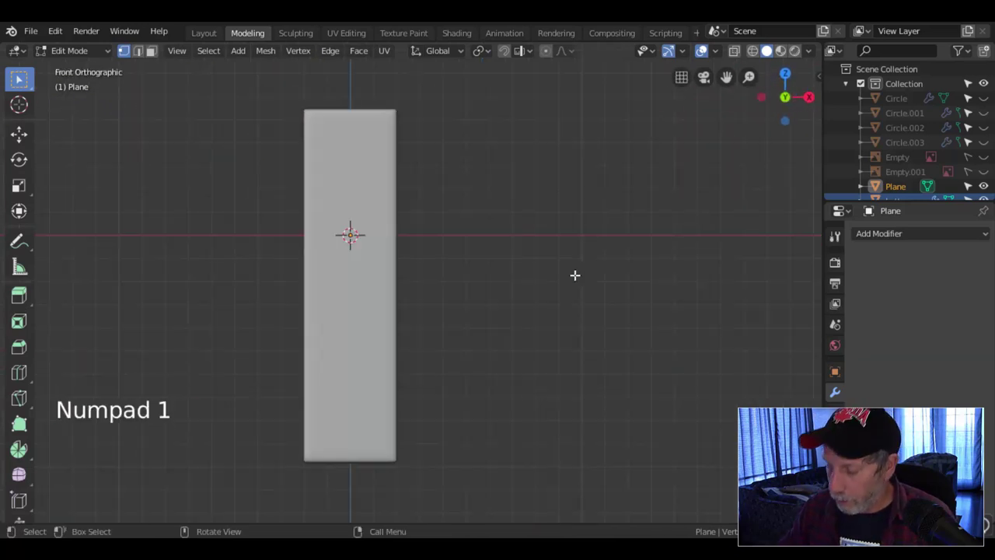
{"action": "key", "text": "KP_3"}
{"action": "scroll", "scroll_direction": "up", "scroll_amount": 3}
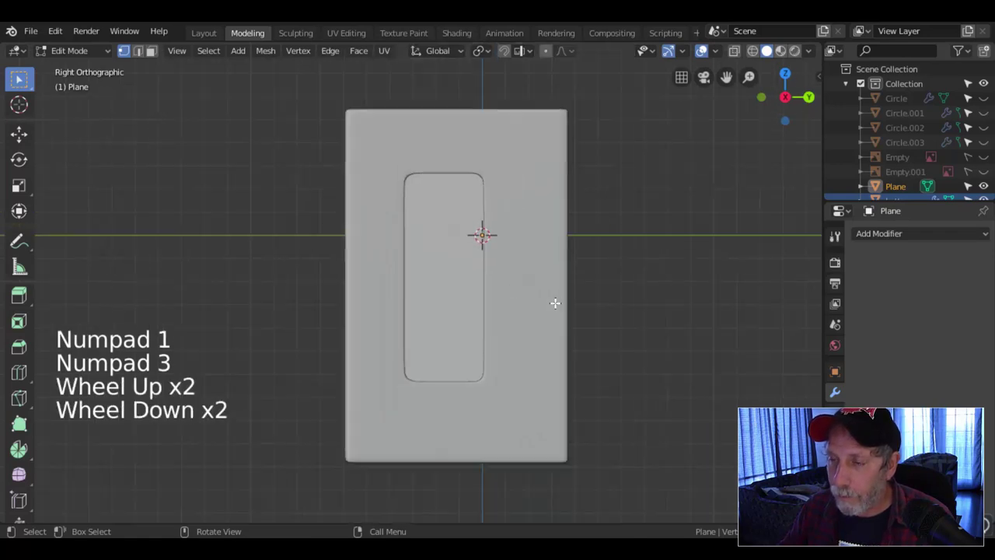
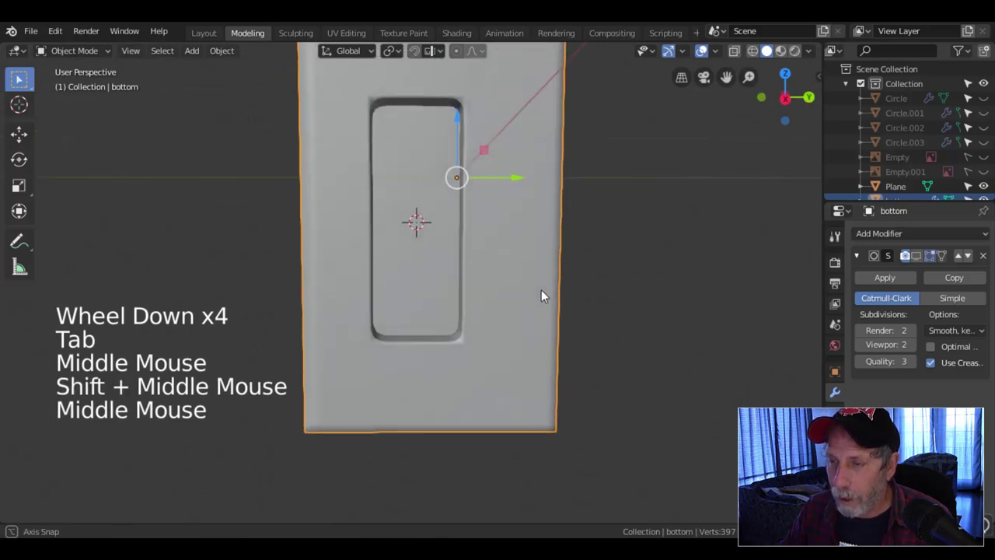
- Add a mesh circle in side view, rotate it upright and scale it into the front recess
{"action": "key", "text": "KP_3"}
{"action": "scroll", "scroll_direction": "down", "scroll_amount": 3}
{"action": "middle_click", "coordinate": [511, 299]}
{"action": "scroll", "scroll_direction": "up", "scroll_amount": 3}
{"action": "left_click", "coordinate": [919, 257]}
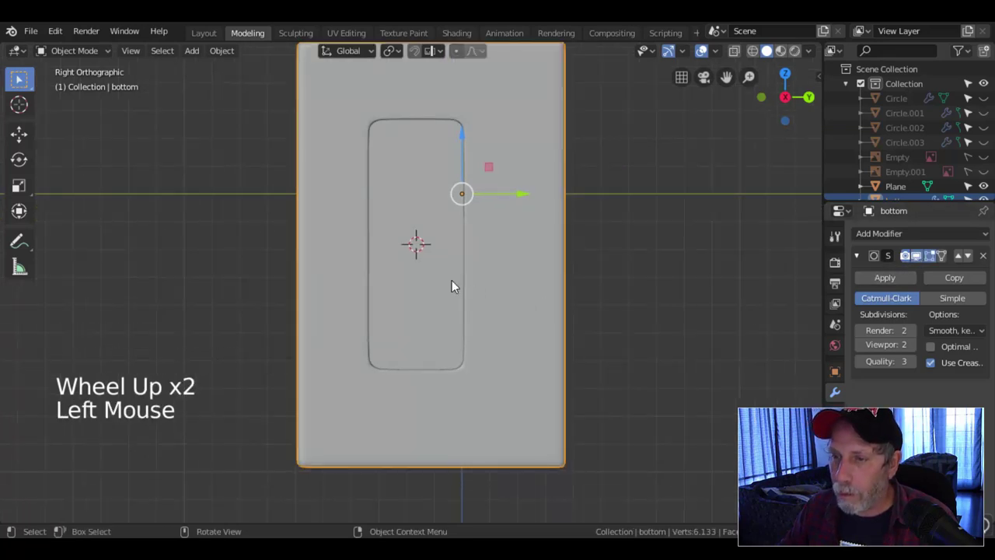
{"action": "key", "text": "shift+a"}
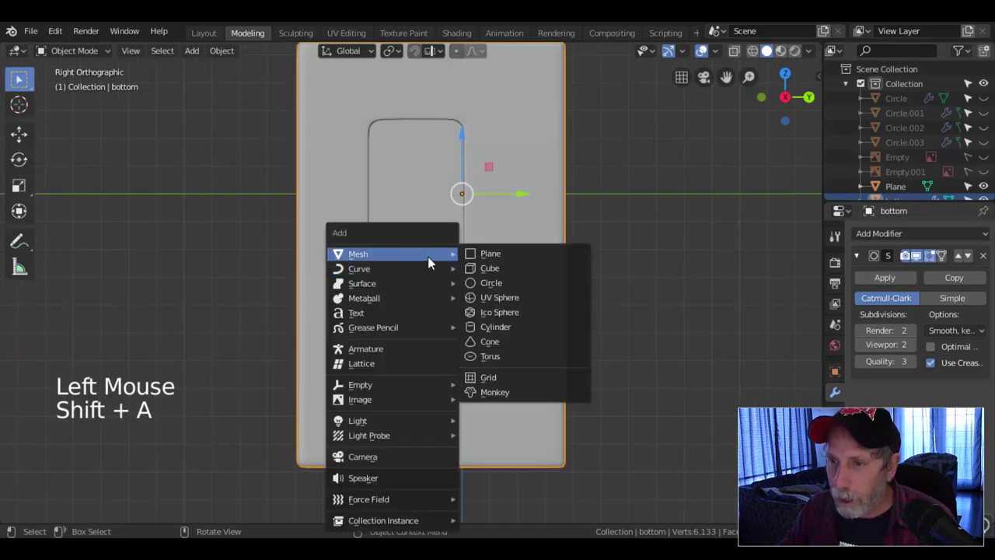
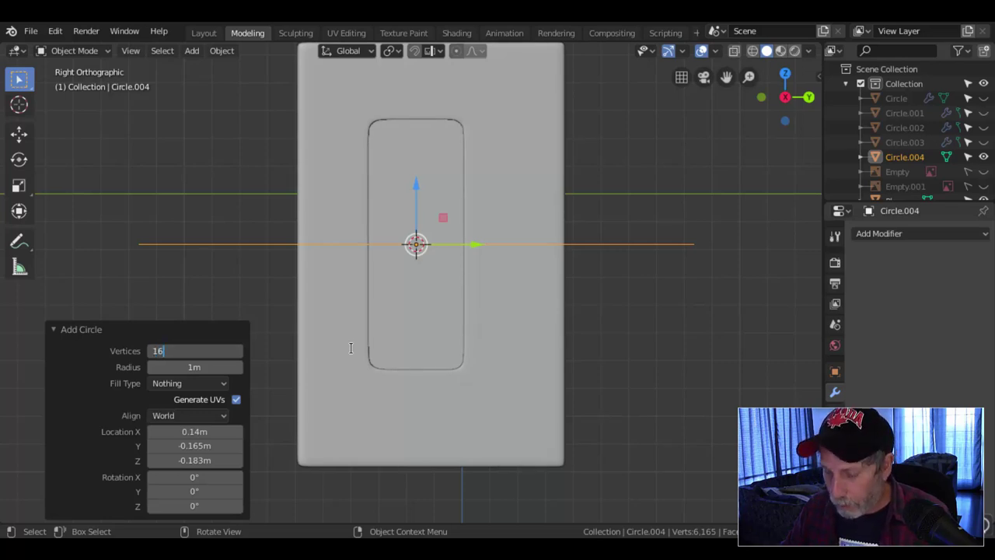
{"action": "key", "text": "Tab"}
{"action": "key", "text": "r"}
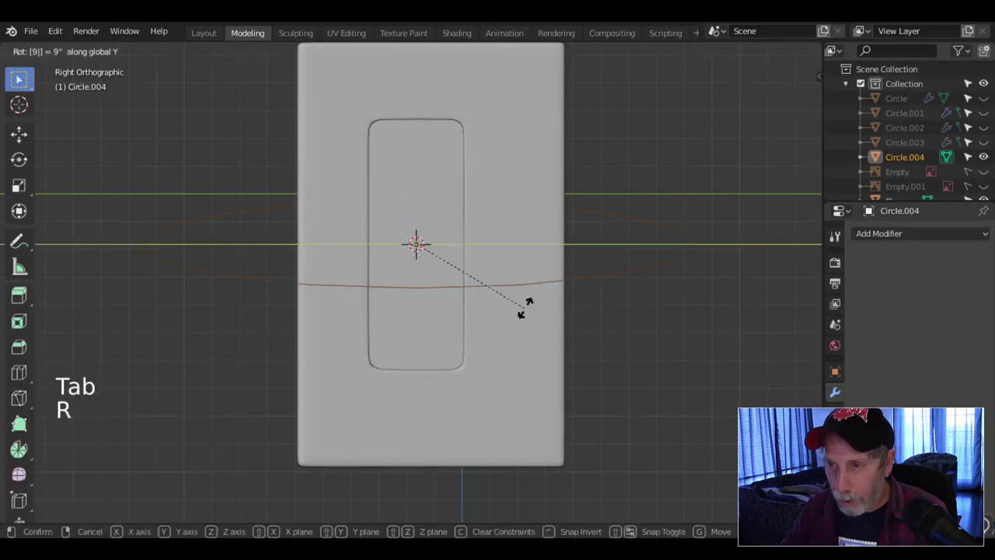
{"action": "key", "text": "s"}
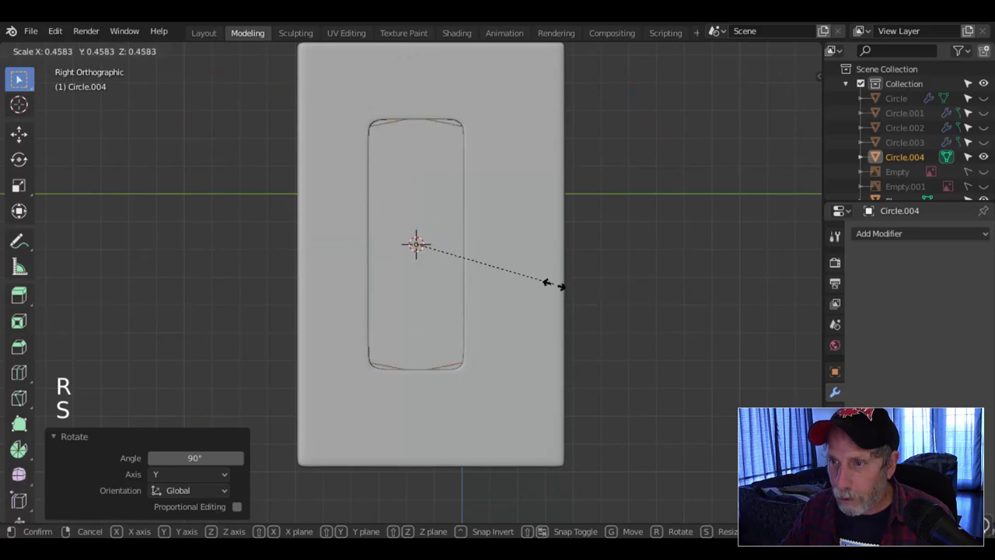
- Edit the circle's vertices and box-select its upper half for deletion
{"action": "key", "text": "1"}
{"action": "scroll", "scroll_direction": "up", "scroll_amount": 3}
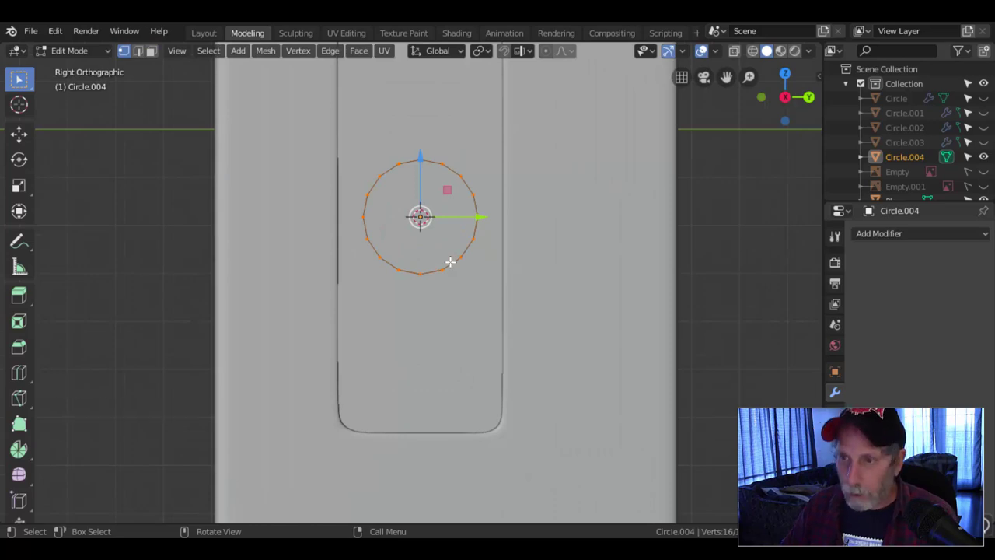
{"action": "key", "text": "alt+a"}
{"action": "key", "text": "a"}
{"action": "key", "text": "s"}
{"action": "key", "text": "alt+a"}
{"action": "key", "text": "b"}
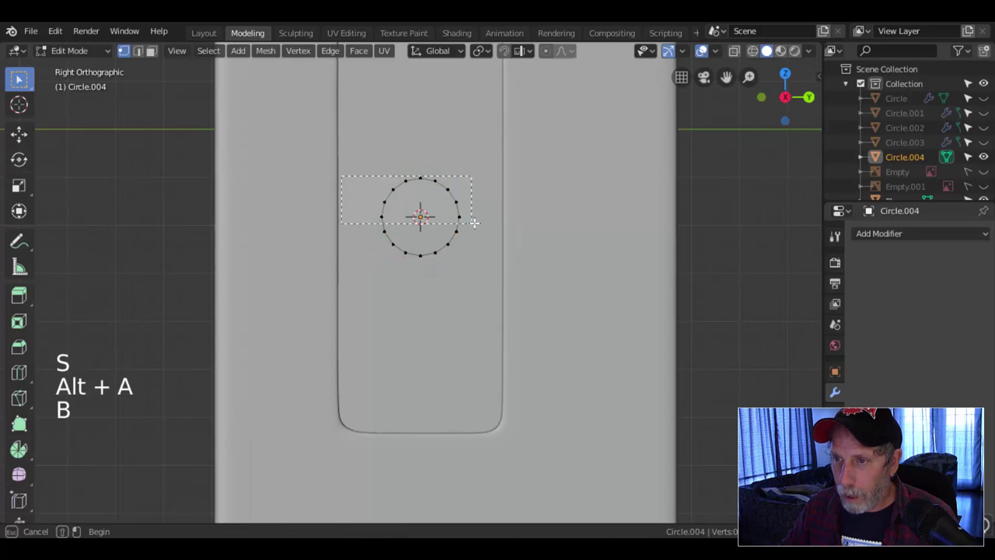
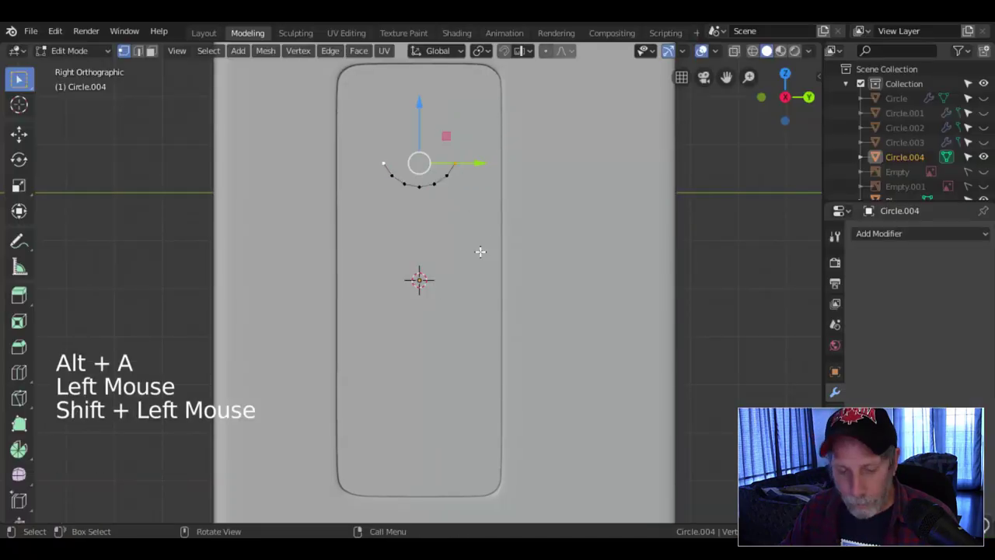
- Stretch the arc sideways along Y and extrude straight legs, rotating the profile around X
{"action": "key", "text": "e"}
{"action": "key", "text": "s"}
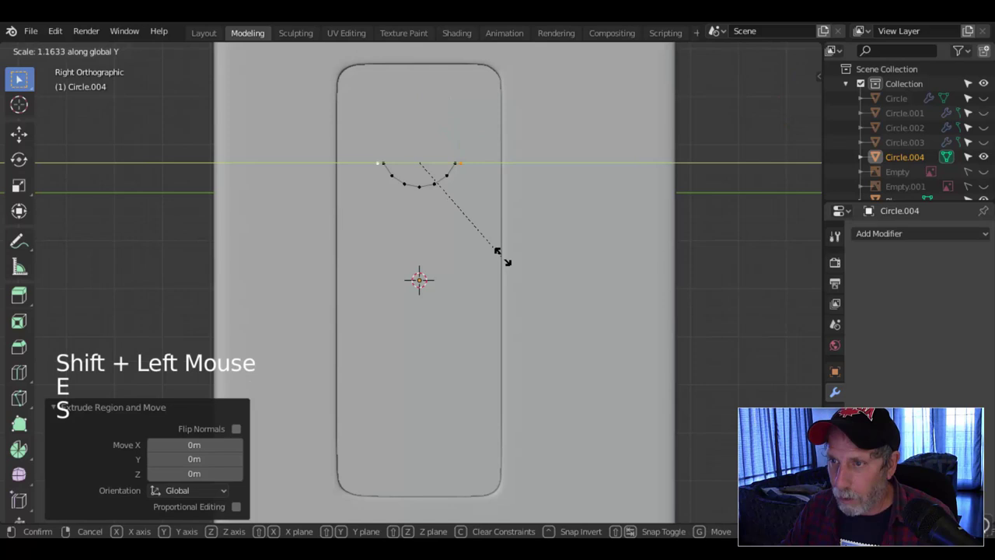
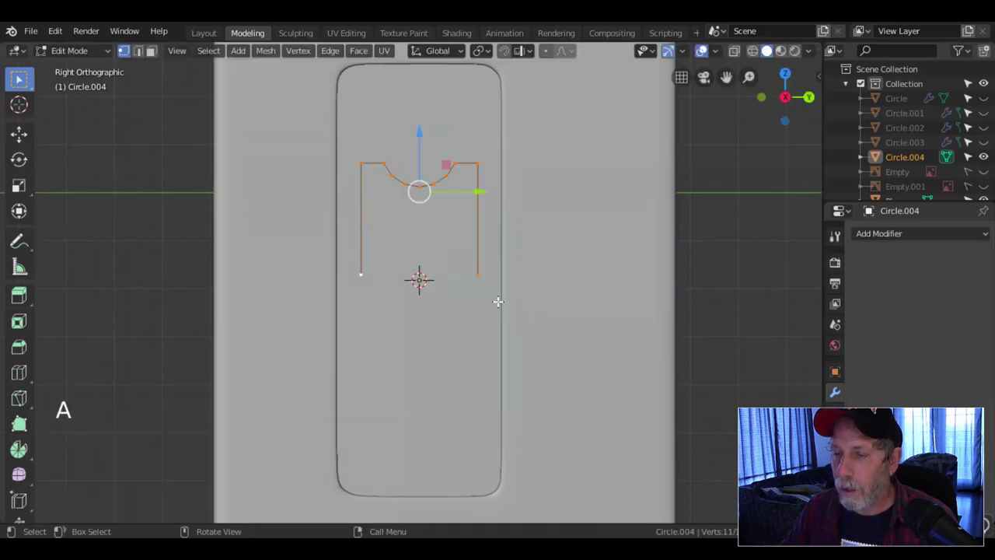
{"action": "key", "text": "shift+a"}
{"action": "key", "text": "shift+d"}
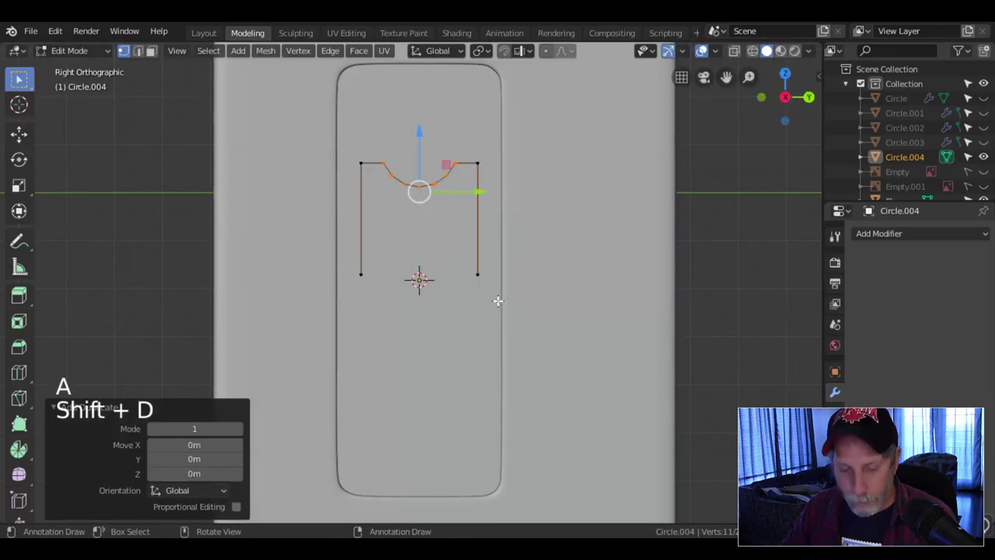
{"action": "key", "text": "r"}
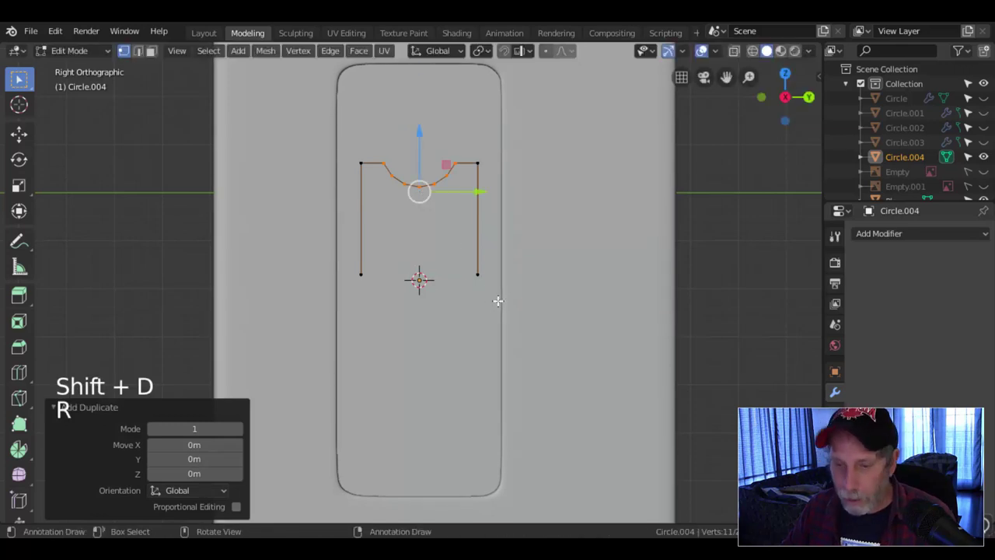
{"action": "key", "text": "r"}
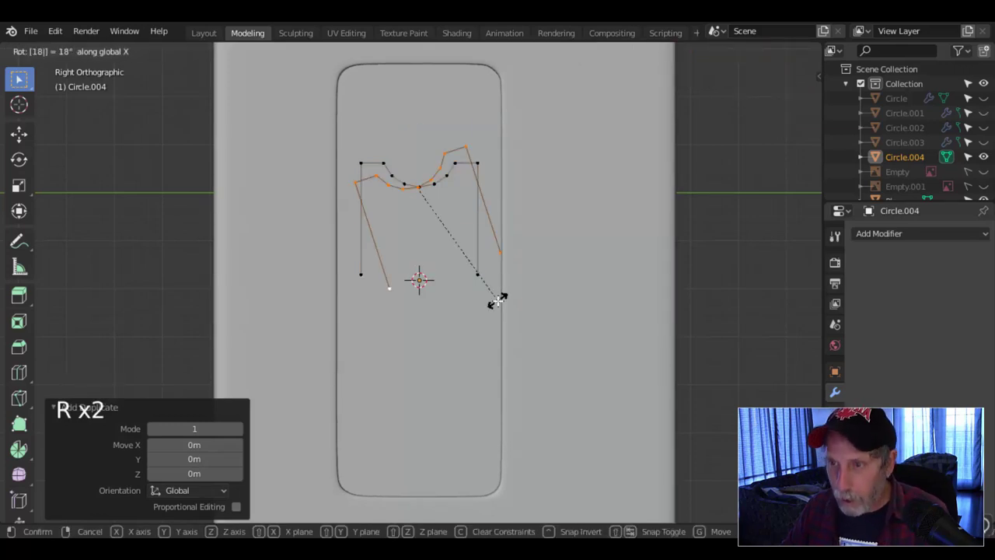
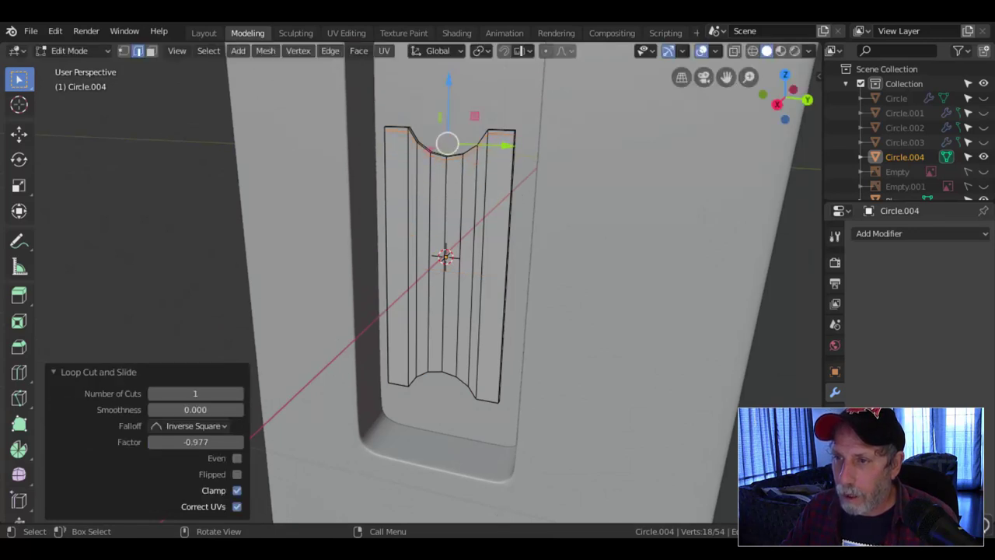
- Add three loop cuts near the panel's sides and check the thickened strip from around it
{"action": "key", "text": "ctrl+r"}
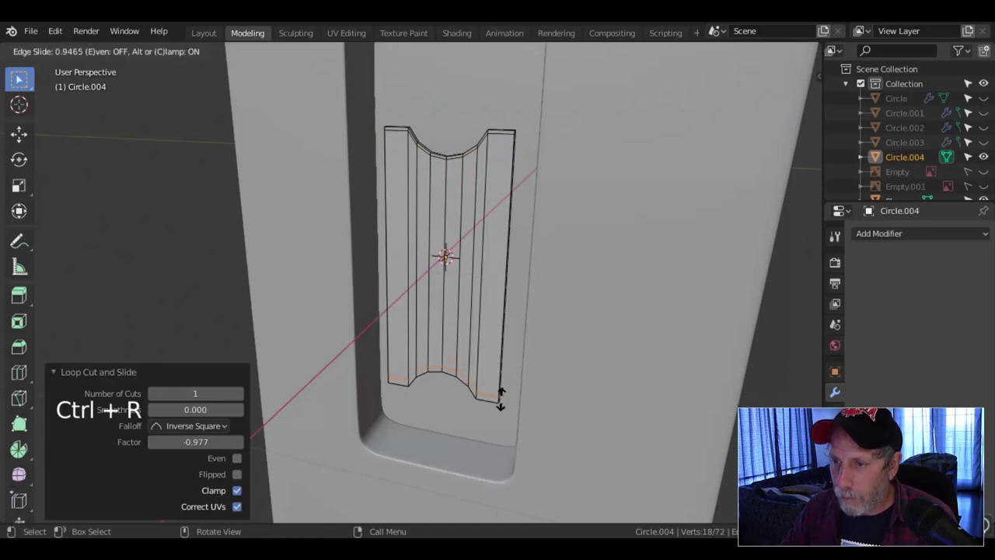
{"action": "key", "text": "ctrl+r"}
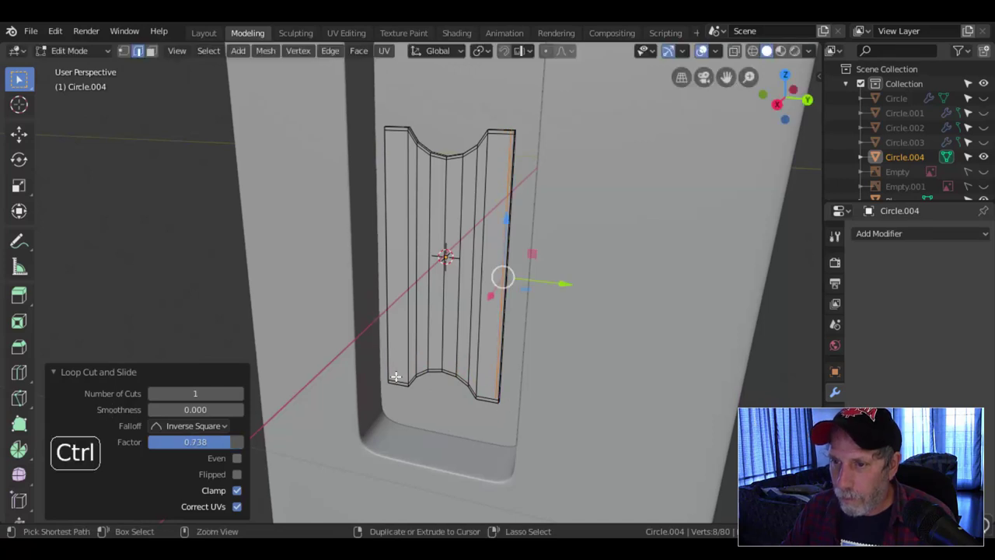
{"action": "key", "text": "ctrl+r"}
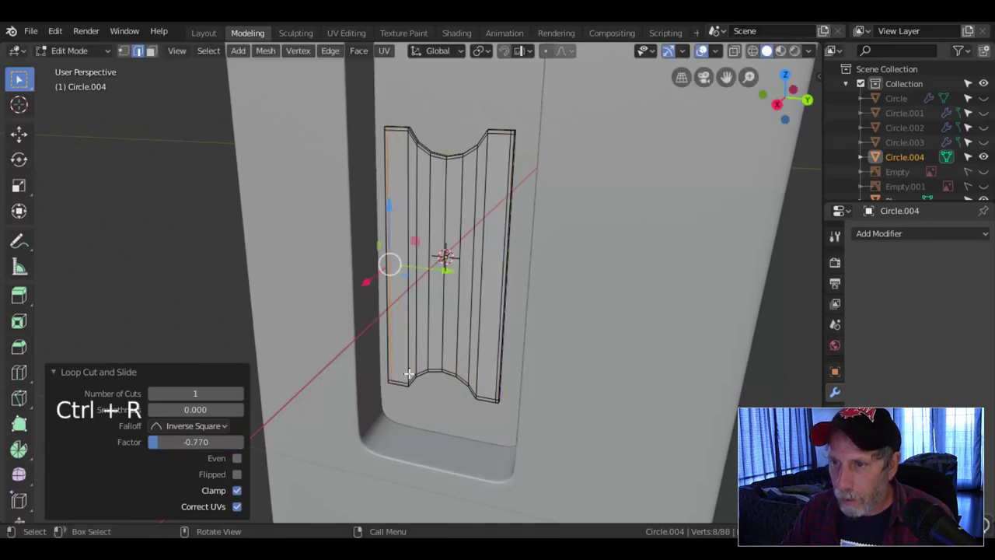
{"action": "key", "text": "Tab"}
{"action": "middle_click", "coordinate": [499, 324]}
{"action": "middle_click", "coordinate": [503, 310]}
{"action": "key", "text": "shift+h"}
{"action": "middle_click", "coordinate": [558, 285]}
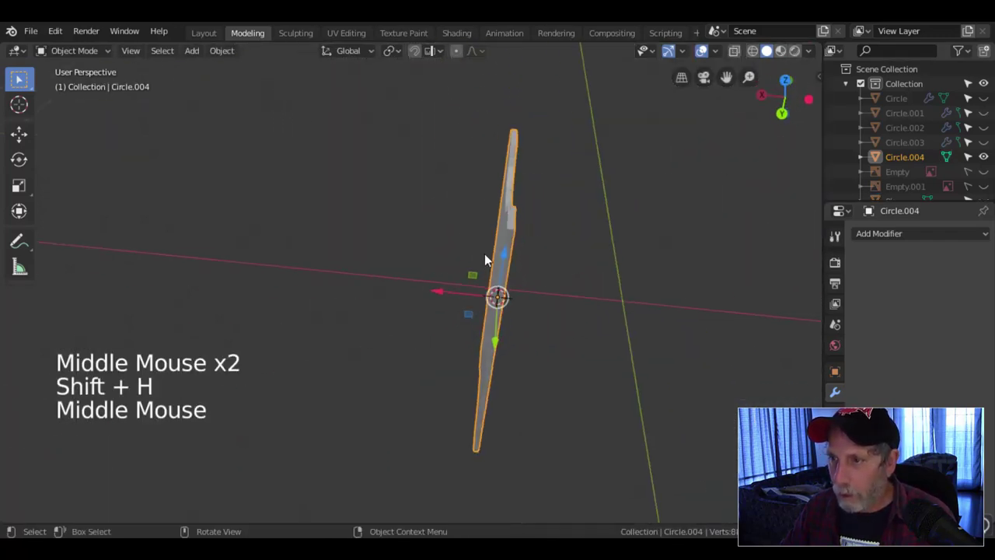
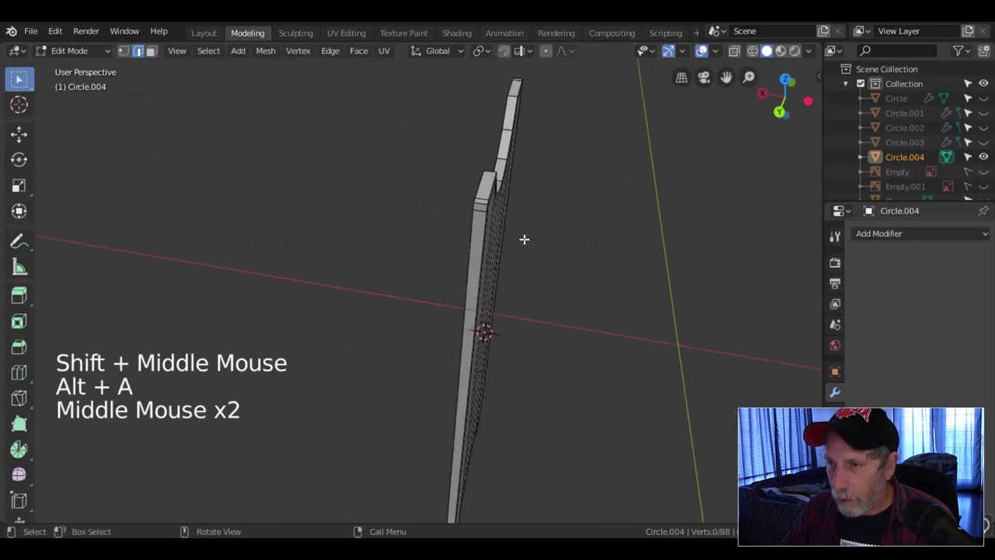
- In side view with X-ray, box-select and delete the panel's stray vertices
{"action": "key", "text": "KP_3"}
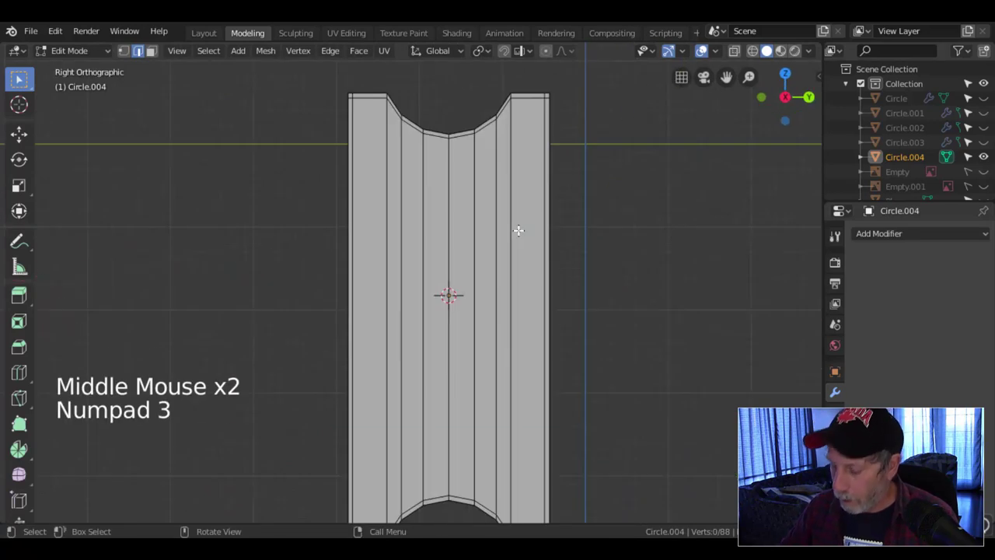
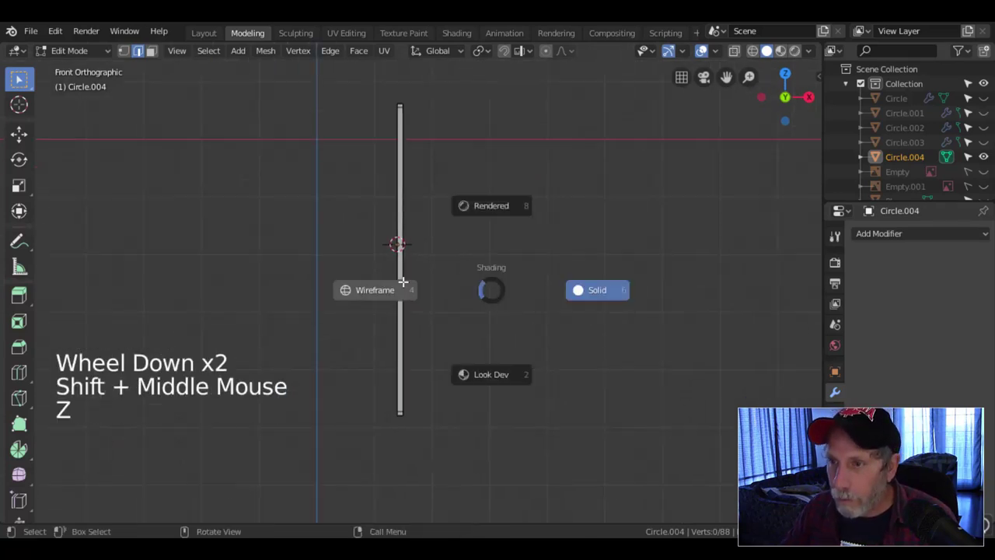
{"action": "key", "text": "b"}
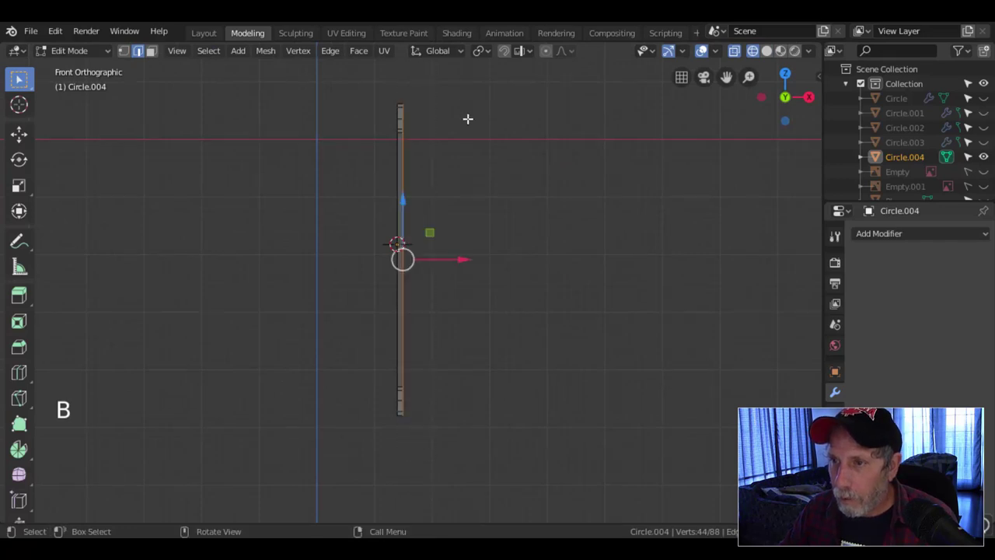
{"action": "key", "text": "x"}
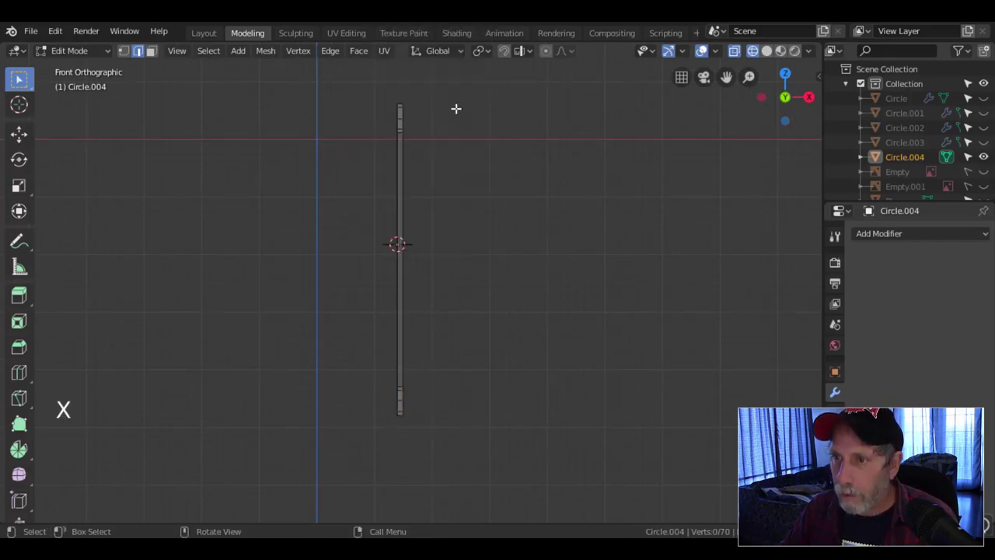
{"action": "key", "text": "z"}
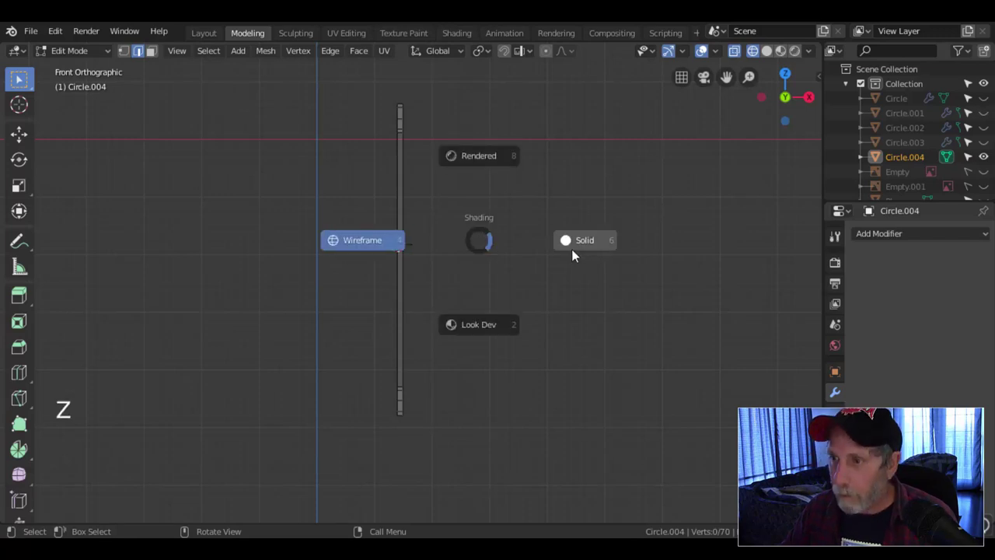
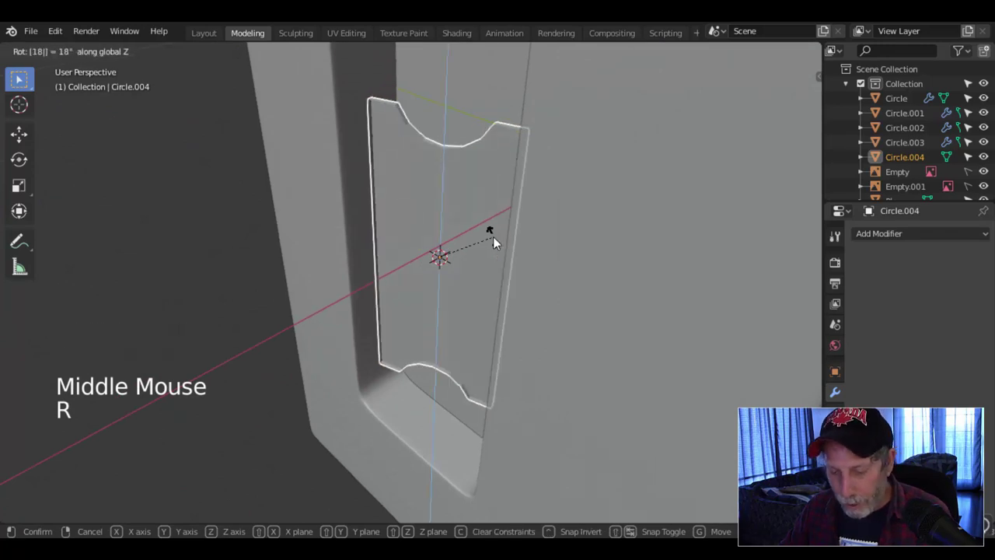
- Add a Subdivision Surface modifier with Ctrl+2 and review the smoothed panel in the recess
{"action": "key", "text": "ctrl+2"}
{"action": "middle_click", "coordinate": [511, 215]}
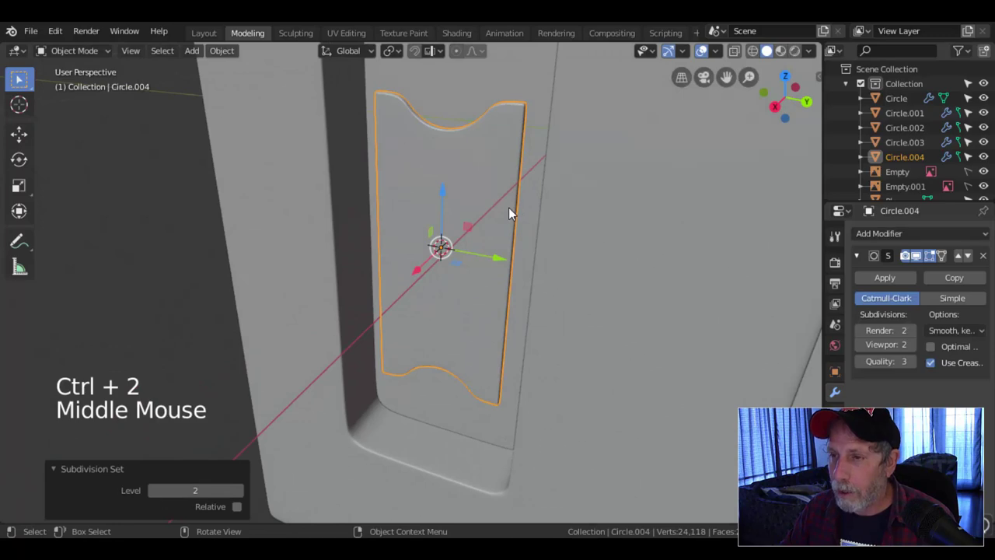
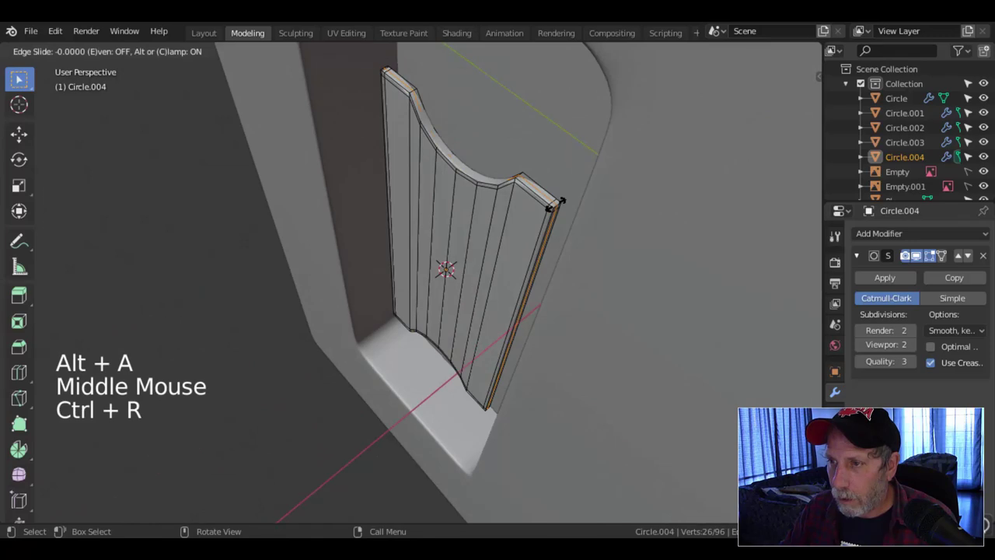
{"action": "key", "text": "Tab"}
{"action": "middle_click", "coordinate": [485, 265]}
{"action": "key", "text": "alt+a"}
{"action": "scroll", "scroll_direction": "down", "scroll_amount": 3}
{"action": "middle_click", "coordinate": [515, 247]}
{"action": "scroll", "scroll_direction": "down", "scroll_amount": 3}
{"action": "middle_click", "coordinate": [482, 238]}
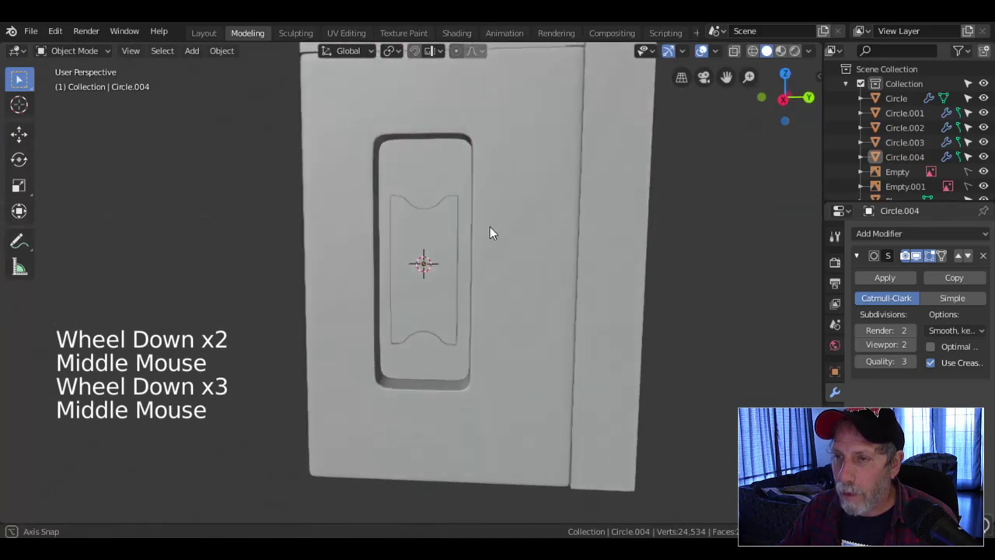
{"action": "scroll", "scroll_direction": "up", "scroll_amount": 3}
{"action": "scroll", "scroll_direction": "up", "scroll_amount": 3}
{"action": "left_click", "coordinate": [406, 189]}
- Add supporting loop cuts close to the panel's left and right sides
{"action": "key", "text": "Tab"}
{"action": "key", "text": "ctrl+r"}
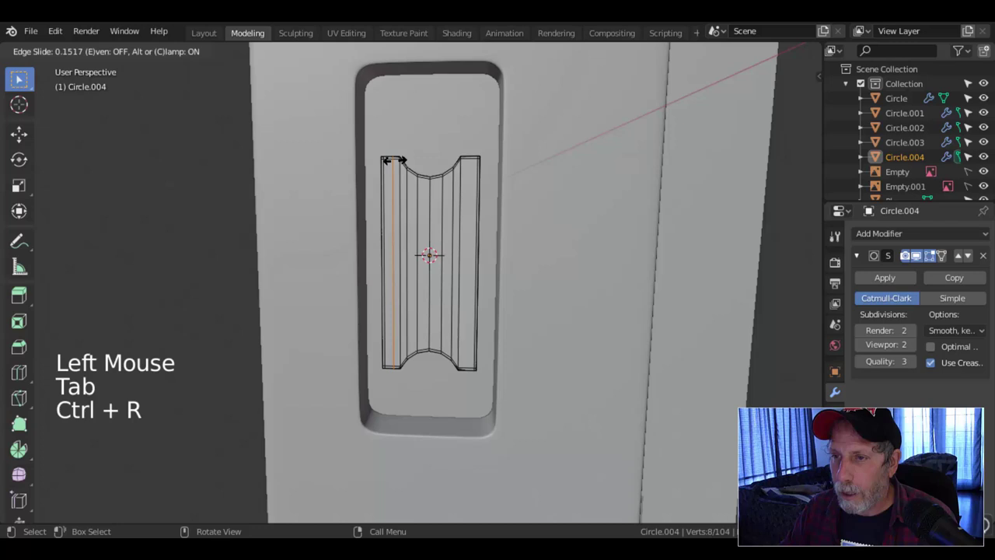
{"action": "key", "text": "ctrl+r"}
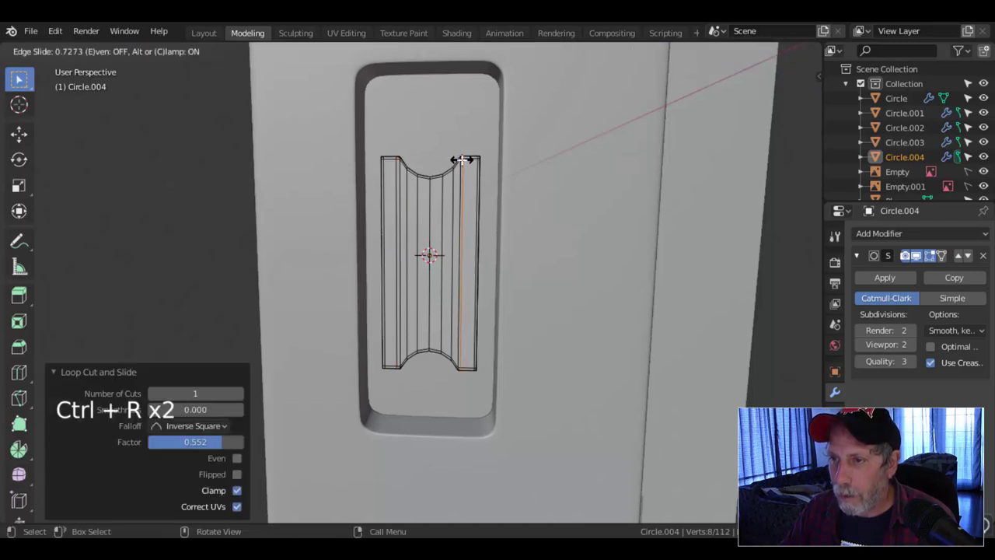
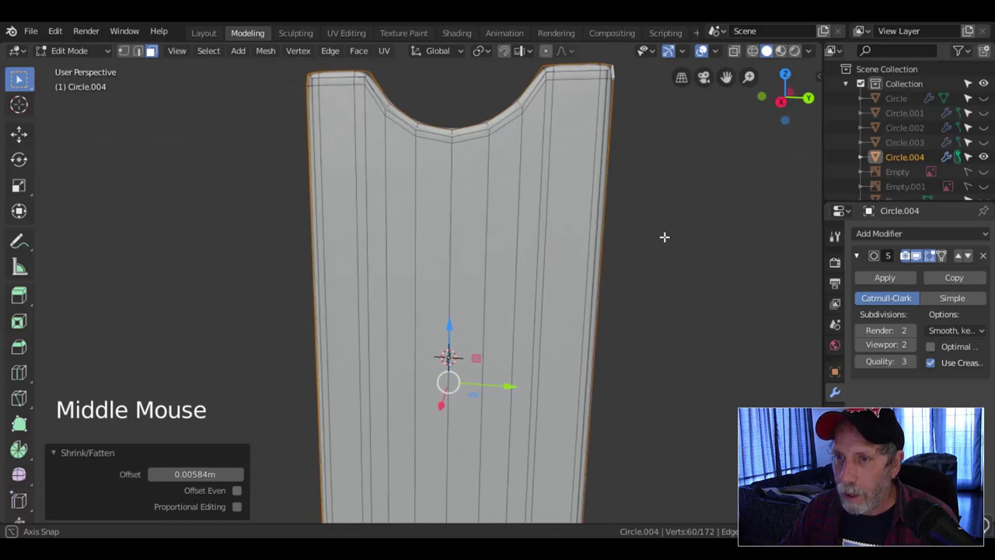
- Resize the panel along Y and add loop cuts around its thickness near front and back
{"action": "key", "text": "s"}
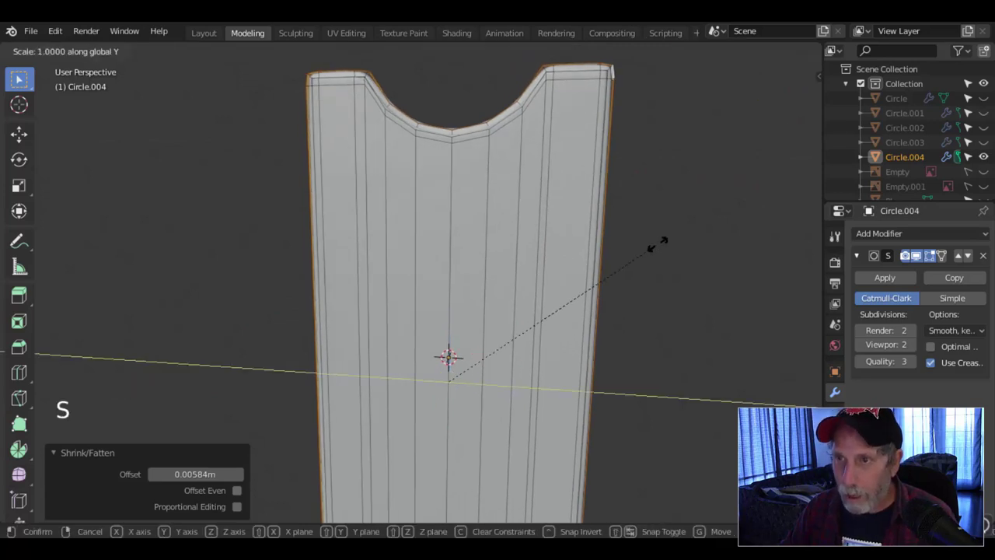
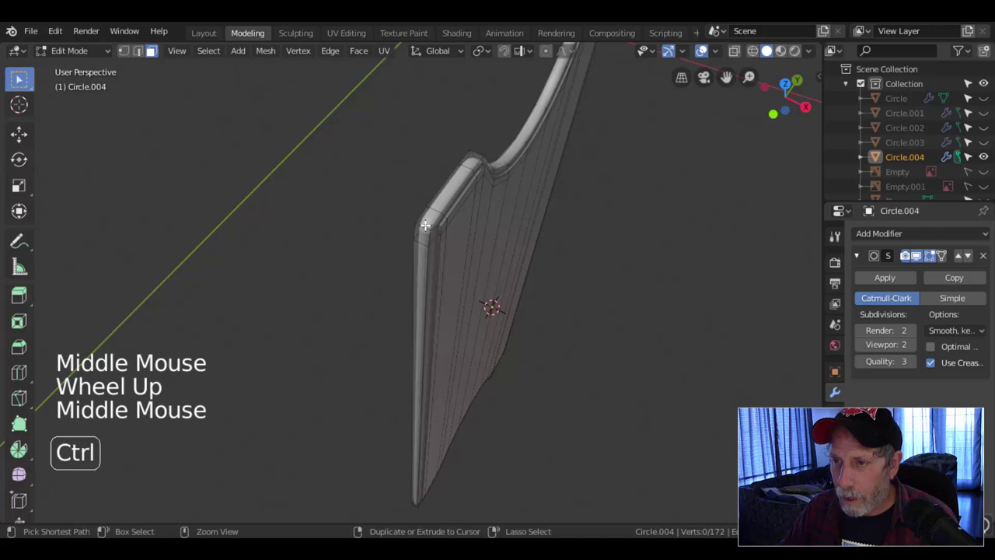
{"action": "key", "text": "ctrl+r"}
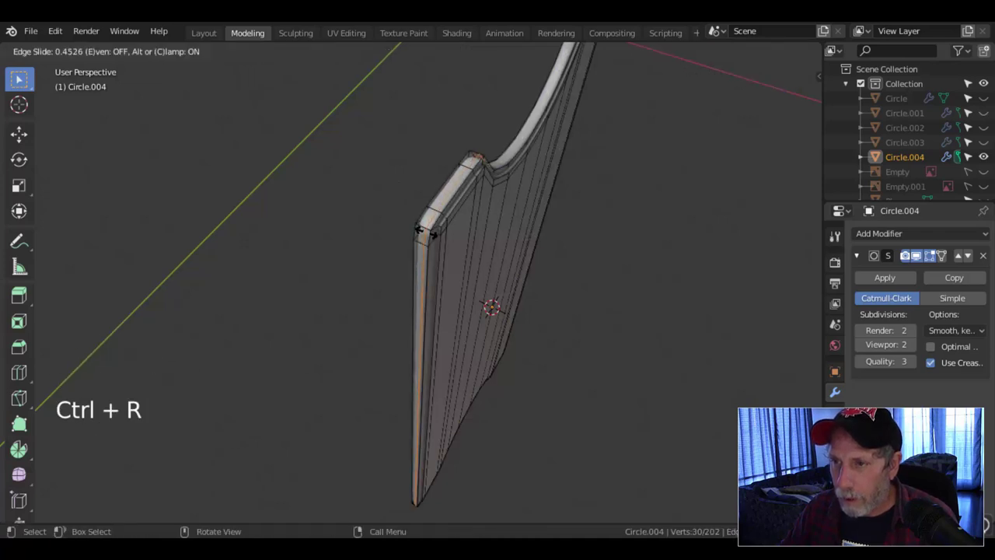
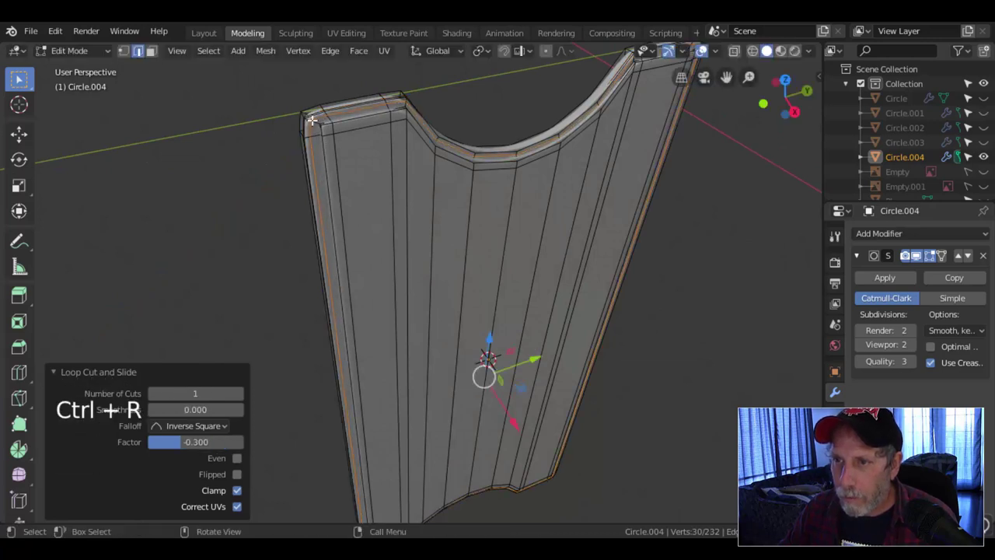
{"action": "key", "text": "ctrl+r"}
{"action": "key", "text": "Tab"}
{"action": "scroll", "scroll_direction": "down", "scroll_amount": 3}
{"action": "key", "text": "alt+a"}
{"action": "middle_click", "coordinate": [570, 260]}
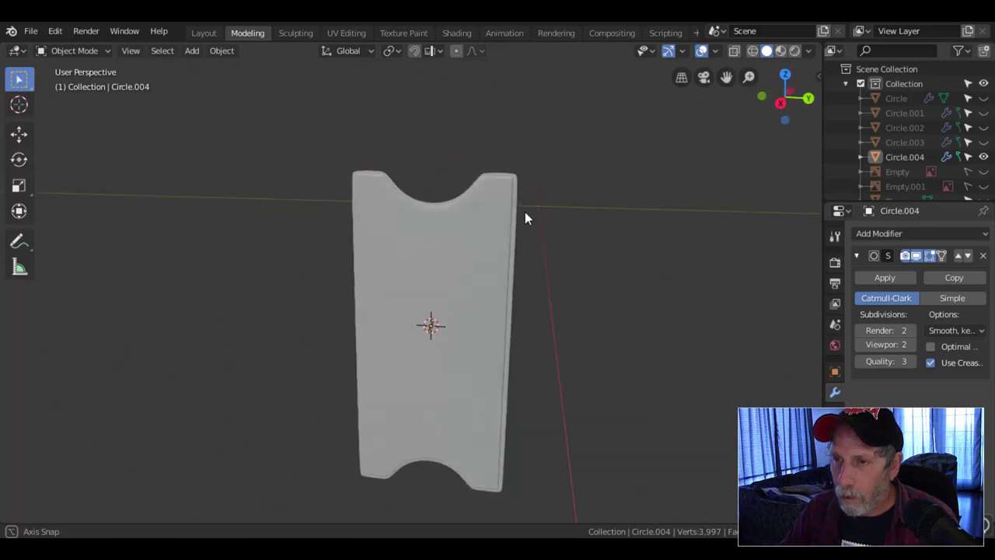
- Unhide the other objects, select Circle.004 and move it back into the body's recess
{"action": "scroll", "scroll_direction": "down", "scroll_amount": 3}
{"action": "middle_click", "coordinate": [516, 259]}
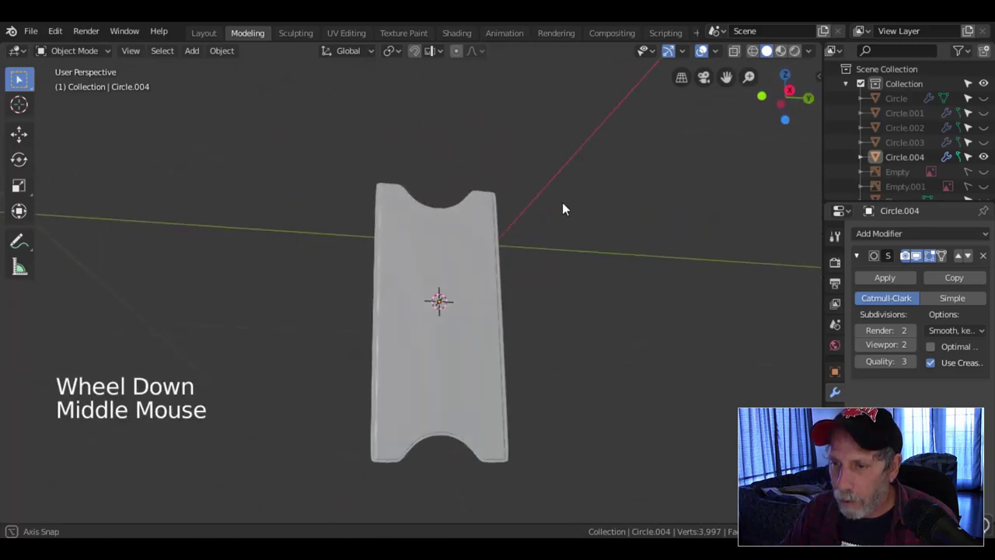
{"action": "scroll", "scroll_direction": "down", "scroll_amount": 3}
{"action": "scroll", "scroll_direction": "down", "scroll_amount": 3}
{"action": "key", "text": "alt+h"}
{"action": "key", "text": "alt+a"}
{"action": "middle_click", "coordinate": [559, 266]}
{"action": "left_click", "coordinate": [419, 288]}
{"action": "middle_click", "coordinate": [471, 282]}
{"action": "left_click", "coordinate": [364, 331]}
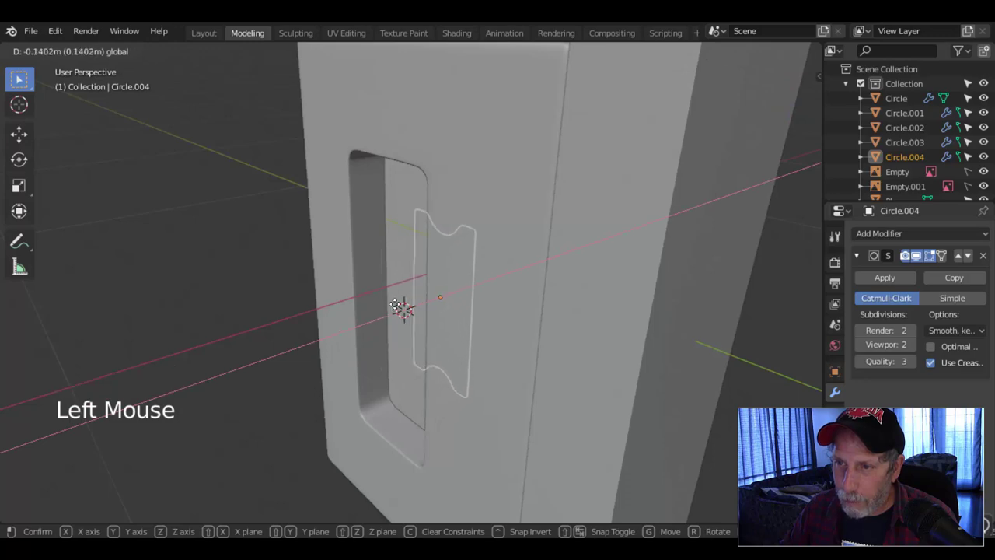
{"action": "key", "text": "alt+a"}
- Nudge the notched panel further until it sits inside the recessed opening
{"action": "middle_click", "coordinate": [418, 297]}
{"action": "scroll", "scroll_direction": "up", "scroll_amount": 3}
{"action": "middle_click", "coordinate": [484, 288]}
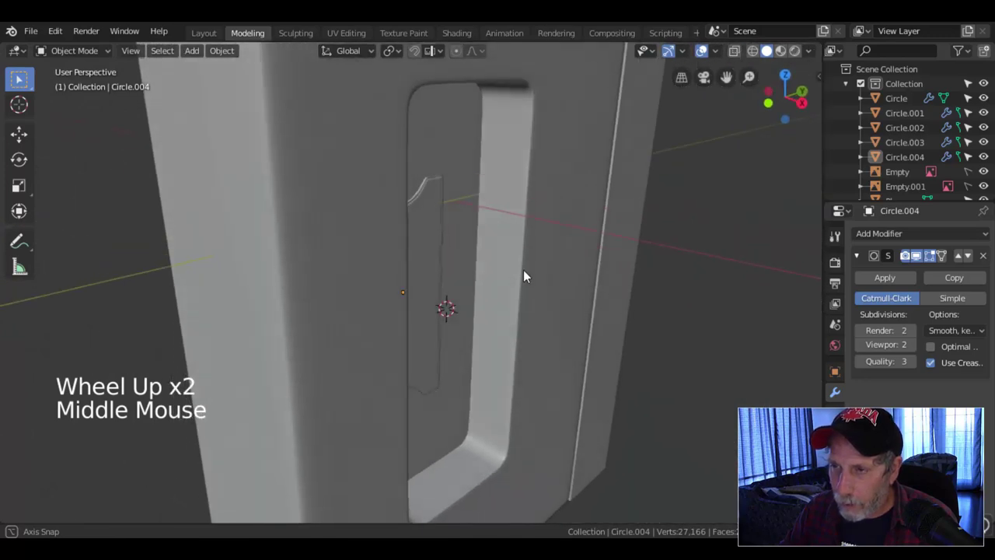
{"action": "left_click", "coordinate": [438, 147]}
{"action": "left_click", "coordinate": [435, 254]}
{"action": "scroll", "scroll_direction": "down", "scroll_amount": 3}
{"action": "middle_click", "coordinate": [473, 289]}
{"action": "left_click", "coordinate": [472, 271]}
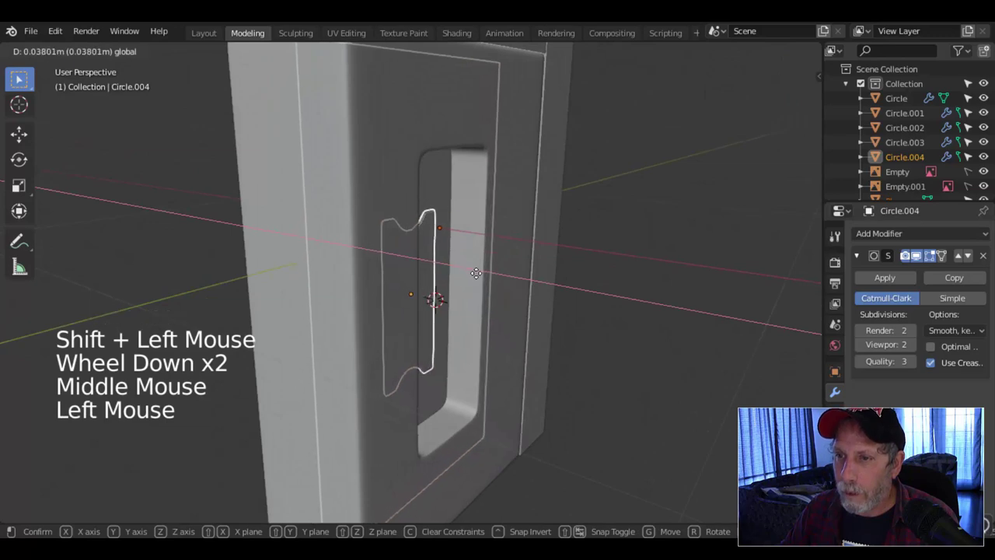
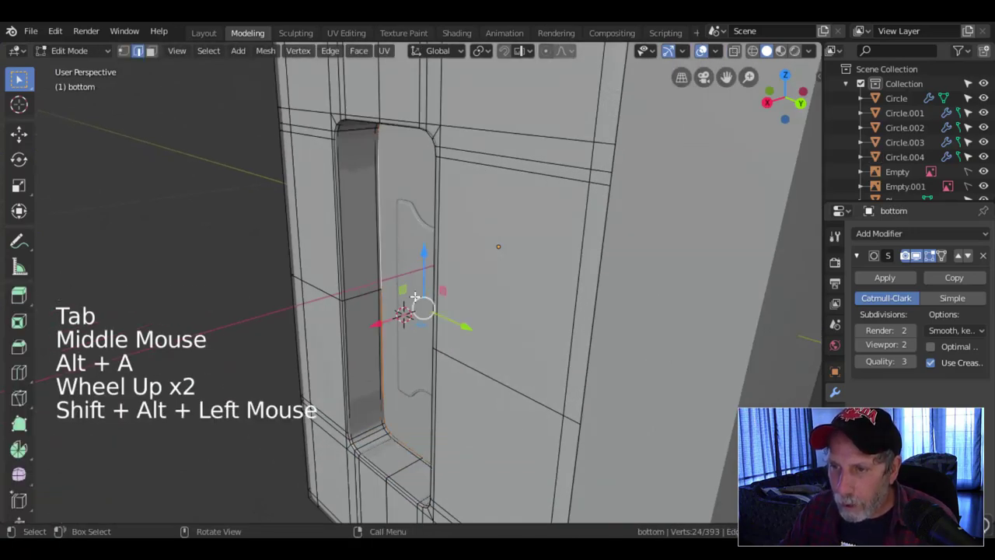
- Grow the recess edge-loop selection, move it wider, leave edit mode and select Circle.004
{"action": "key", "text": "ctrl+KP_Add"}
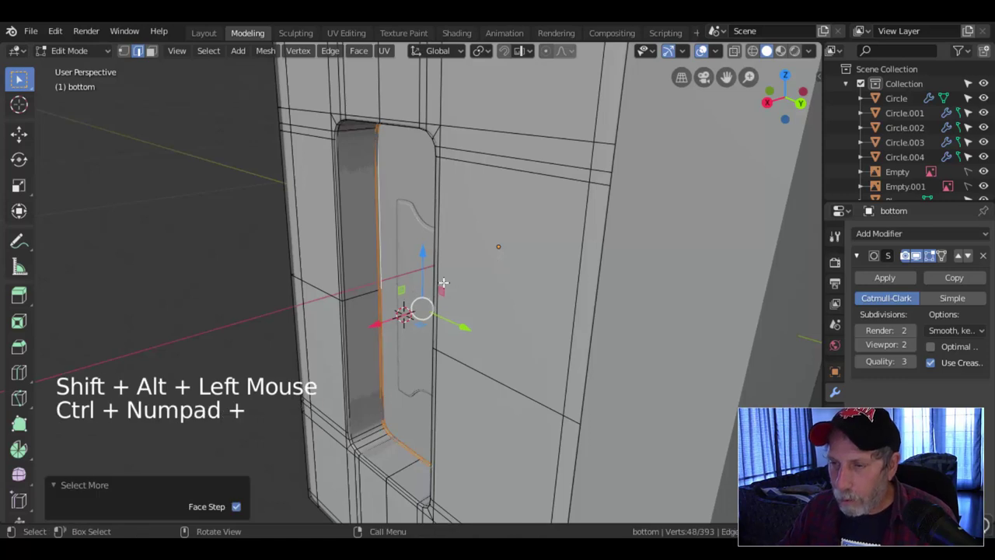
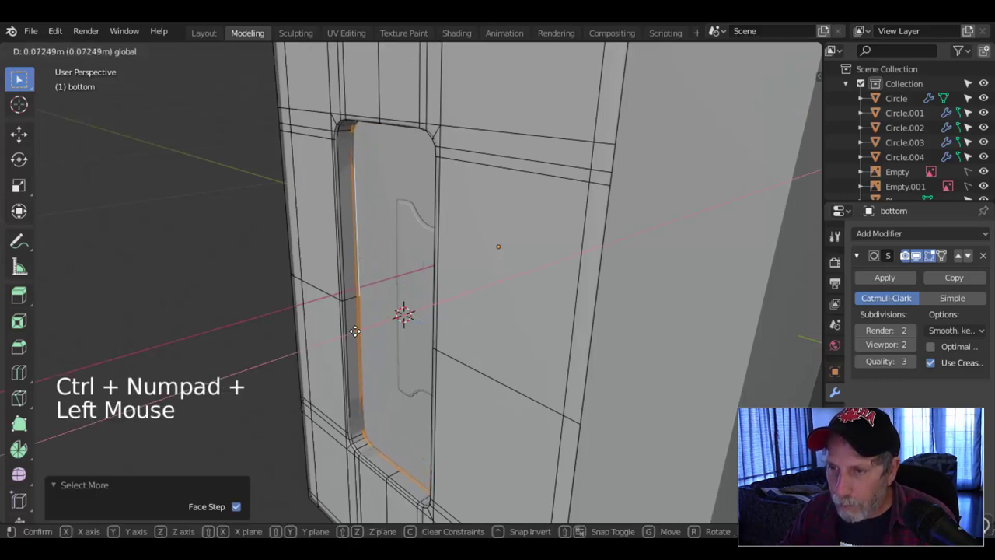
{"action": "key", "text": "Tab"}
{"action": "key", "text": "alt+a"}
{"action": "middle_click", "coordinate": [386, 340]}
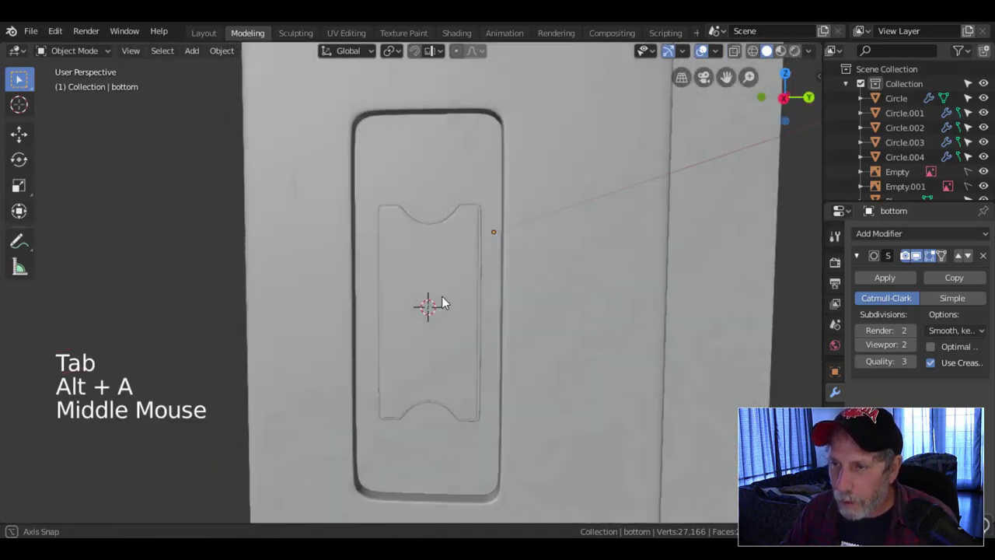
{"action": "left_click", "coordinate": [440, 288]}
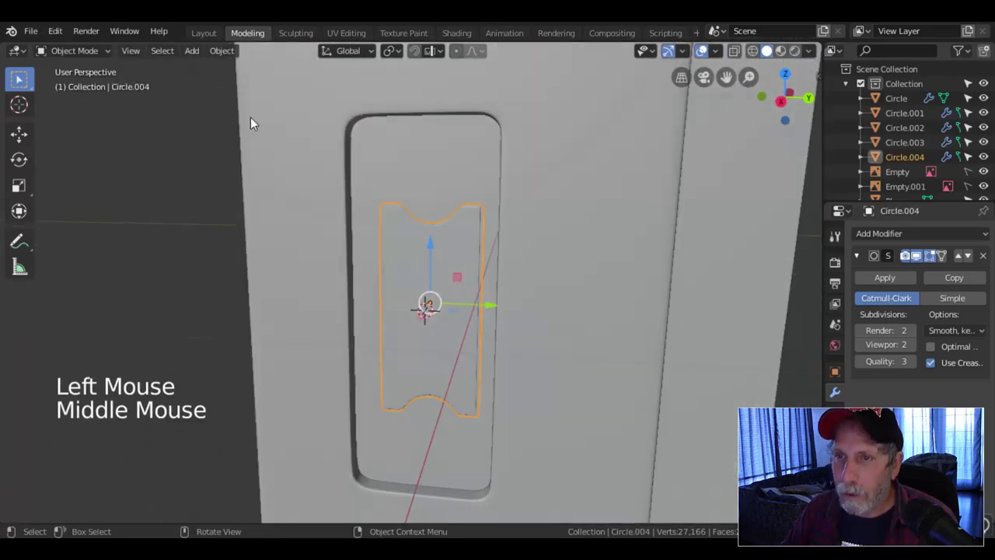
{"action": "left_click", "coordinate": [221, 51]}
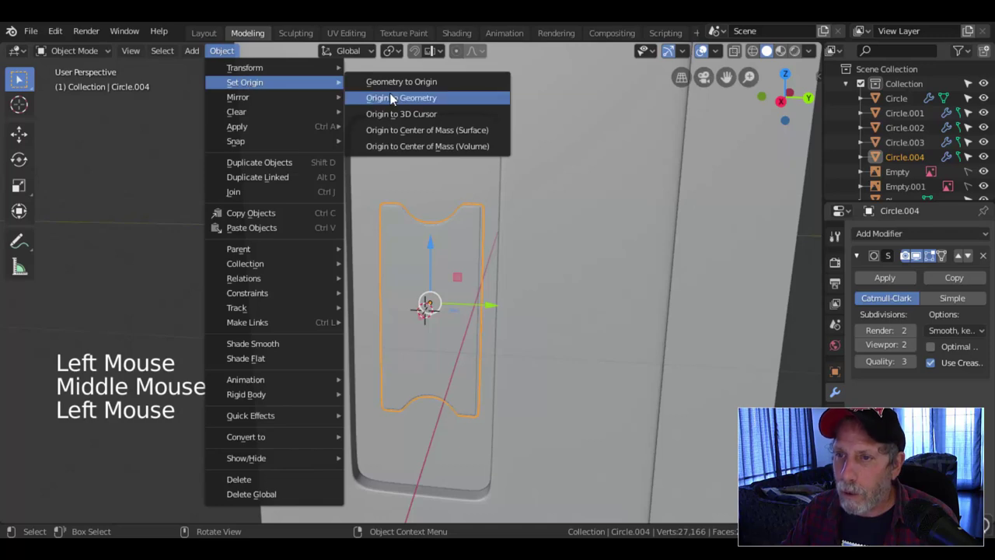
- Set the panel's origin to its geometry and hide the empties again
{"action": "scroll", "scroll_direction": "down", "scroll_amount": 3}
{"action": "key", "text": "KP_1"}
{"action": "key", "text": "KP_3"}
{"action": "key", "text": "alt+a"}
{"action": "scroll", "scroll_direction": "up", "scroll_amount": 3}
{"action": "scroll", "scroll_direction": "down", "scroll_amount": 3}
{"action": "scroll", "scroll_direction": "down", "scroll_amount": 3}
{"action": "left_click", "coordinate": [984, 184]}
- Frame the body straight from the side, zoomed on the recess
{"action": "scroll", "scroll_direction": "up", "scroll_amount": 3}
{"action": "middle_click", "coordinate": [550, 233]}
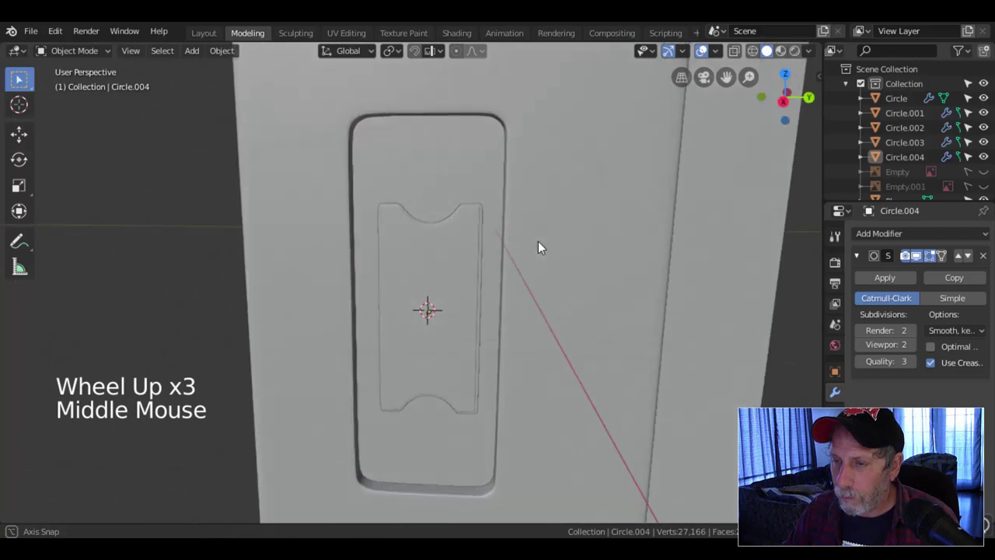
{"action": "middle_click", "coordinate": [506, 267]}
{"action": "scroll", "scroll_direction": "up", "scroll_amount": 3}
{"action": "scroll", "scroll_direction": "up", "scroll_amount": 3}
{"action": "key", "text": "KP_3"}
{"action": "scroll", "scroll_direction": "down", "scroll_amount": 3}
- Add a mesh circle (Circle.005) at the recess centre and scale it down to knob size
{"action": "key", "text": "shift+a"}
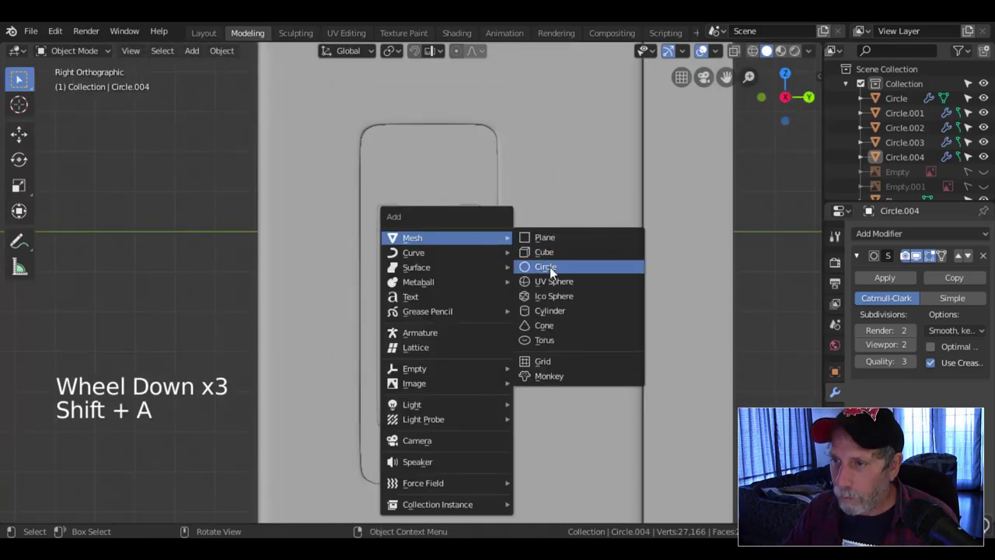
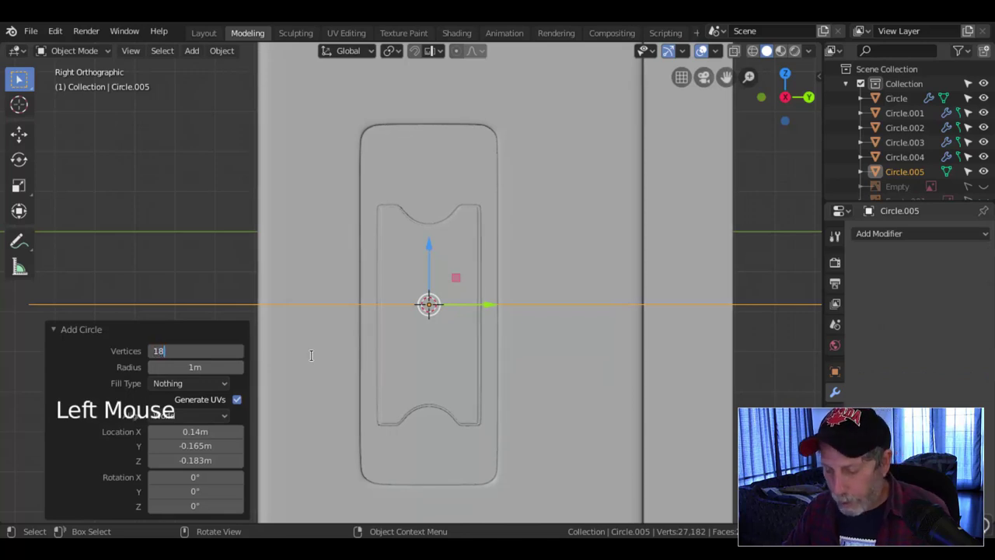
{"action": "key", "text": "Tab"}
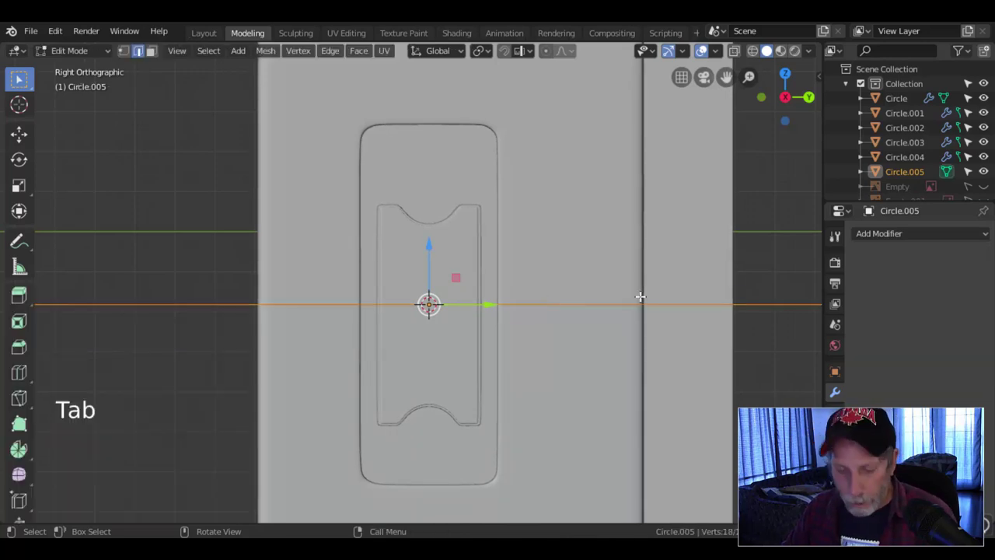
{"action": "key", "text": "s"}
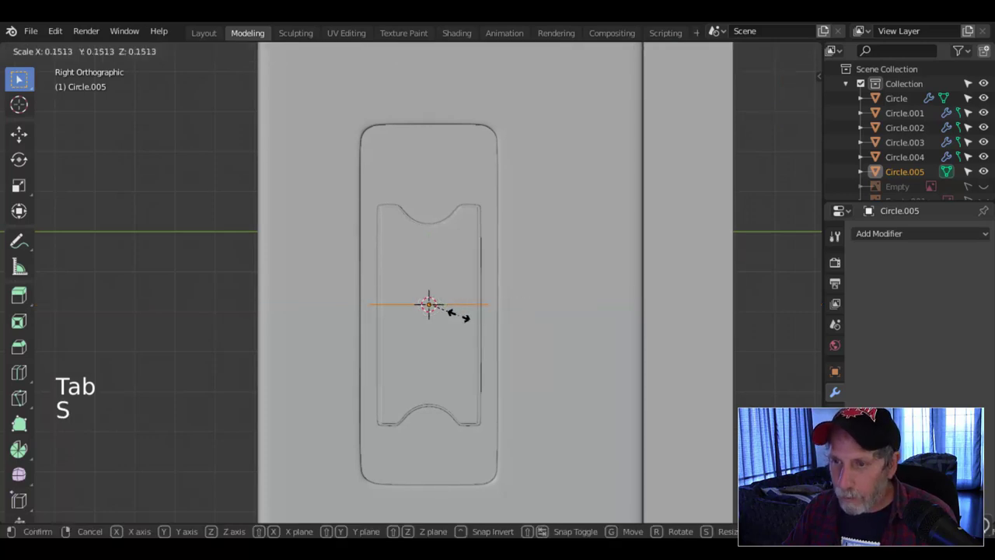
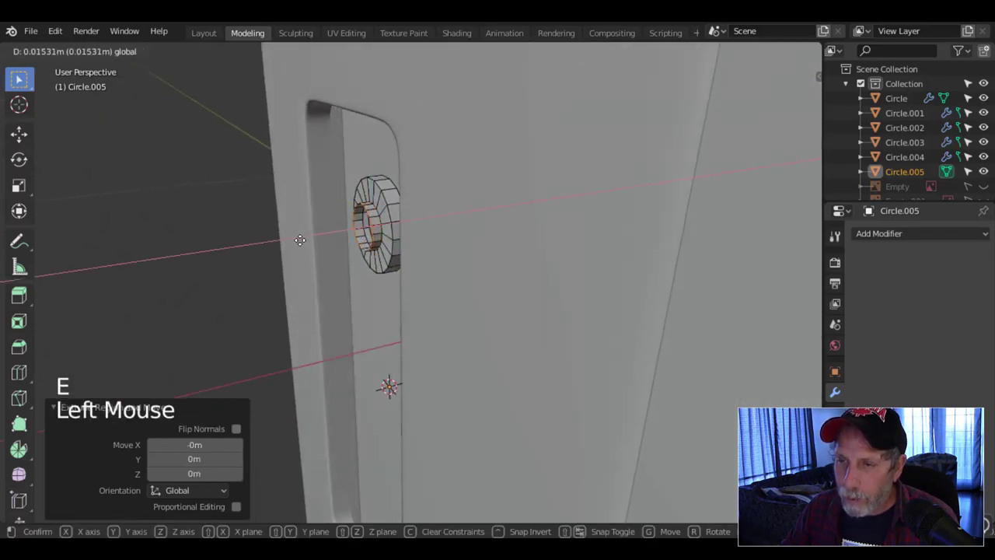
- Extrude and scale the knob's ring loops, then bevel the selected edge loops for rounding
{"action": "key", "text": "ctrl+KP_Add"}
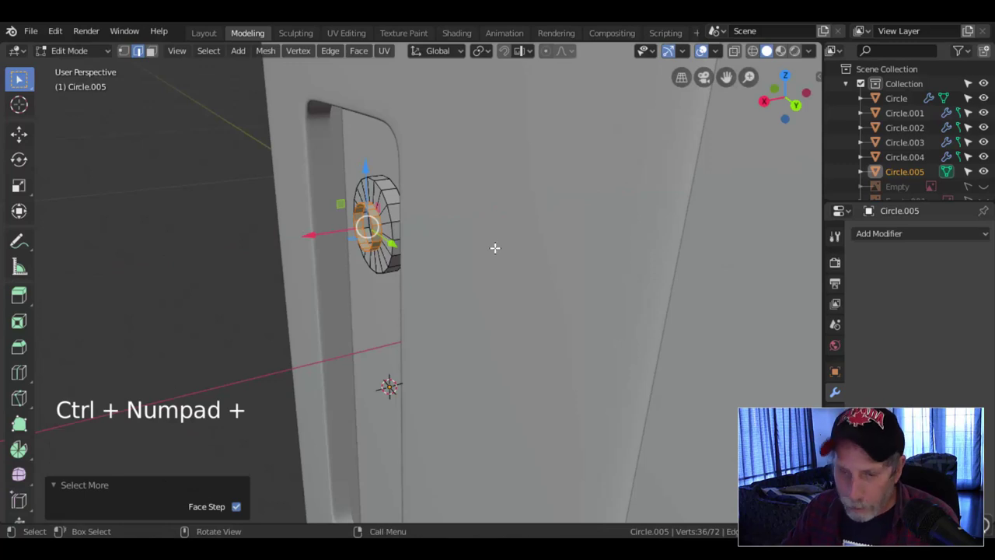
{"action": "key", "text": "s"}
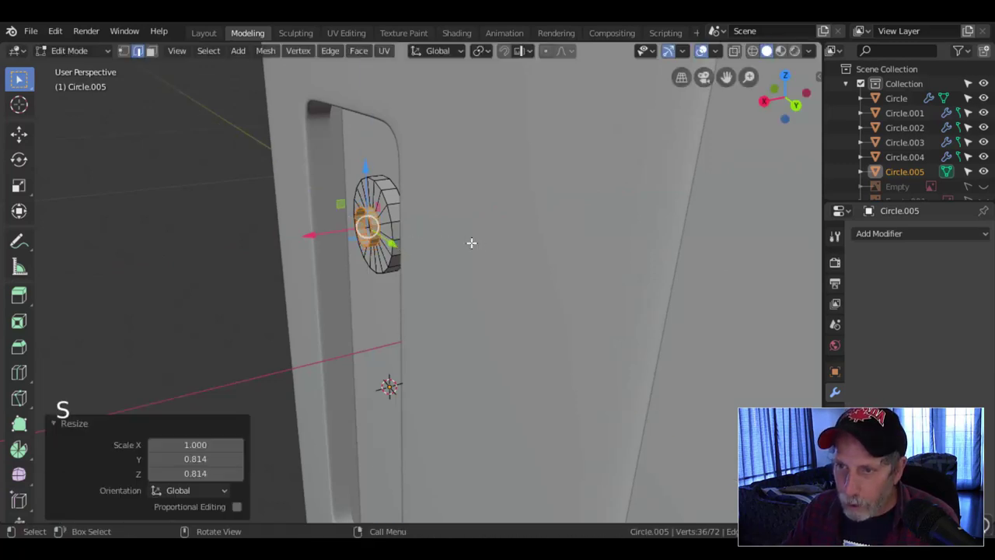
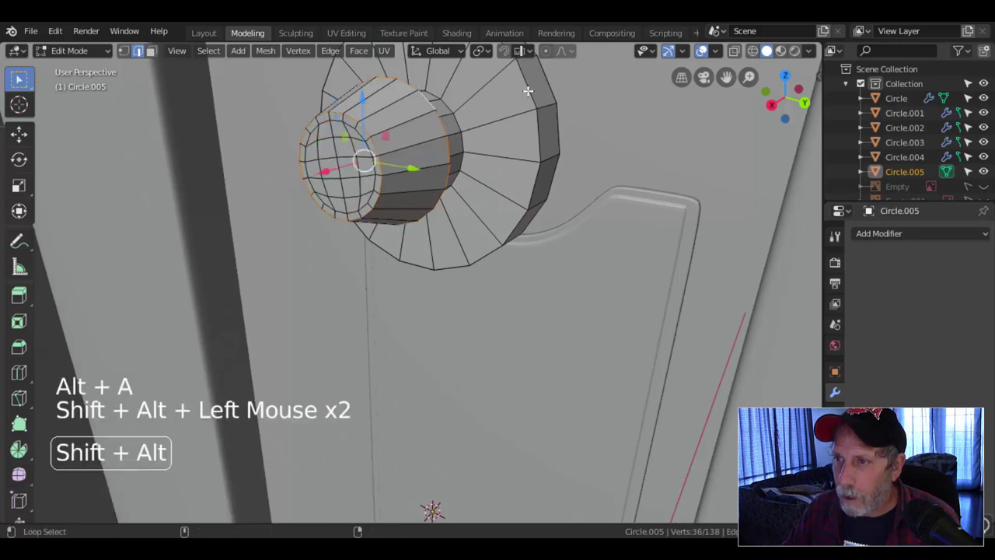
{"action": "key", "text": "ctrl+b"}
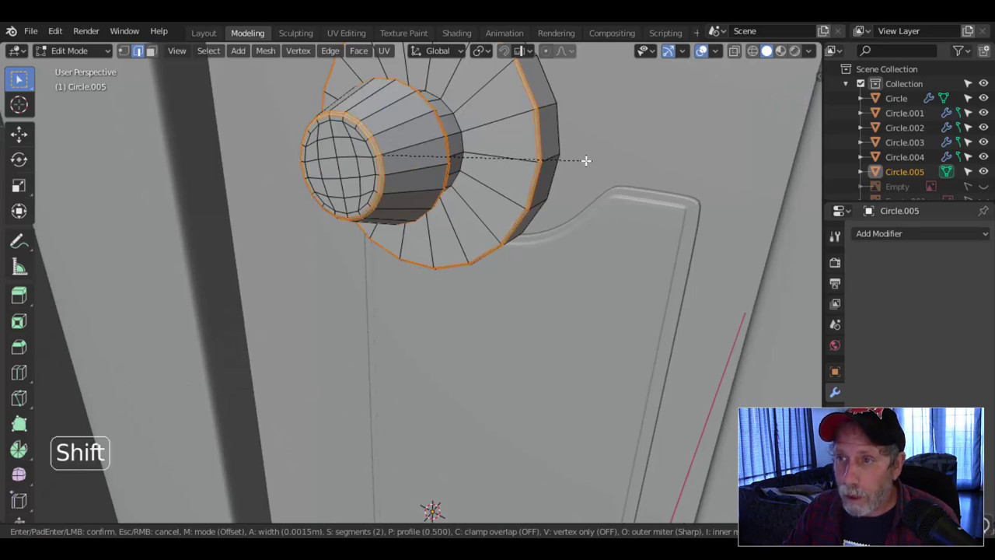
{"action": "key", "text": "Tab"}
- Give the knob a Subdivision Surface modifier and inspect the smoothing from several angles
{"action": "key", "text": "ctrl+1"}
{"action": "right_click", "coordinate": [478, 157]}
{"action": "key", "text": "alt+a"}
{"action": "scroll", "scroll_direction": "down", "scroll_amount": 3}
{"action": "middle_click", "coordinate": [479, 210]}
{"action": "middle_click", "coordinate": [466, 226]}
{"action": "scroll", "scroll_direction": "up", "scroll_amount": 3}
- Leave mesh editing and check the smoothed, bevelled knob standing in the recessed panel
{"action": "key", "text": "Tab"}
{"action": "key", "text": "ctrl+r"}
{"action": "key", "text": "ctrl+r"}
{"action": "key", "text": "Tab"}
{"action": "scroll", "scroll_direction": "down", "scroll_amount": 3}
{"action": "middle_click", "coordinate": [475, 213]}
{"action": "scroll", "scroll_direction": "down", "scroll_amount": 3}
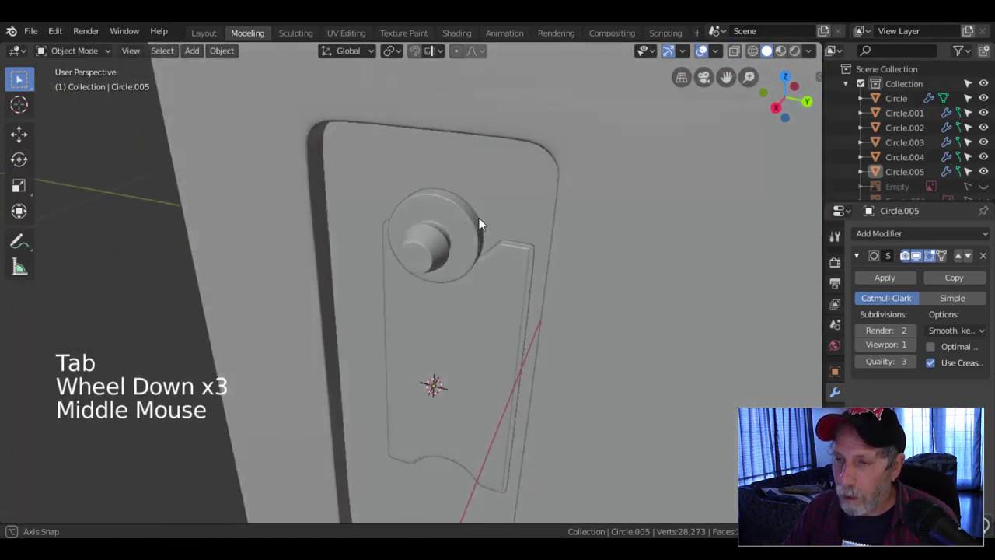
- Isolate the knob from the other cassette parts to work on it alone
{"action": "scroll", "scroll_direction": "up", "scroll_amount": 3}
{"action": "middle_click", "coordinate": [461, 249]}
{"action": "scroll", "scroll_direction": "up", "scroll_amount": 3}
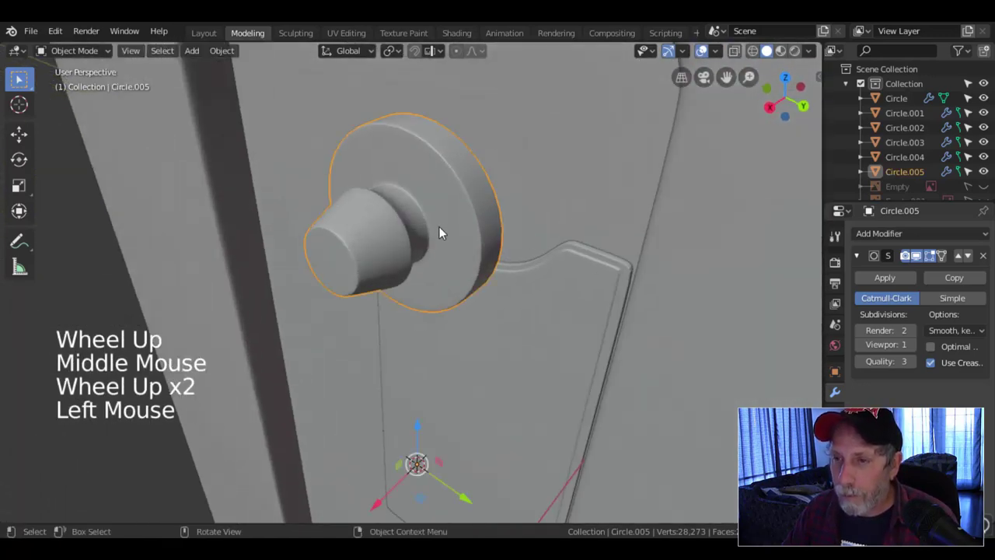
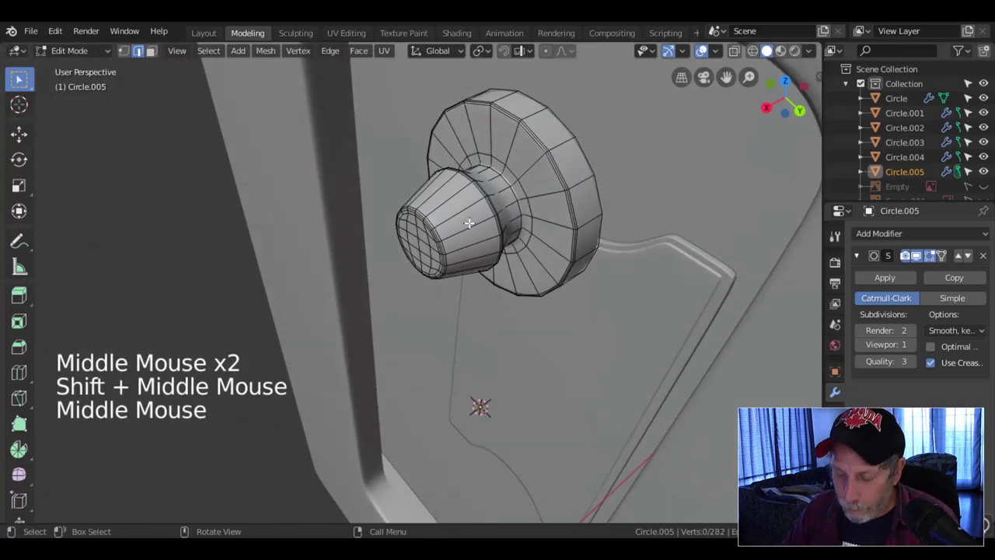
{"action": "key", "text": "Tab"}
{"action": "key", "text": "shift+h"}
{"action": "middle_click", "coordinate": [473, 237]}
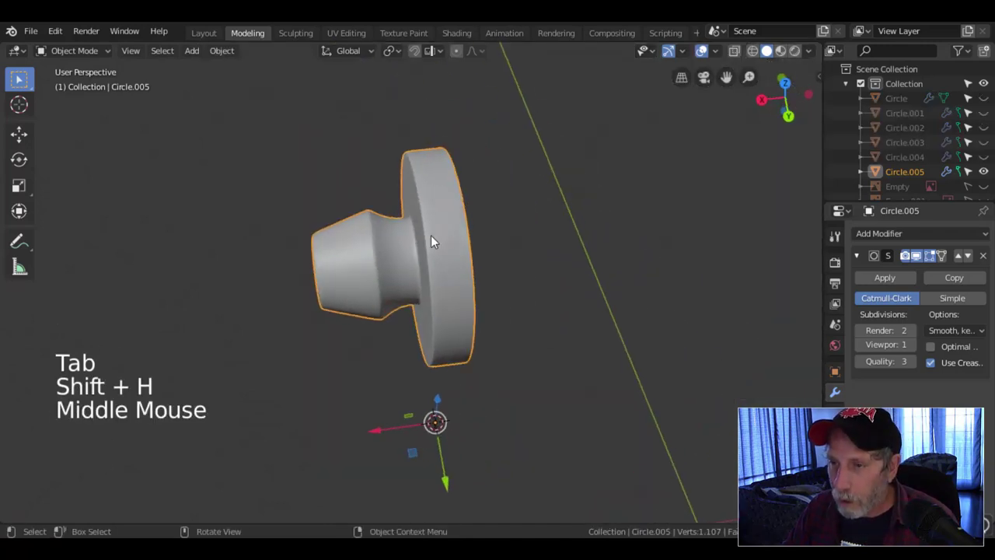
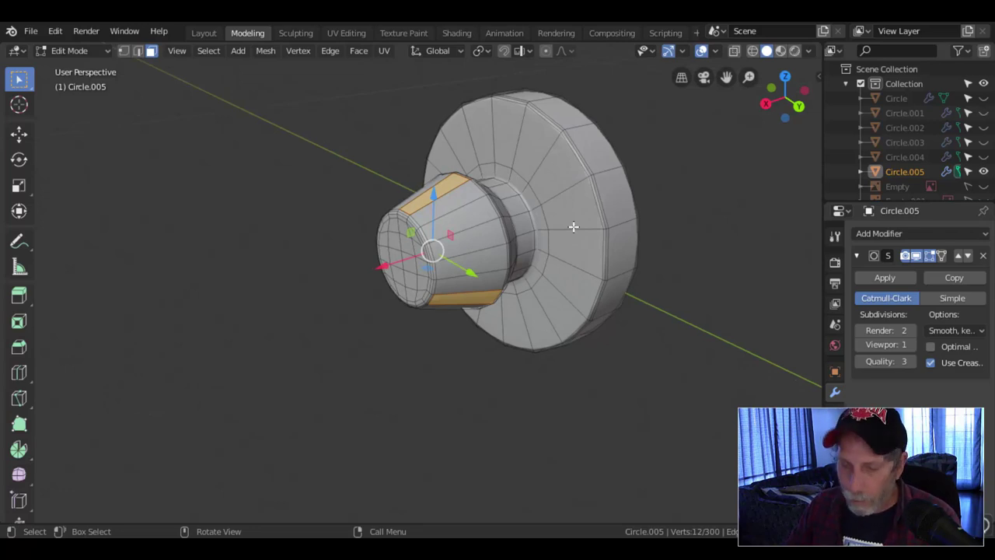
- Shrink the selected tab faces and add loop cuts beside the upper raised tab
{"action": "key", "text": "e"}
{"action": "key", "text": "alt+s"}
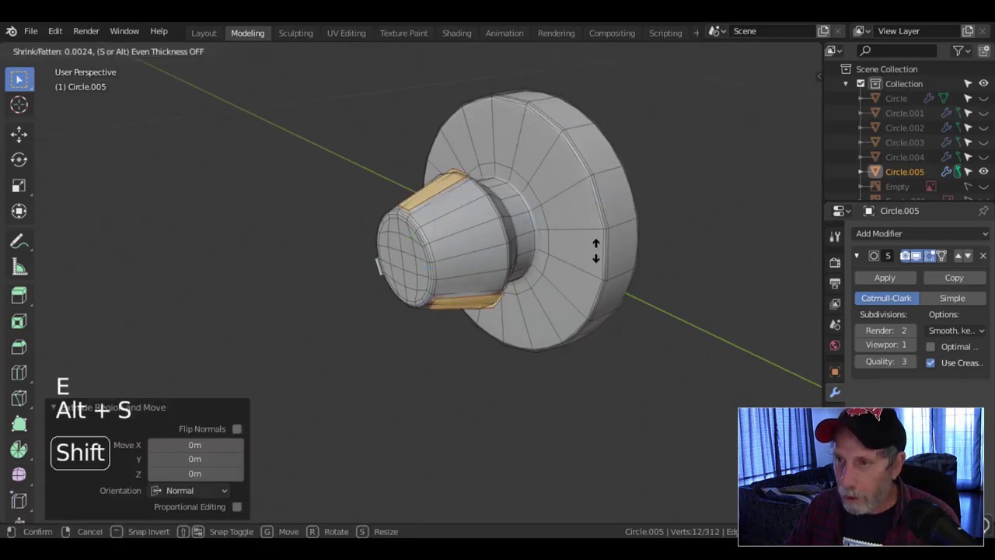
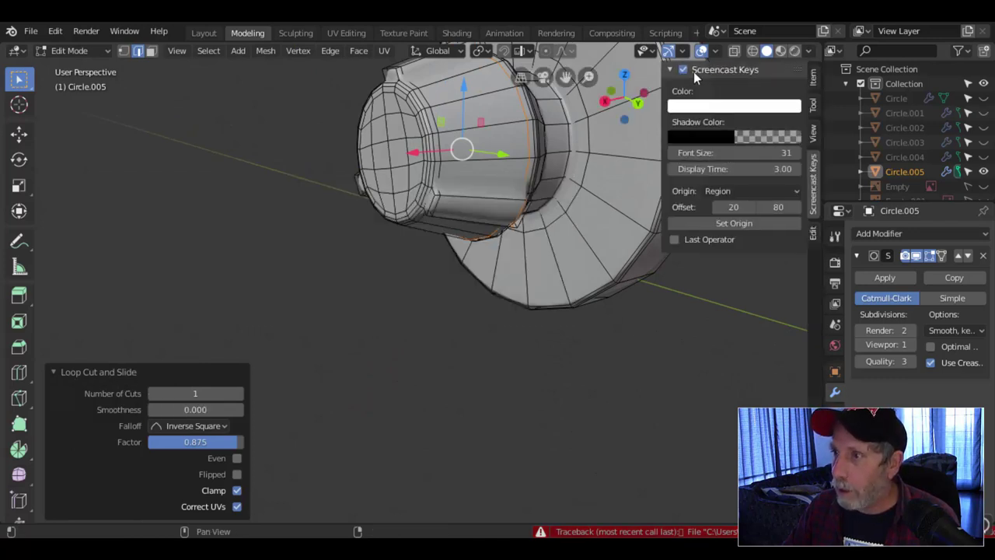
{"action": "key", "text": "n"}
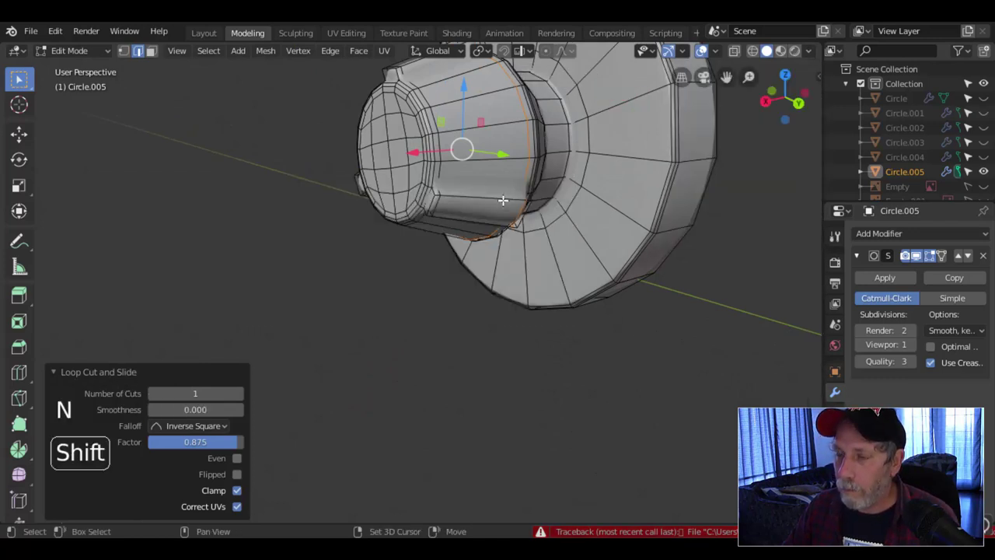
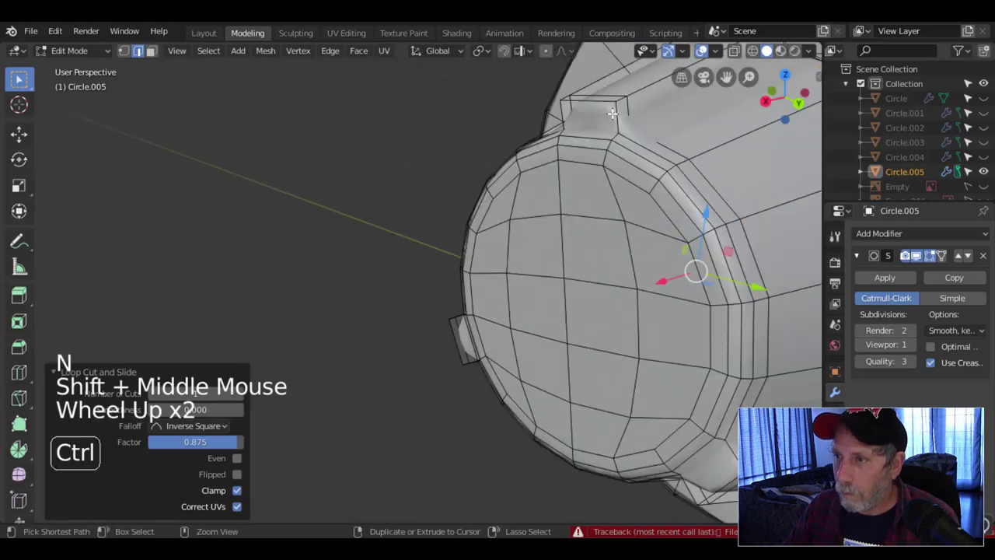
{"action": "key", "text": "ctrl+r"}
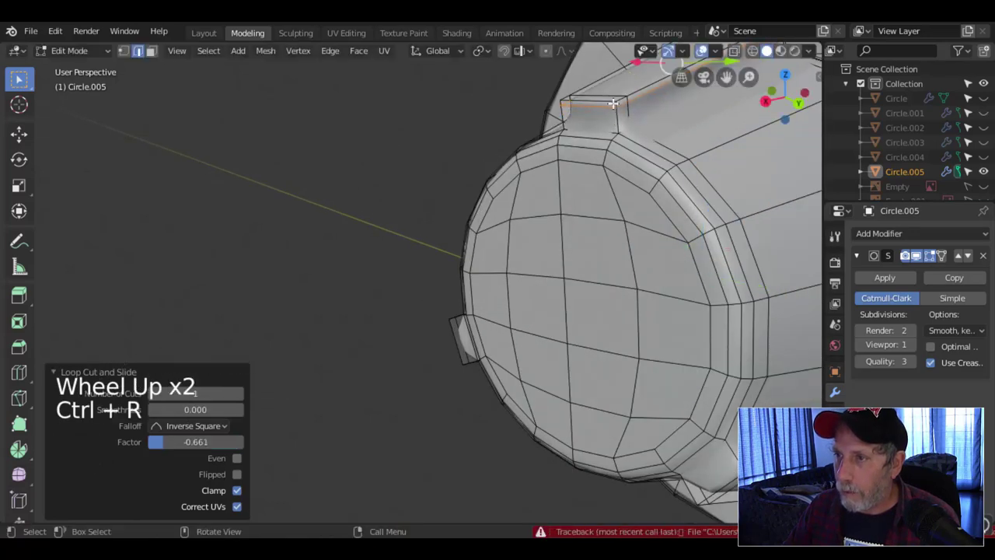
{"action": "scroll", "scroll_direction": "down", "scroll_amount": 3}
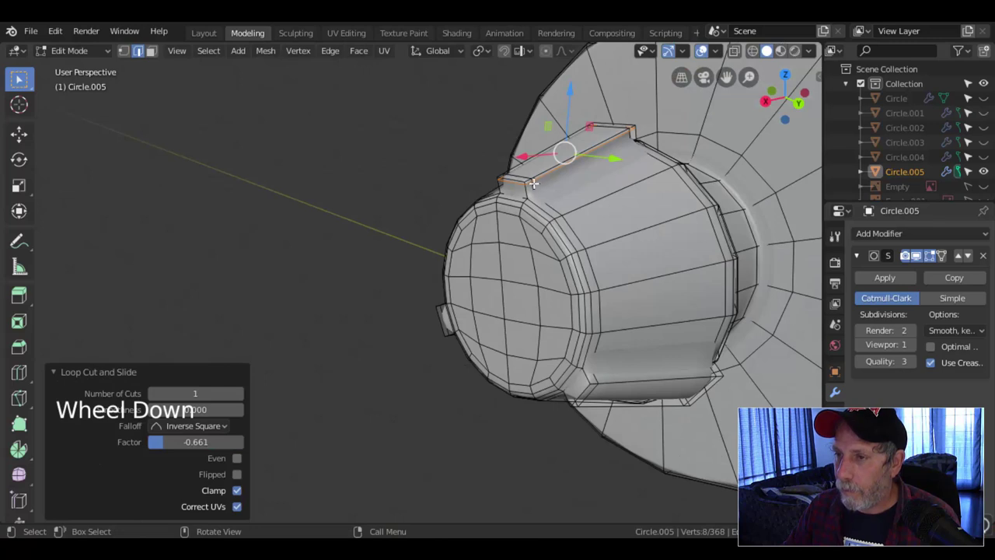
{"action": "key", "text": "ctrl+r"}
{"action": "key", "text": "Tab"}
{"action": "scroll", "scroll_direction": "down", "scroll_amount": 3}
{"action": "middle_click", "coordinate": [599, 223]}
{"action": "middle_click", "coordinate": [637, 217]}
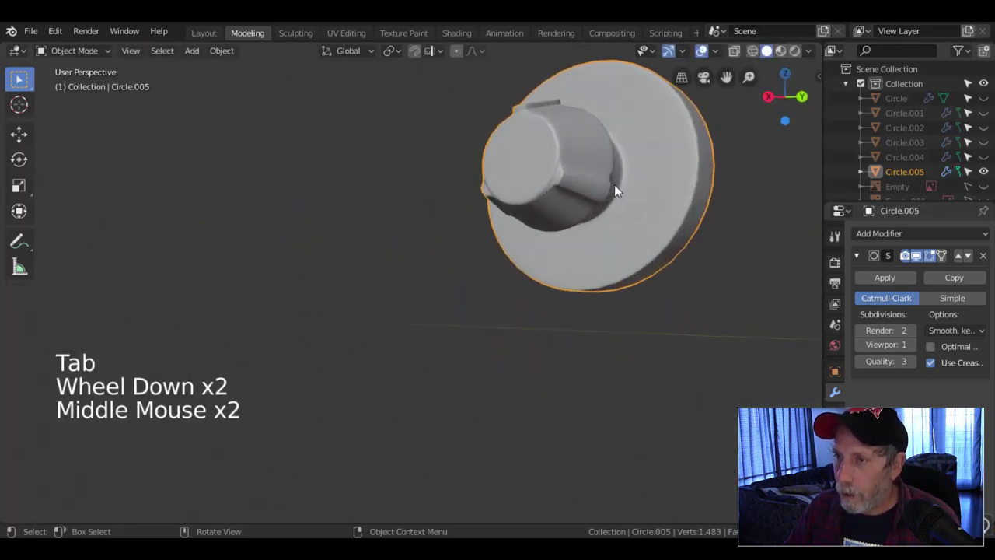
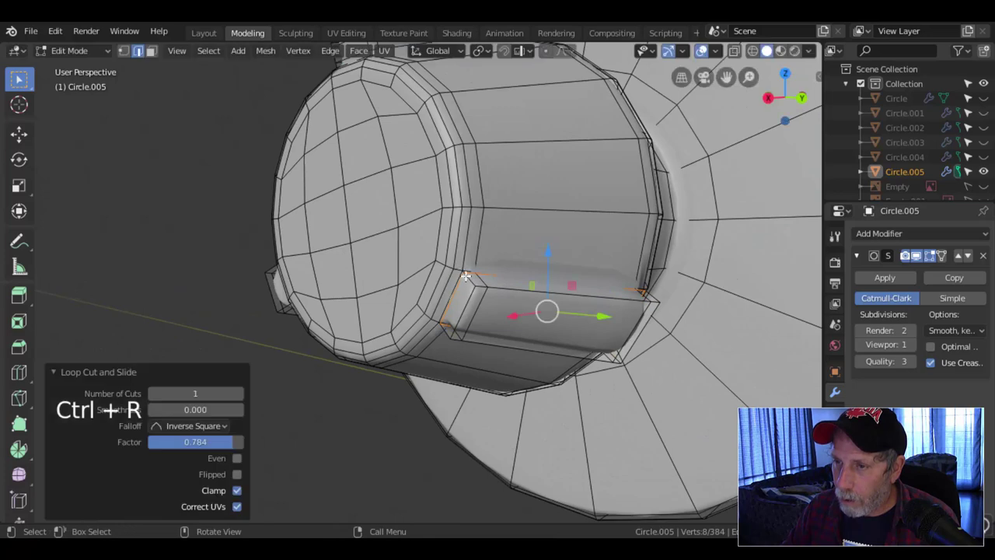
- Slide the loops tight to the tabs, add one beside the lower tab, and check the smoothed result
{"action": "key", "text": "ctrl+r"}
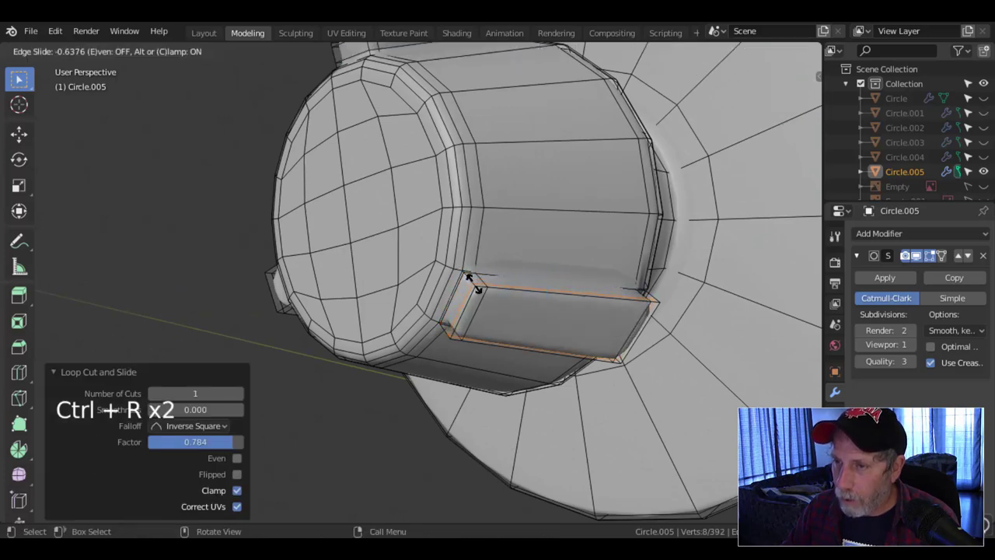
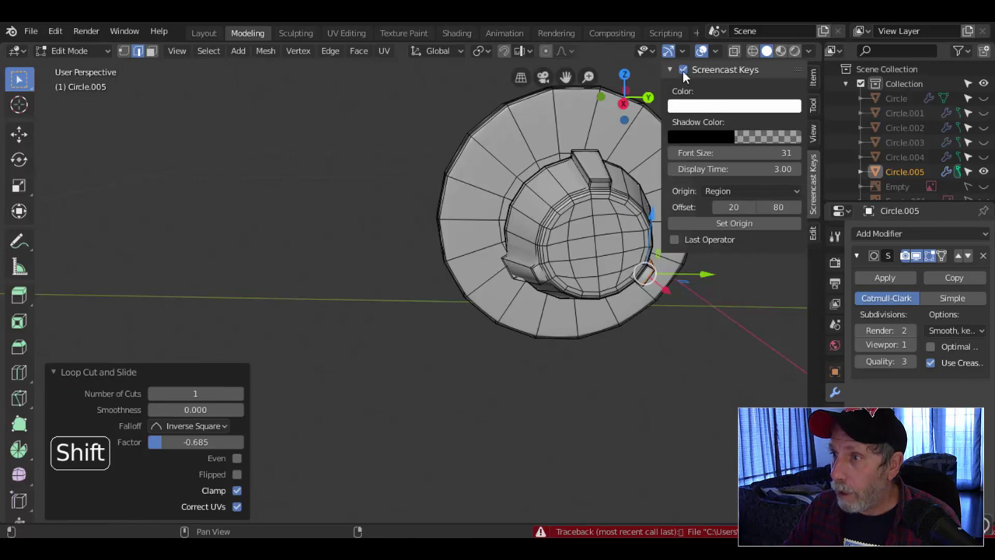
{"action": "key", "text": "n"}
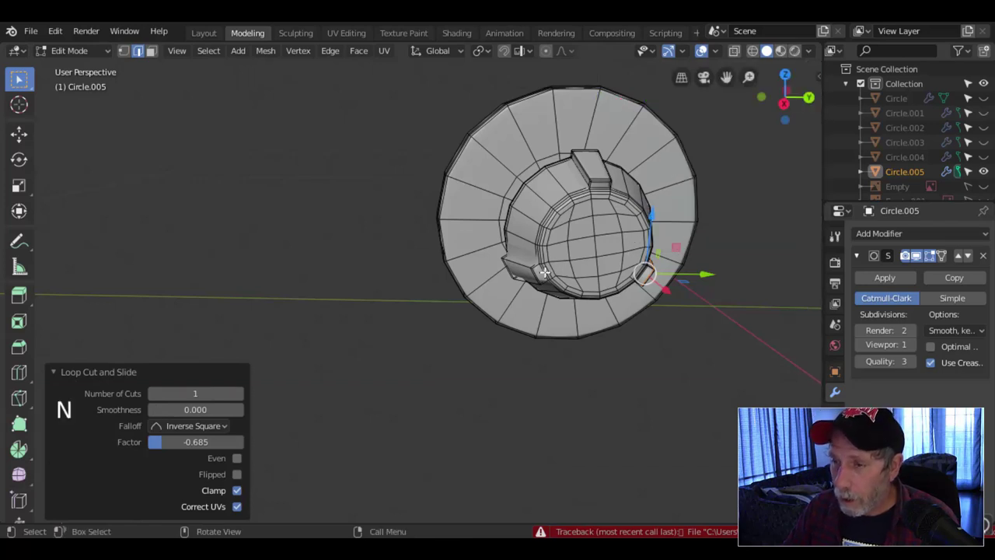
{"action": "scroll", "scroll_direction": "up", "scroll_amount": 3}
{"action": "key", "text": "ctrl+r"}
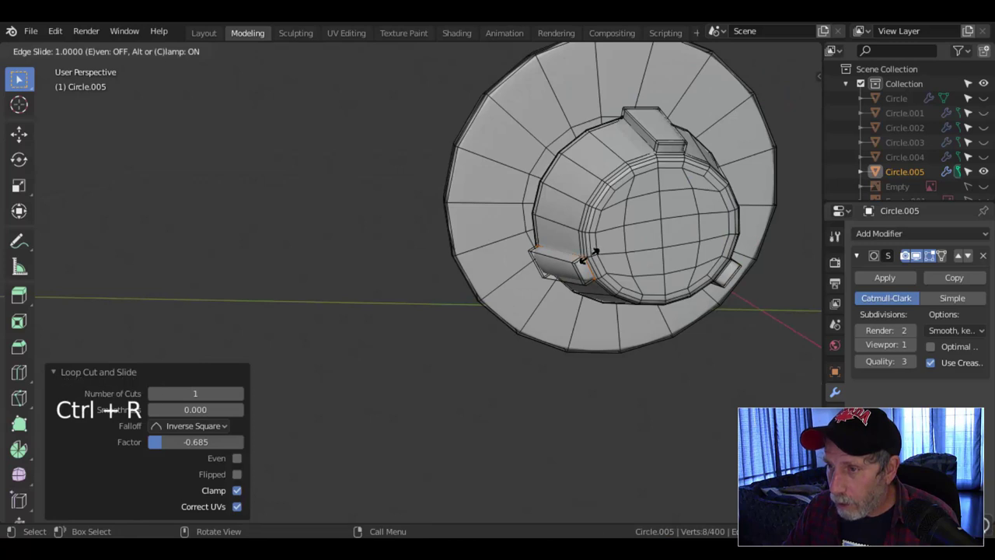
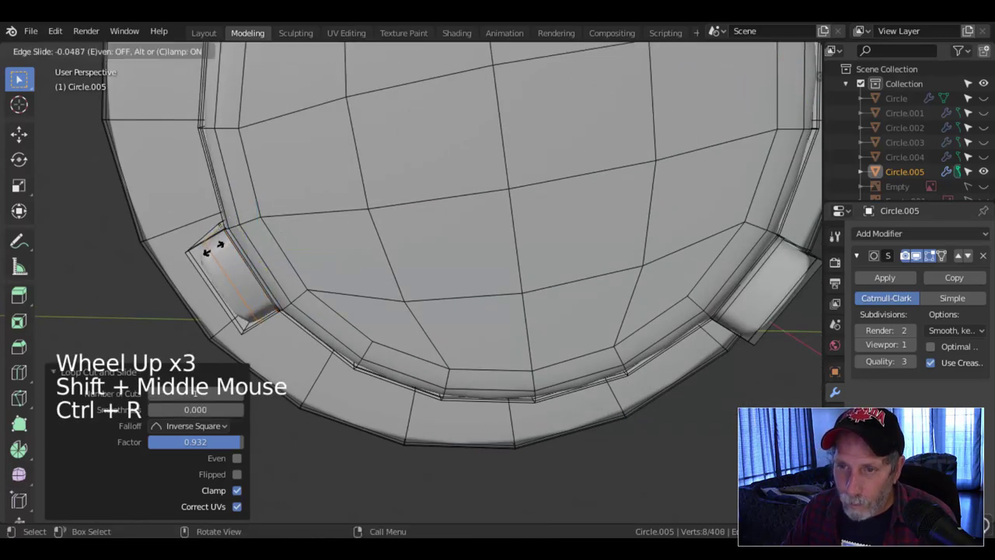
{"action": "key", "text": "Tab"}
{"action": "scroll", "scroll_direction": "down", "scroll_amount": 3}
{"action": "middle_click", "coordinate": [516, 266]}
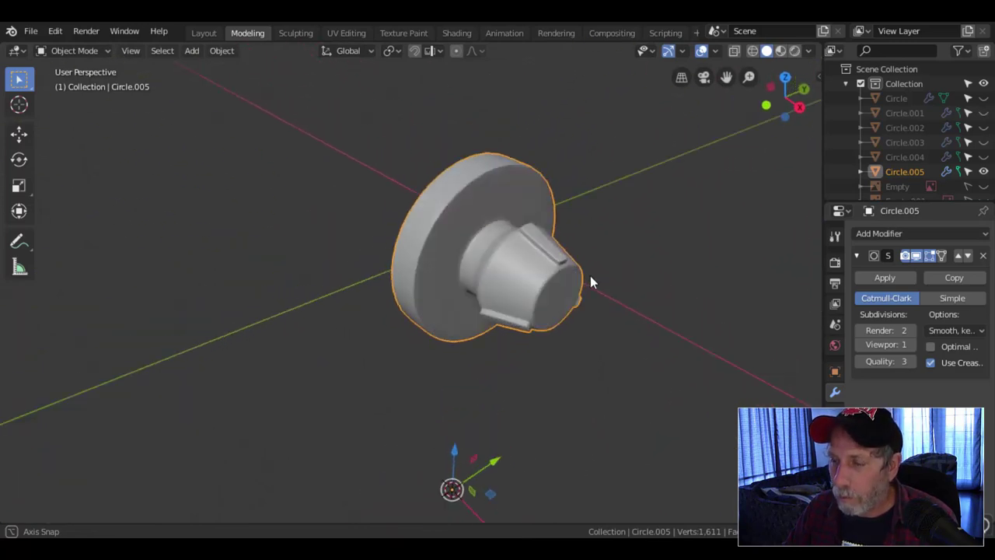
- Bring the hidden player body back into view and frame the recessed panel
{"action": "scroll", "scroll_direction": "down", "scroll_amount": 3}
{"action": "middle_click", "coordinate": [498, 277]}
{"action": "key", "text": "alt+a"}
{"action": "scroll", "scroll_direction": "down", "scroll_amount": 3}
{"action": "middle_click", "coordinate": [477, 277]}
{"action": "scroll", "scroll_direction": "up", "scroll_amount": 3}
{"action": "scroll", "scroll_direction": "up", "scroll_amount": 3}
{"action": "key", "text": "alt+h"}
{"action": "key", "text": "alt+a"}
{"action": "middle_click", "coordinate": [482, 266]}
- Set the knob's origin and move it into the upper end of the panel recess
{"action": "left_click", "coordinate": [421, 272]}
{"action": "middle_click", "coordinate": [495, 285]}
{"action": "left_click", "coordinate": [439, 275]}
{"action": "middle_click", "coordinate": [496, 284]}
{"action": "left_click", "coordinate": [421, 276]}
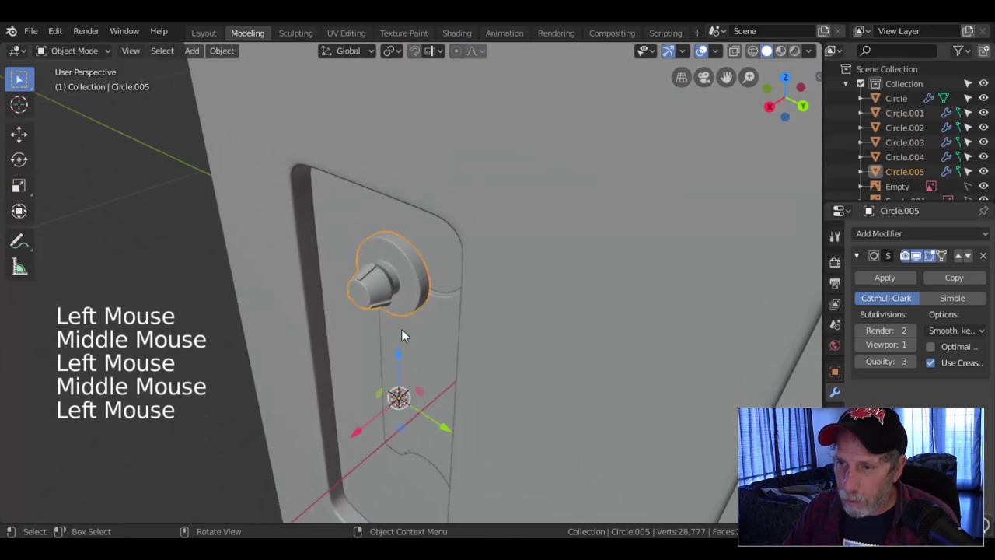
{"action": "left_click", "coordinate": [223, 56]}
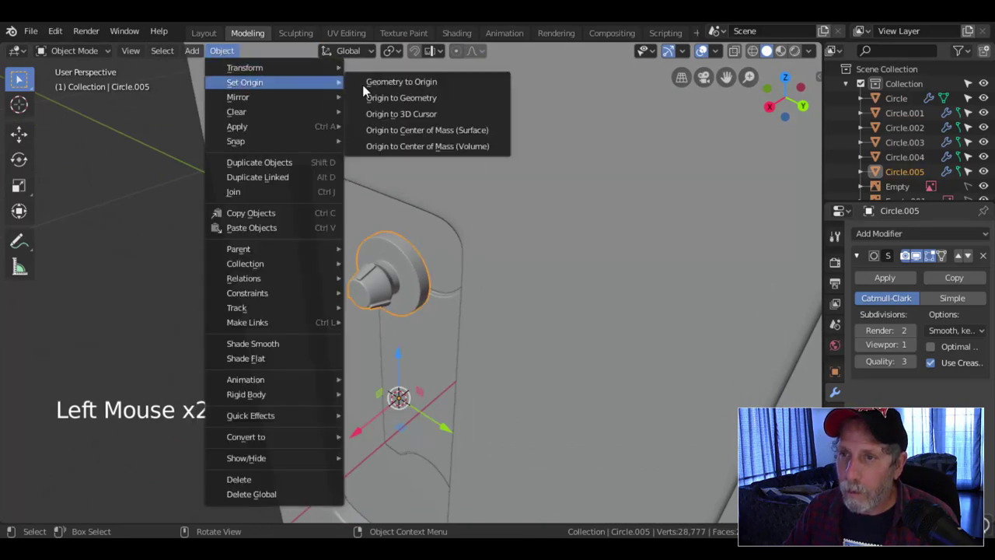
{"action": "middle_click", "coordinate": [429, 252]}
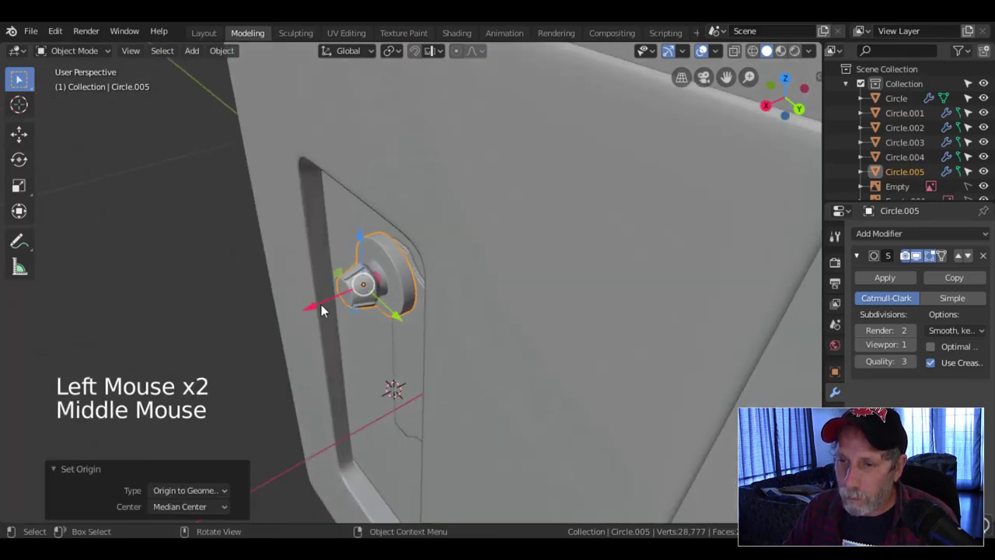
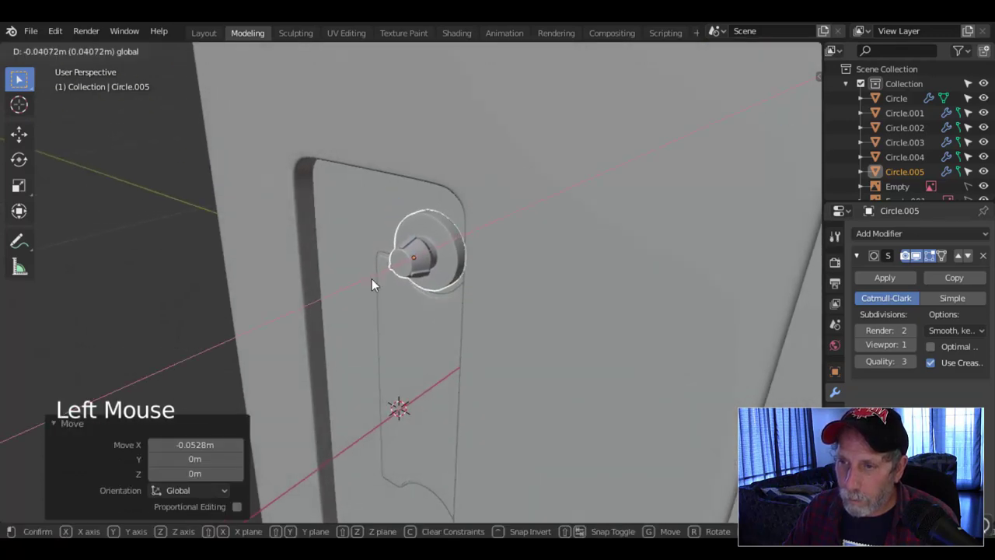
{"action": "key", "text": "alt+a"}
{"action": "scroll", "scroll_direction": "down", "scroll_amount": 3}
{"action": "middle_click", "coordinate": [479, 224]}
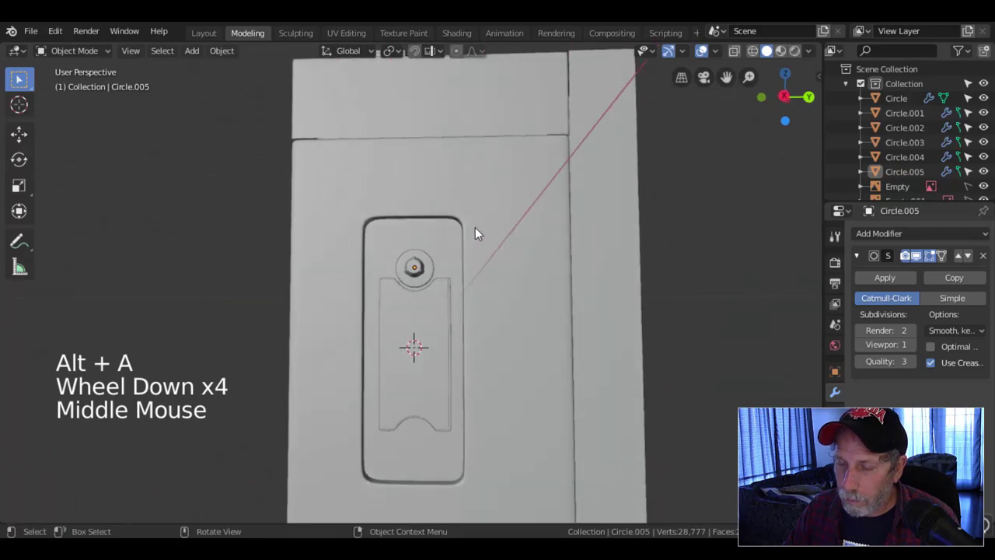
- From the right view, duplicate the knob and place the copy at the panel's lower end
{"action": "key", "text": "KP_3"}
{"action": "scroll", "scroll_direction": "up", "scroll_amount": 3}
{"action": "scroll", "scroll_direction": "down", "scroll_amount": 3}
{"action": "left_click", "coordinate": [423, 268]}
{"action": "middle_click", "coordinate": [517, 358]}
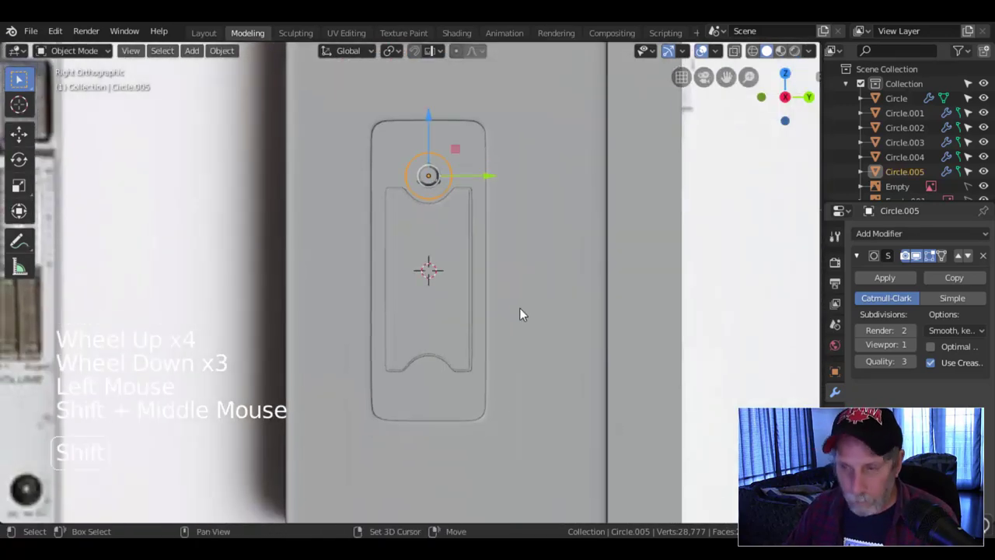
{"action": "key", "text": "shift+d"}
{"action": "left_click", "coordinate": [429, 120]}
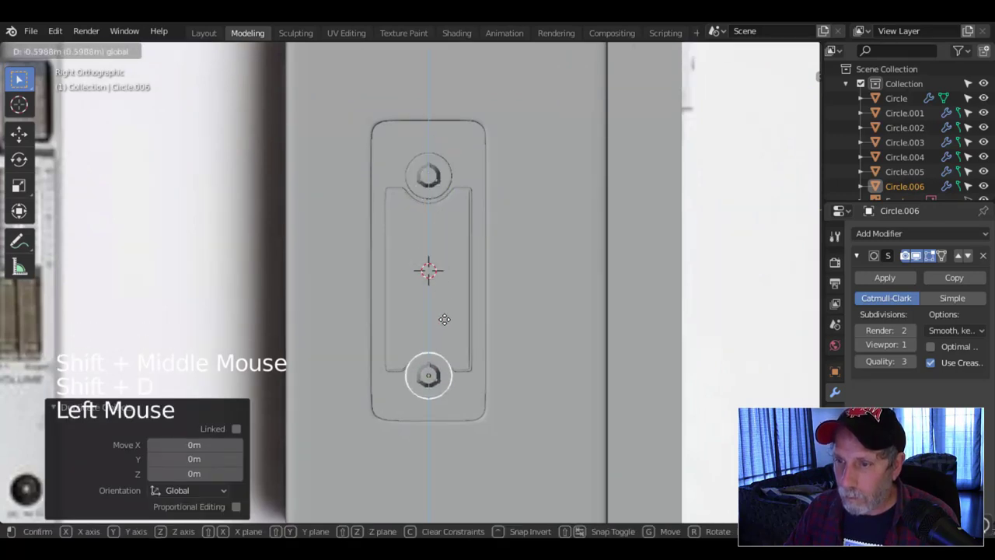
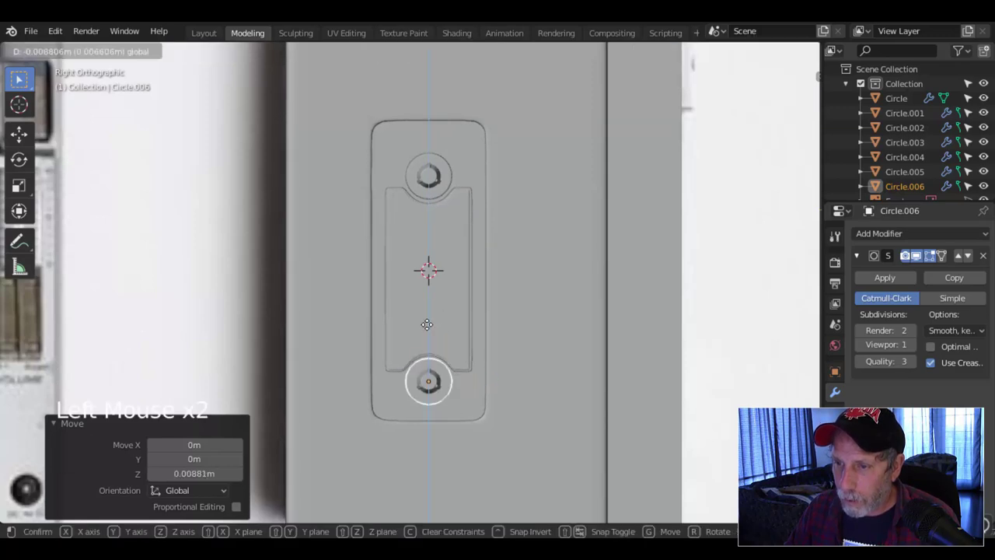
{"action": "key", "text": "alt+a"}
{"action": "scroll", "scroll_direction": "down", "scroll_amount": 3}
{"action": "middle_click", "coordinate": [531, 283]}
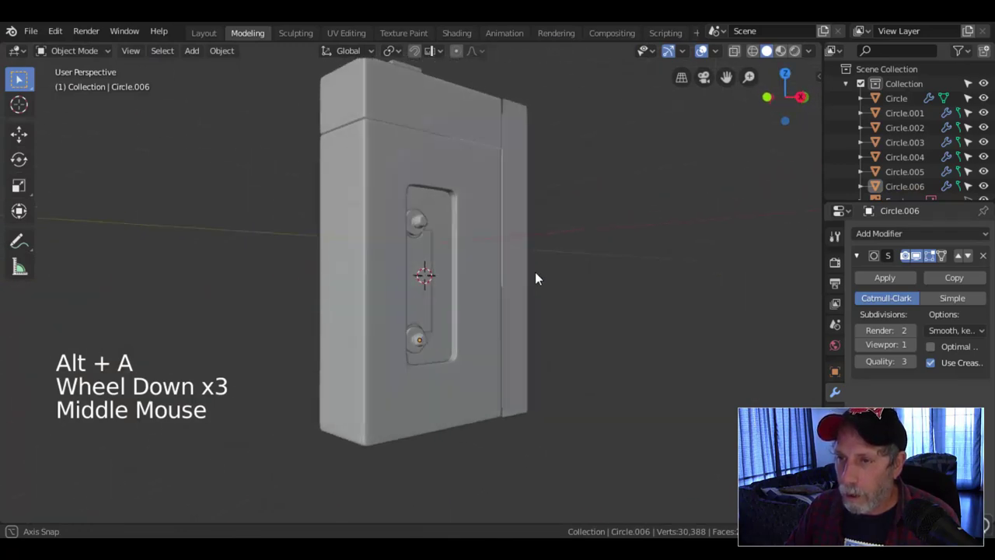
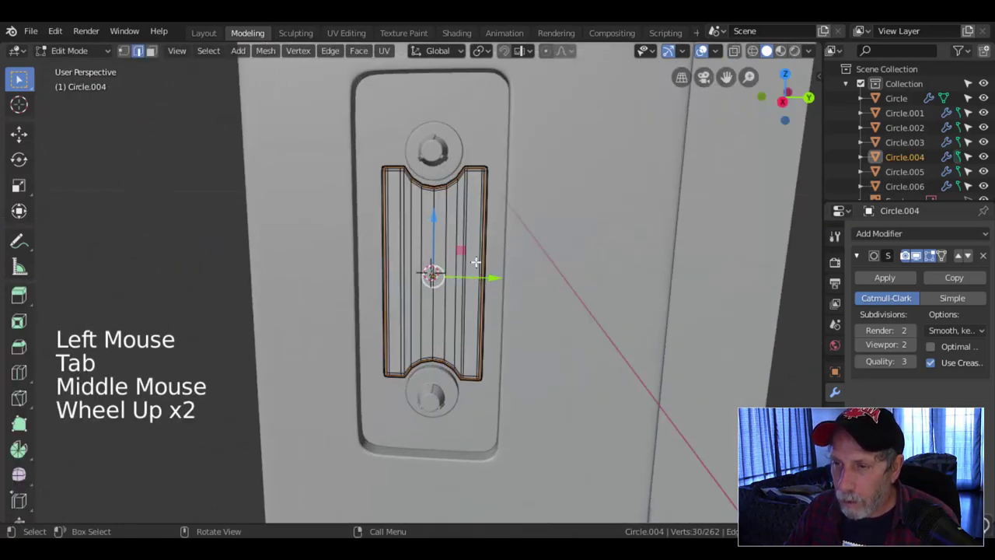
- Stretch the ridged insert taller and inset its central faces into a window
{"action": "key", "text": "Tab"}
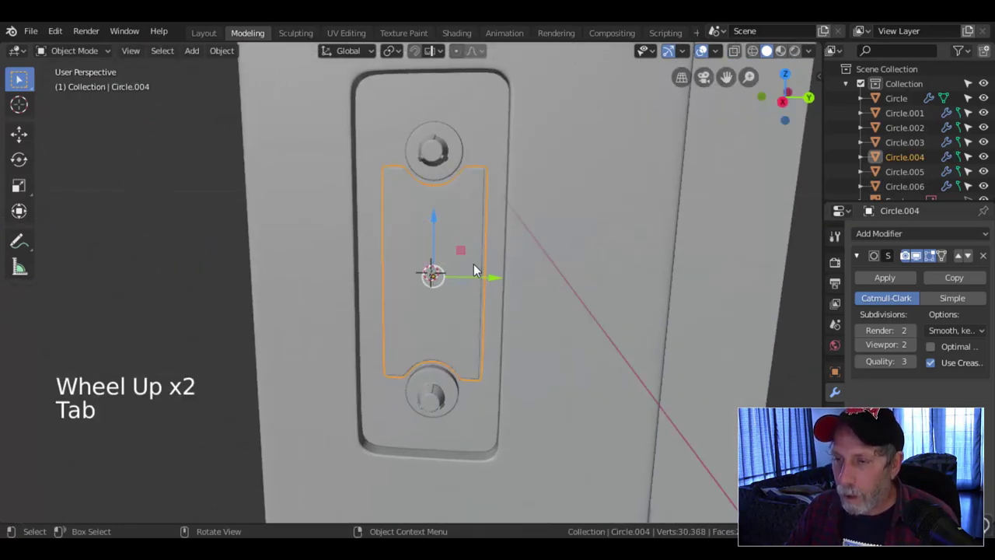
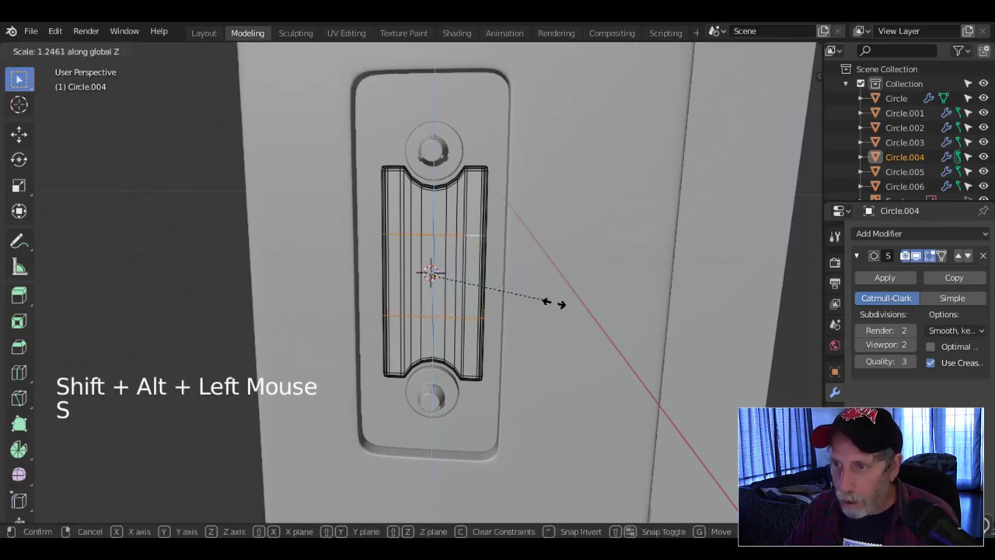
{"action": "key", "text": "alt+a"}
{"action": "scroll", "scroll_direction": "up", "scroll_amount": 3}
{"action": "key", "text": "3"}
{"action": "key", "text": "c"}
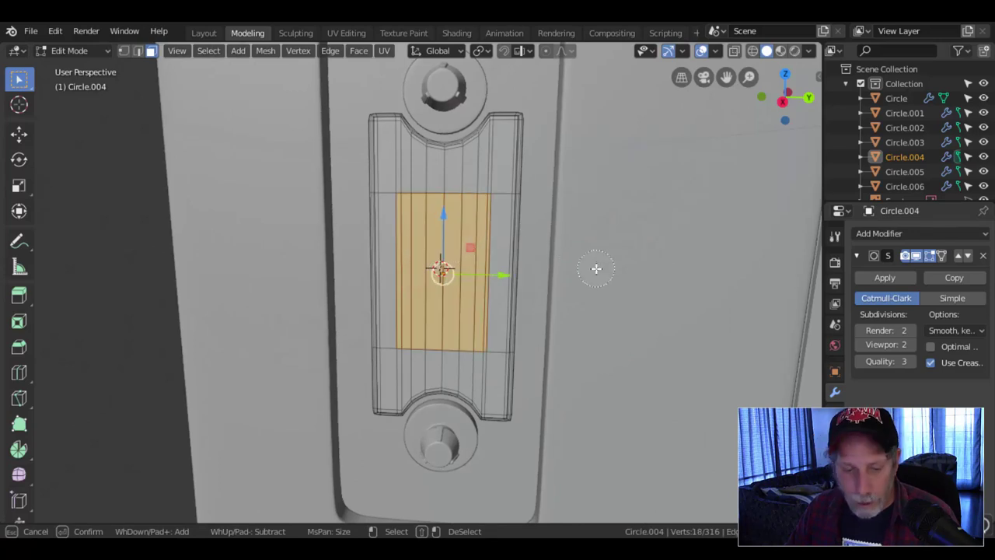
{"action": "key", "text": "i"}
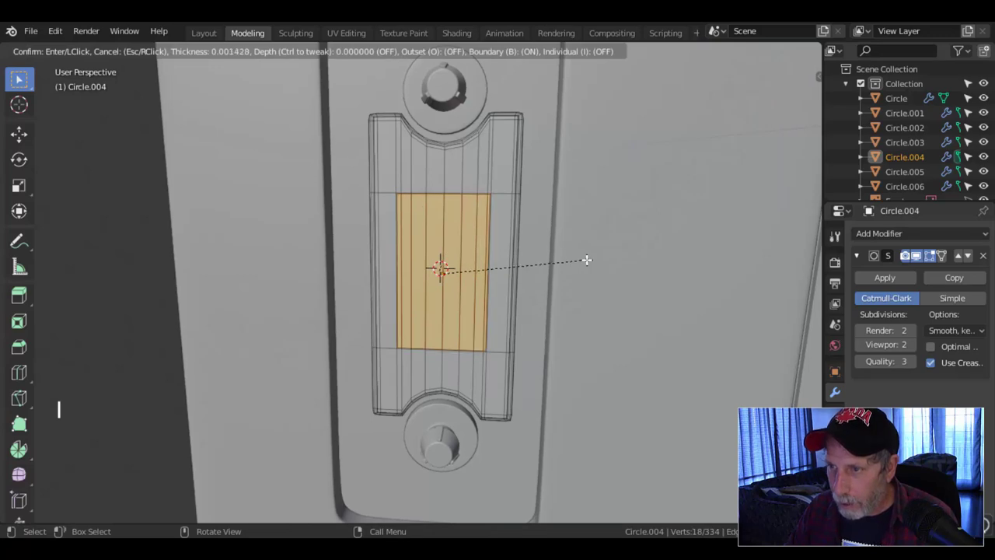
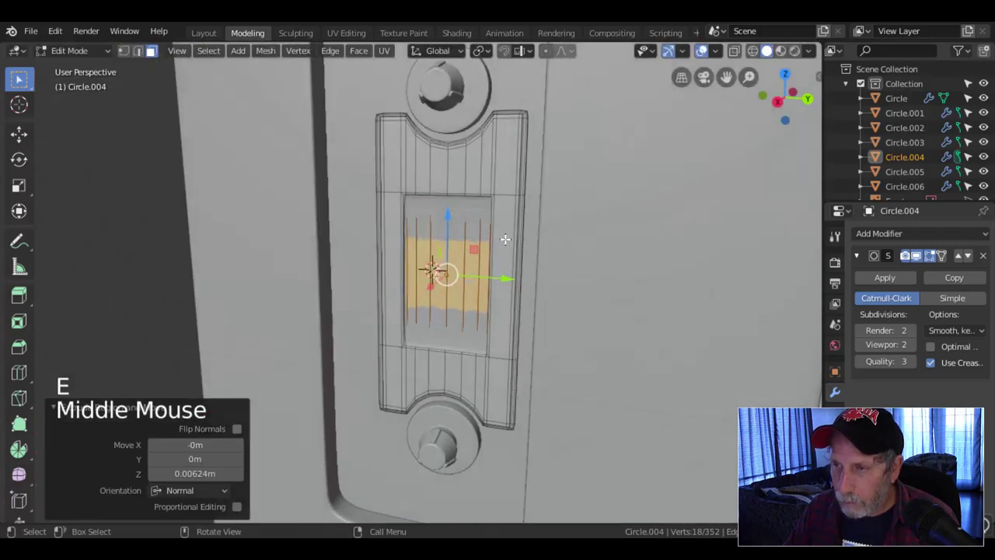
- Add a supporting loop slid toward the window edge and check the insert in object mode
{"action": "key", "text": "ctrl+r"}
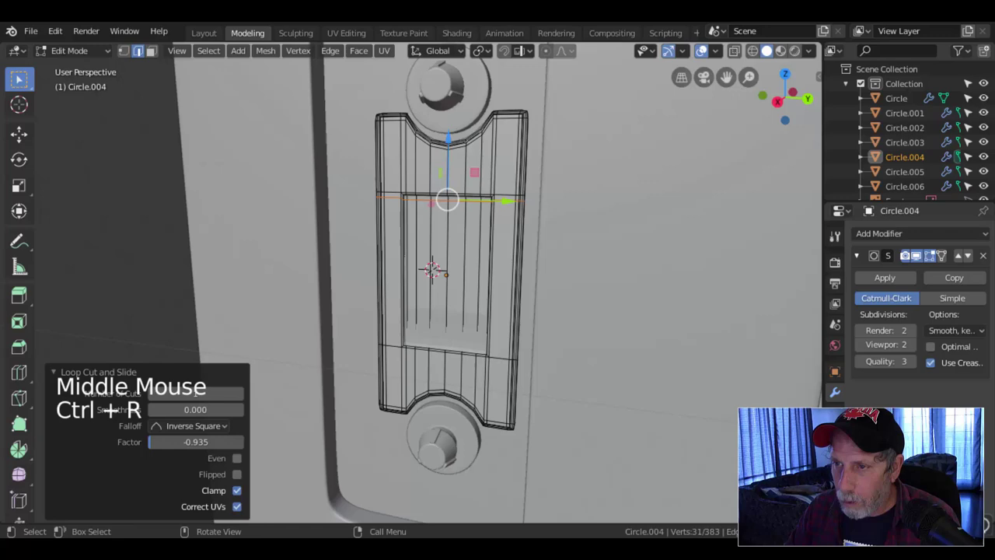
{"action": "key", "text": "ctrl+r"}
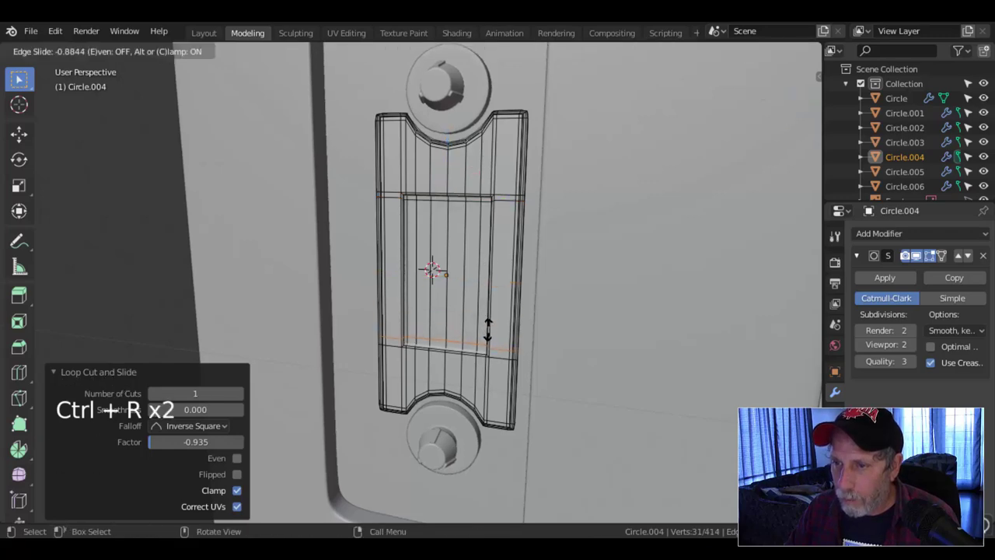
{"action": "key", "text": "Tab"}
{"action": "scroll", "scroll_direction": "down", "scroll_amount": 3}
{"action": "key", "text": "alt+a"}
{"action": "middle_click", "coordinate": [491, 304]}
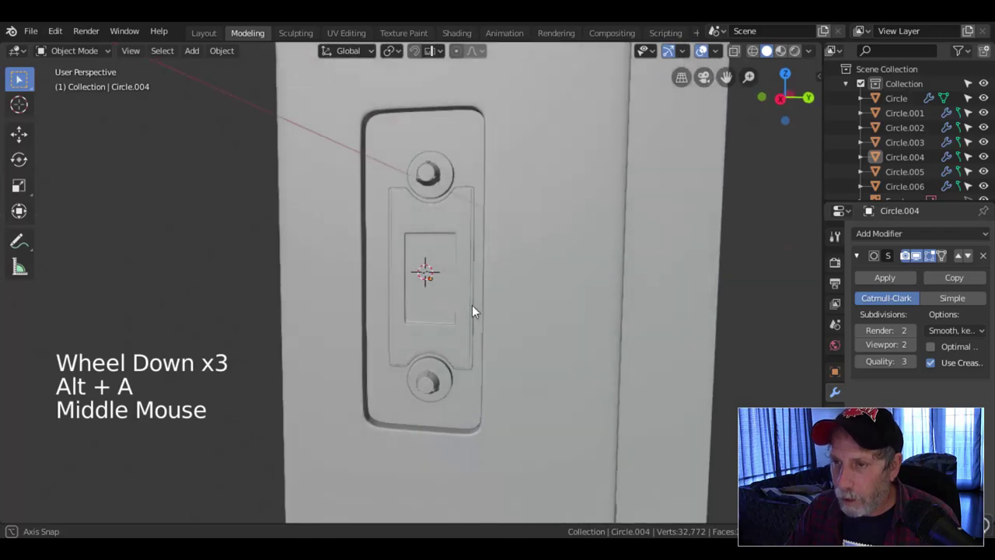
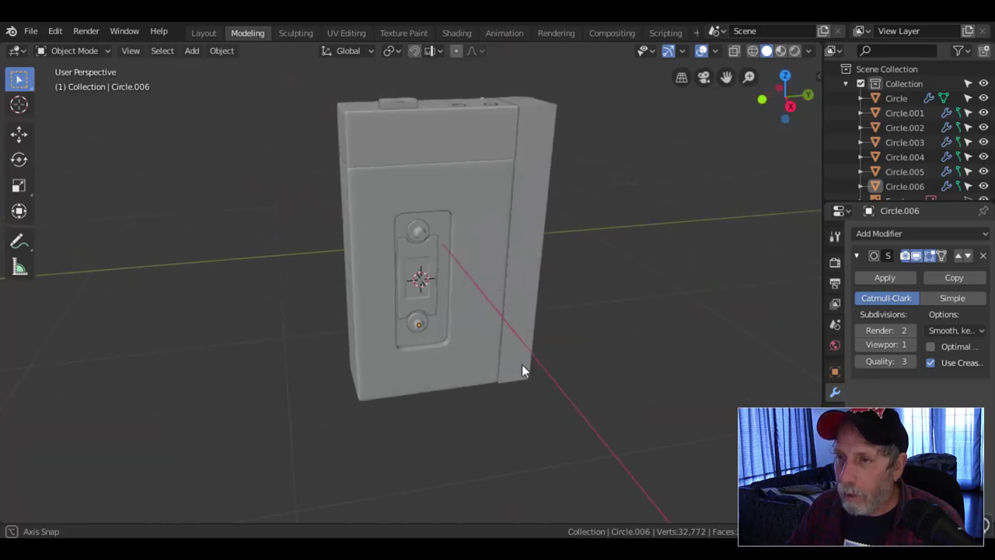
- Show the bottom body piece on its own and frame its recess edge loops for editing
{"action": "key", "text": "ctrl+z"}
{"action": "middle_click", "coordinate": [584, 439]}
{"action": "scroll", "scroll_direction": "down", "scroll_amount": 3}
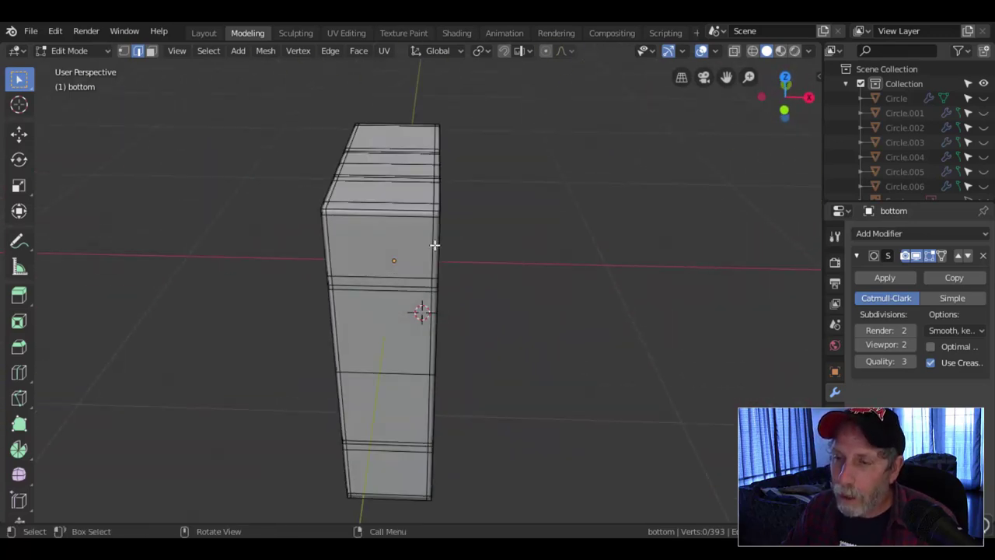
- From the front view, select the bottom body's front faces and separate them as bottom.001
{"action": "key", "text": "ctrl+r"}
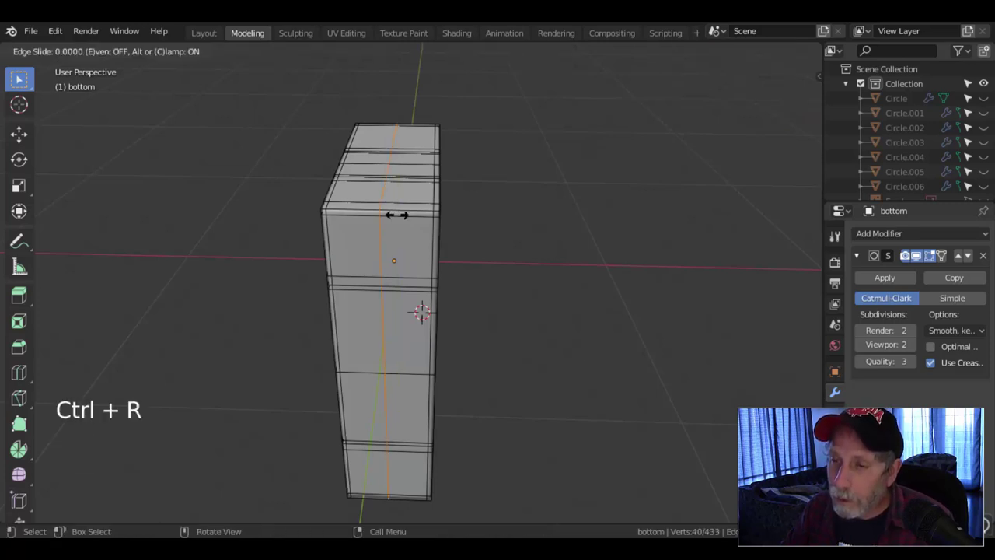
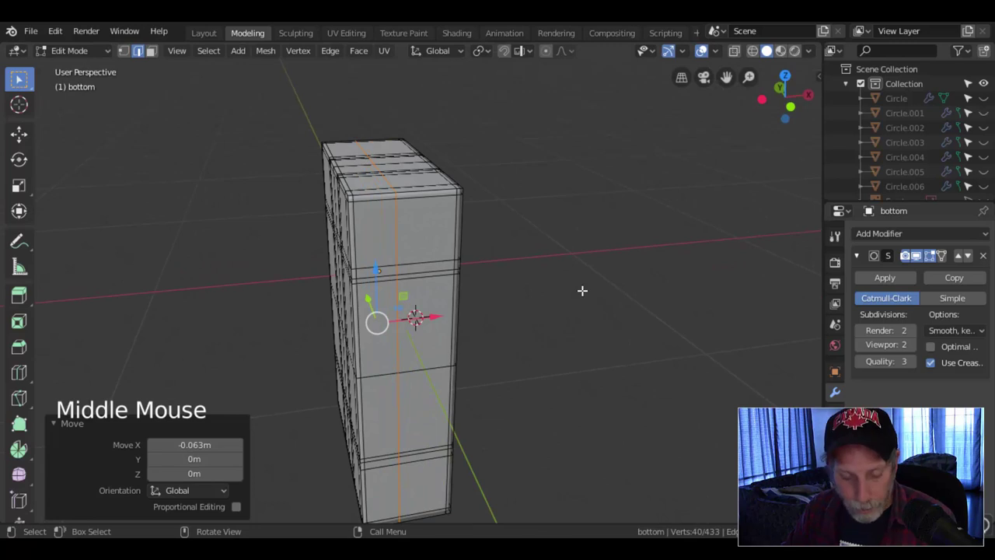
{"action": "key", "text": "alt+a"}
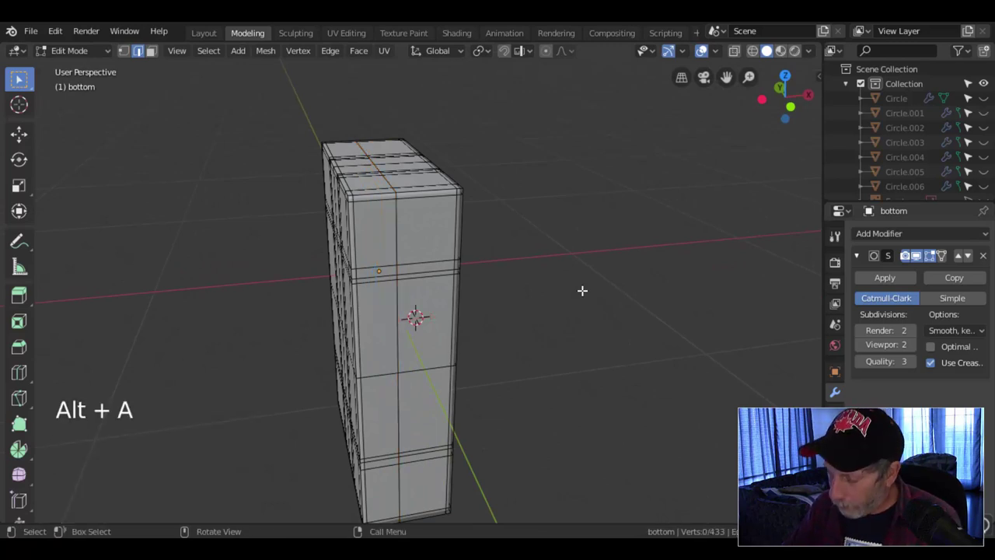
{"action": "key", "text": "KP_1"}
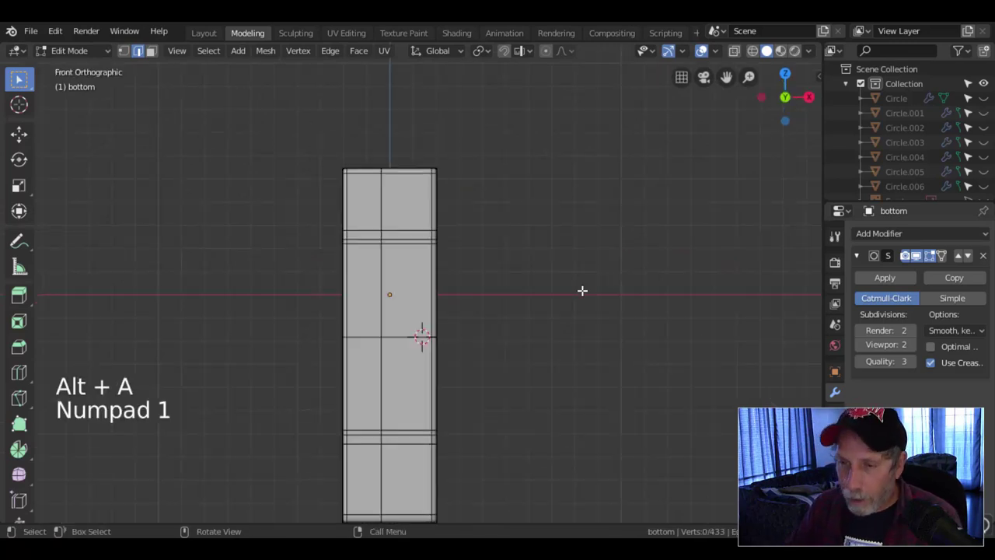
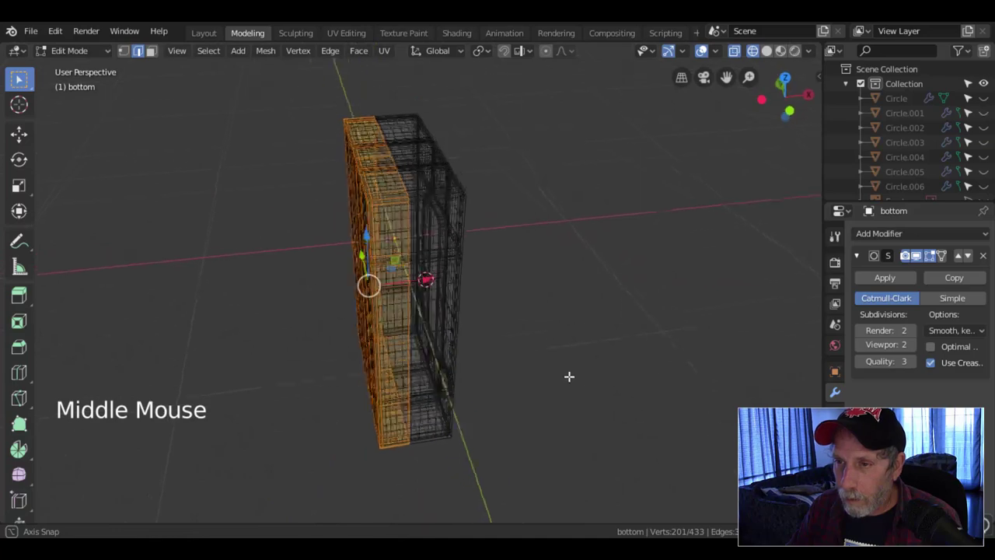
{"action": "key", "text": "p"}
{"action": "key", "text": "Tab"}
{"action": "left_click", "coordinate": [385, 183]}
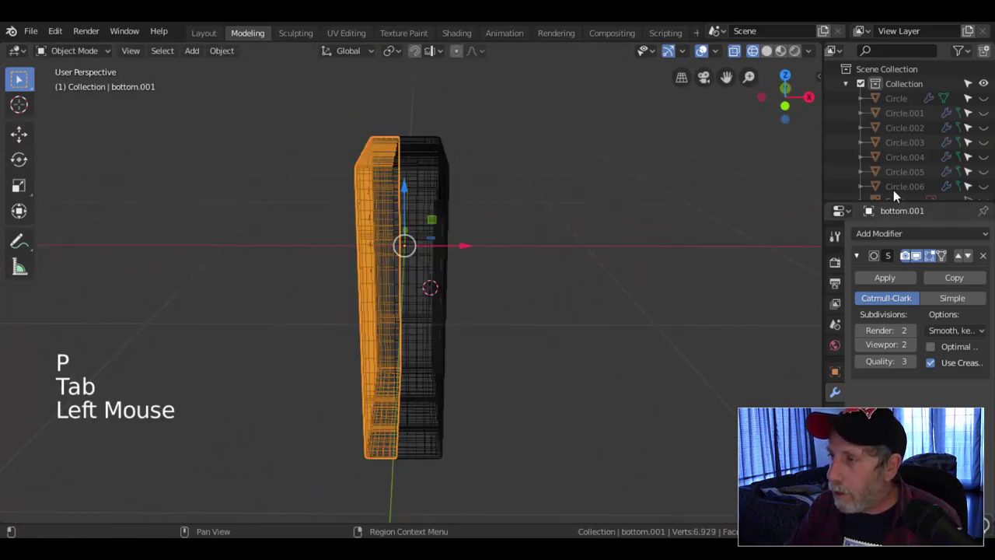
- Switch the viewport back to solid shading and orbit around the separated front piece
{"action": "scroll", "scroll_direction": "down", "scroll_amount": 3}
{"action": "middle_click", "coordinate": [491, 266]}
{"action": "key", "text": "z"}
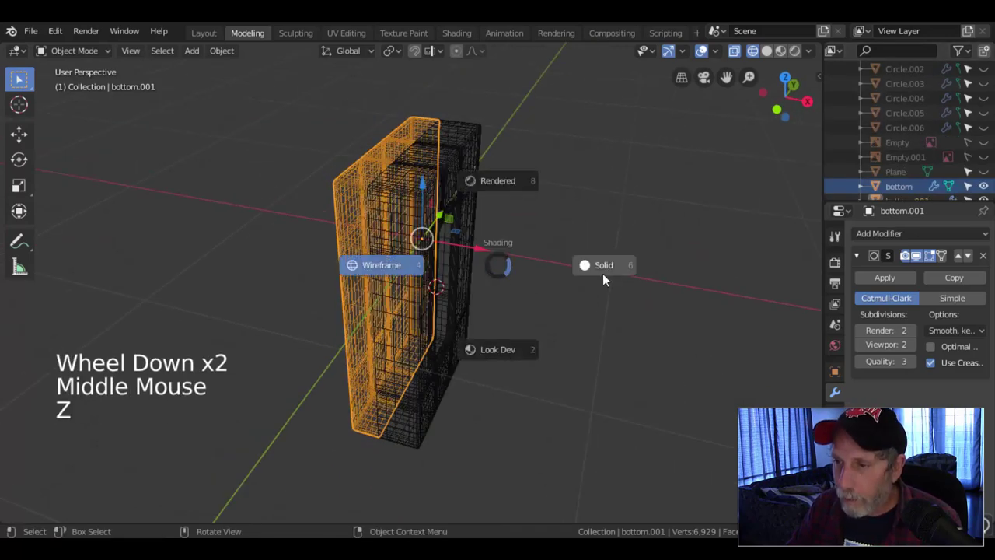
{"action": "middle_click", "coordinate": [485, 300]}
{"action": "key", "text": "alt+a"}
{"action": "middle_click", "coordinate": [493, 312]}
{"action": "scroll", "scroll_direction": "up", "scroll_amount": 3}
{"action": "middle_click", "coordinate": [552, 291]}
- Reveal the knobs and panel again and inspect the seam along the panel edge
{"action": "key", "text": "alt+h"}
{"action": "key", "text": "alt+a"}
{"action": "scroll", "scroll_direction": "down", "scroll_amount": 3}
{"action": "middle_click", "coordinate": [415, 252]}
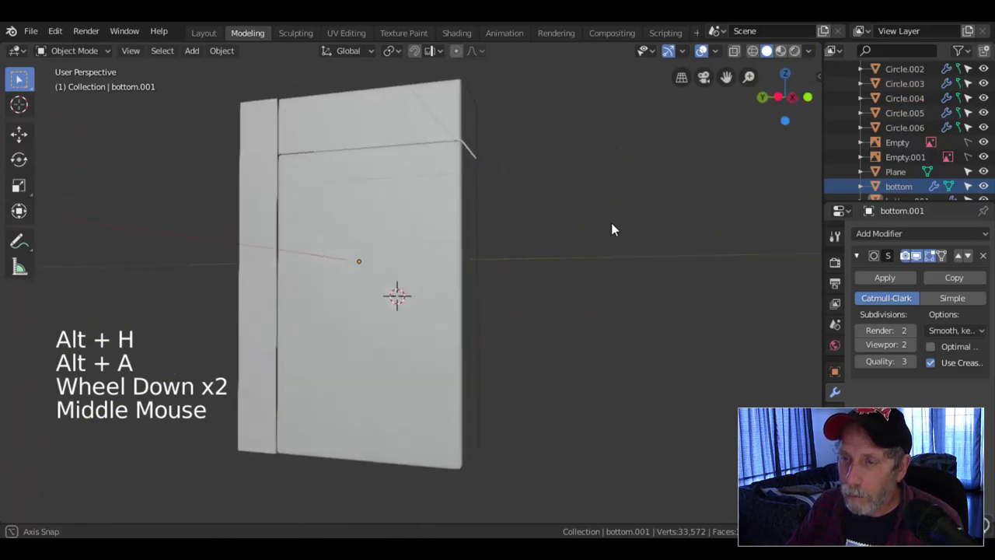
{"action": "middle_click", "coordinate": [466, 254]}
{"action": "scroll", "scroll_direction": "up", "scroll_amount": 3}
{"action": "middle_click", "coordinate": [470, 264]}
- Scale bottom.001 slightly and add an edge loop slid close to its border, then view it smoothed
{"action": "scroll", "scroll_direction": "up", "scroll_amount": 3}
{"action": "left_click", "coordinate": [435, 192]}
{"action": "scroll", "scroll_direction": "up", "scroll_amount": 3}
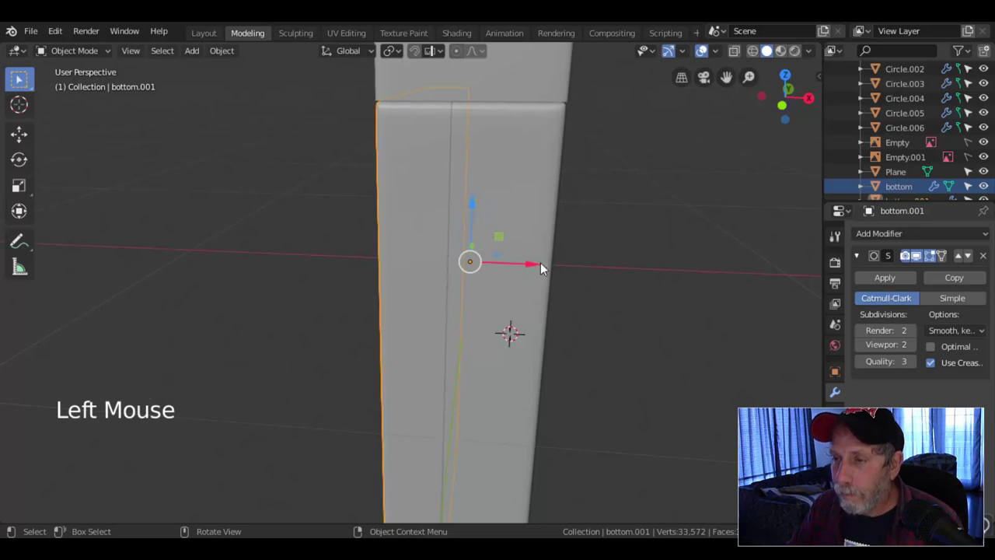
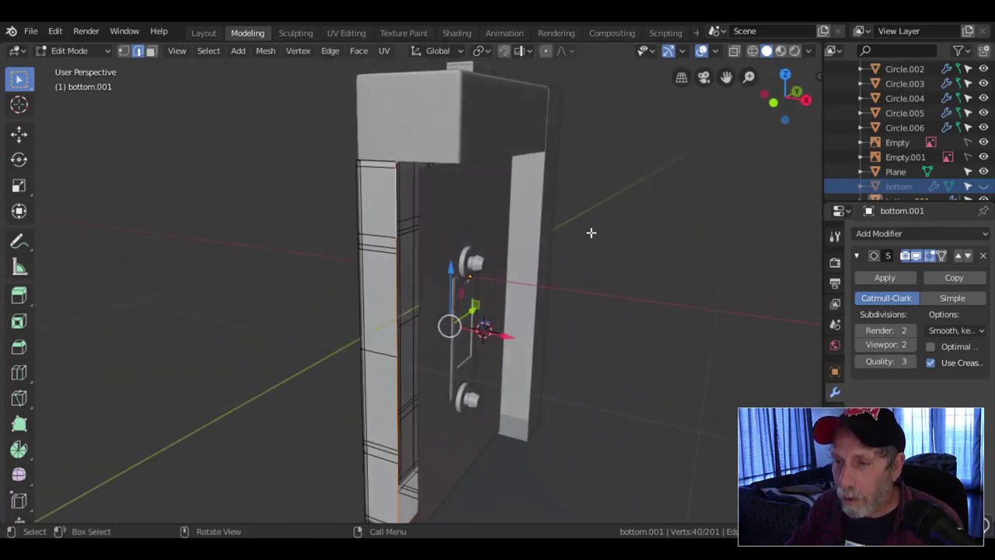
{"action": "scroll", "scroll_direction": "up", "scroll_amount": 3}
{"action": "key", "text": "e"}
{"action": "key", "text": "s"}
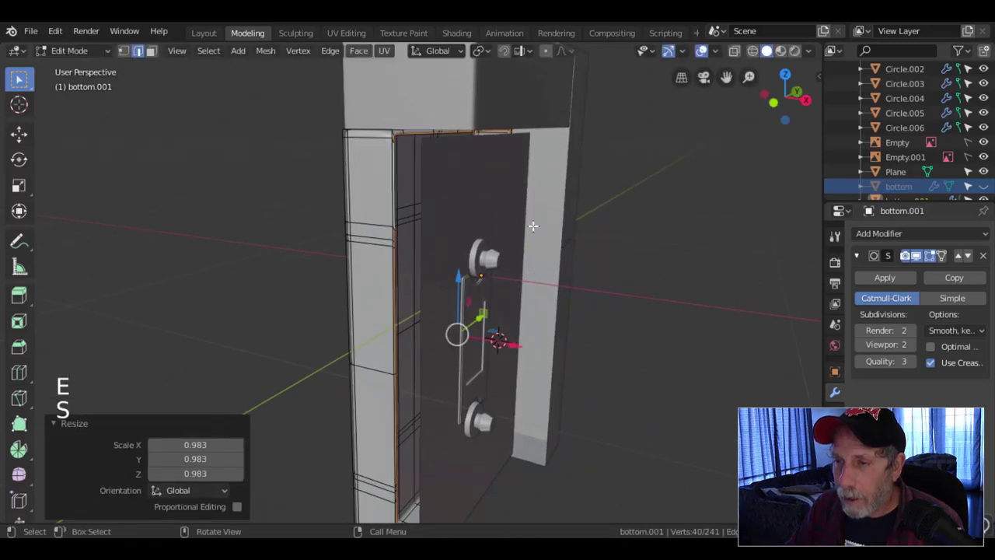
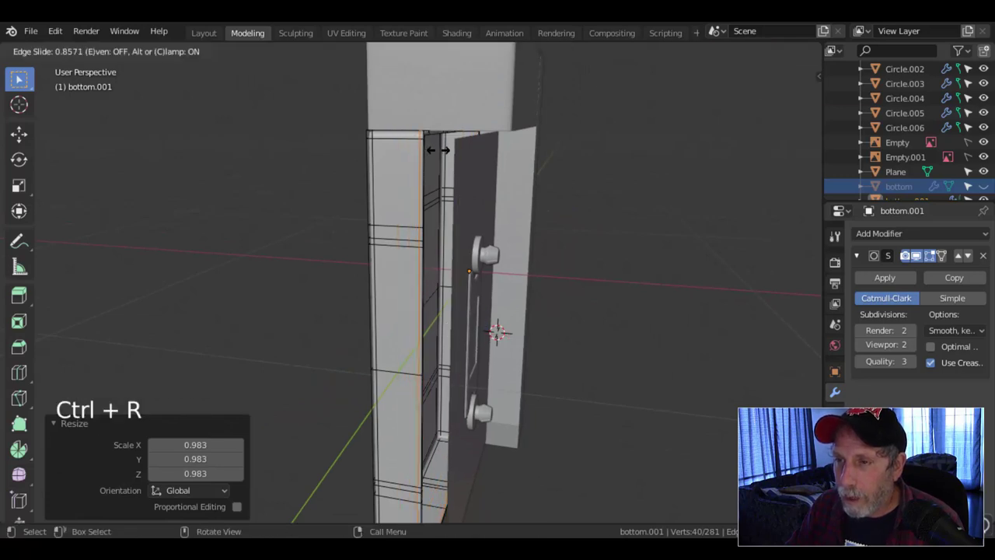
{"action": "key", "text": "Tab"}
{"action": "key", "text": "alt+a"}
{"action": "middle_click", "coordinate": [500, 214]}
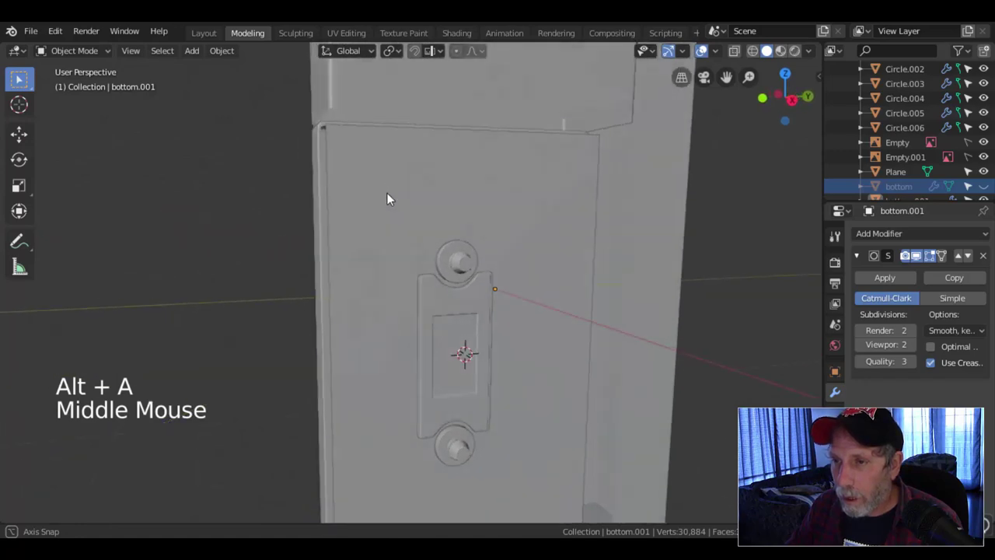
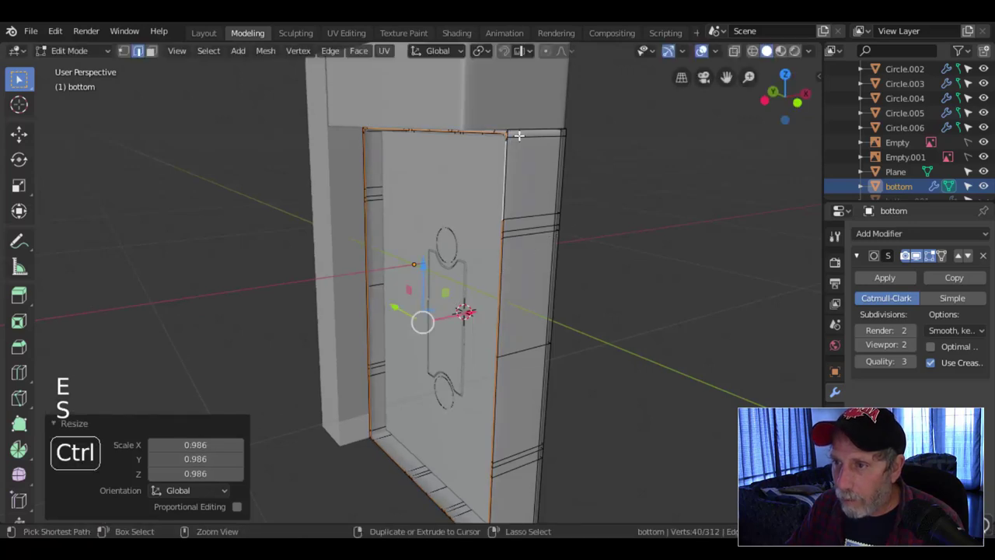
- Add an edge loop on the main body slid close to the front opening and check the edge
{"action": "key", "text": "ctrl+r"}
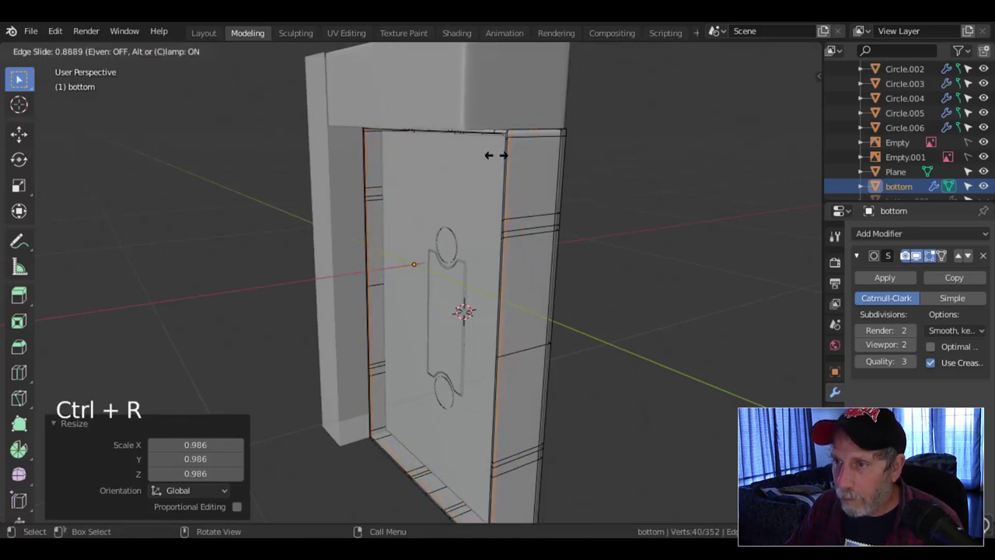
{"action": "key", "text": "Tab"}
{"action": "key", "text": "alt+a"}
{"action": "key", "text": "alt+h"}
{"action": "key", "text": "alt+a"}
{"action": "middle_click", "coordinate": [565, 221]}
{"action": "scroll", "scroll_direction": "down", "scroll_amount": 3}
{"action": "middle_click", "coordinate": [488, 263]}
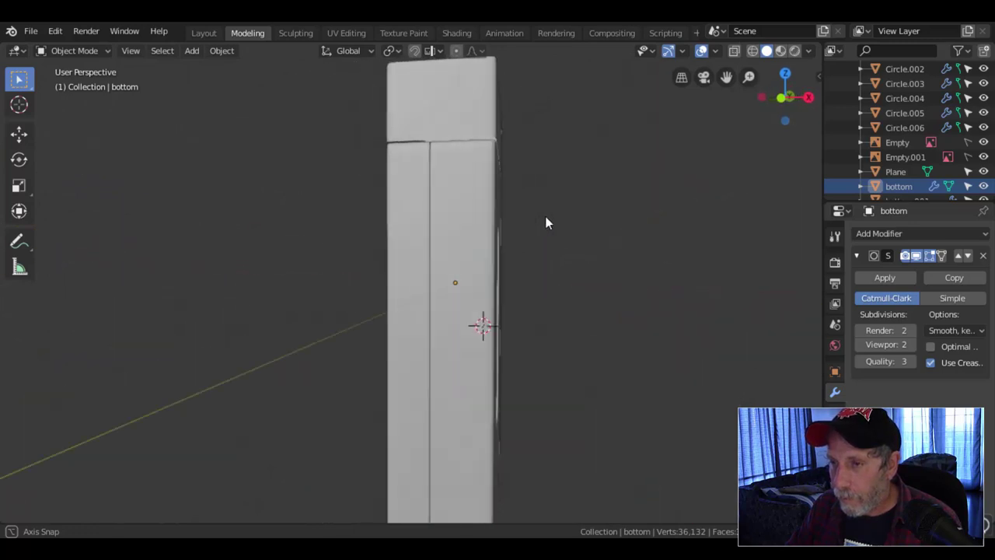
- View the body as a wireframe and reopen the front panel's mesh for editing
{"action": "left_click", "coordinate": [475, 203]}
{"action": "key", "text": "z"}
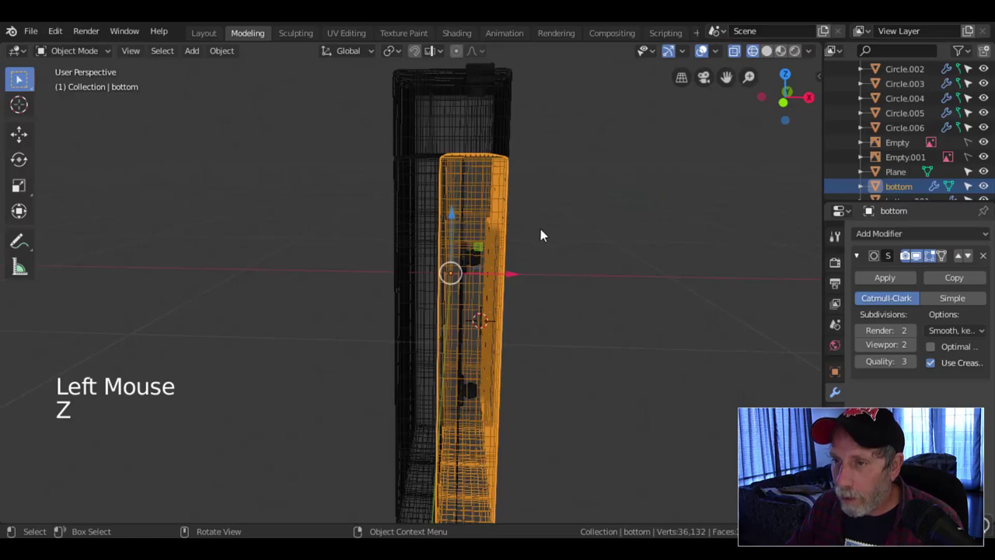
{"action": "middle_click", "coordinate": [539, 240]}
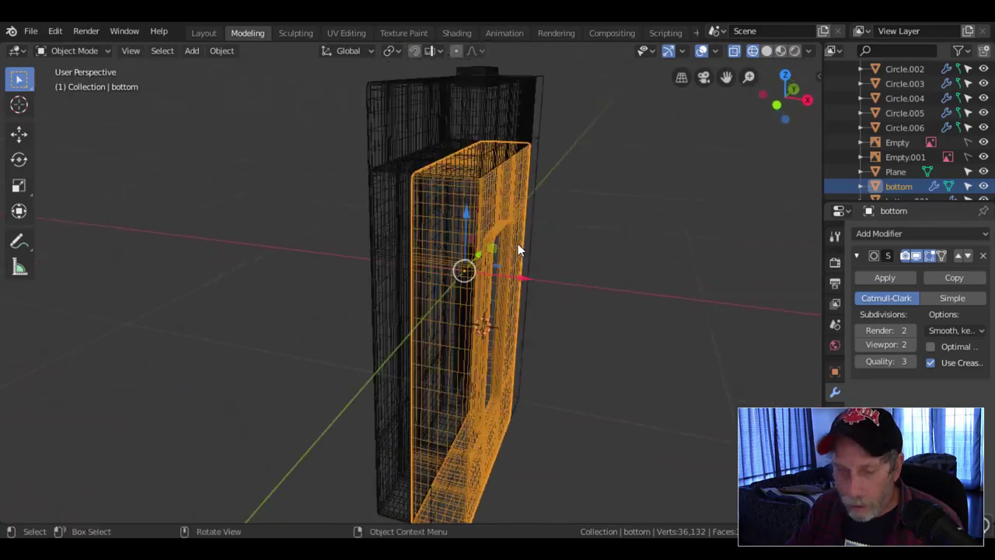
{"action": "key", "text": "alt+a"}
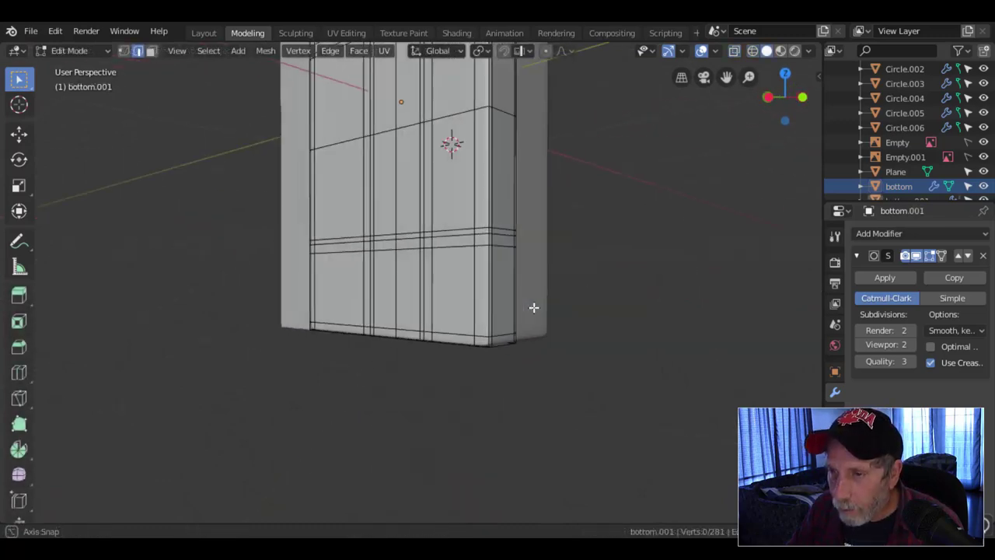
- Circle-select the faces along the panel's lower edge and separate them as bottom.002
{"action": "key", "text": "3"}
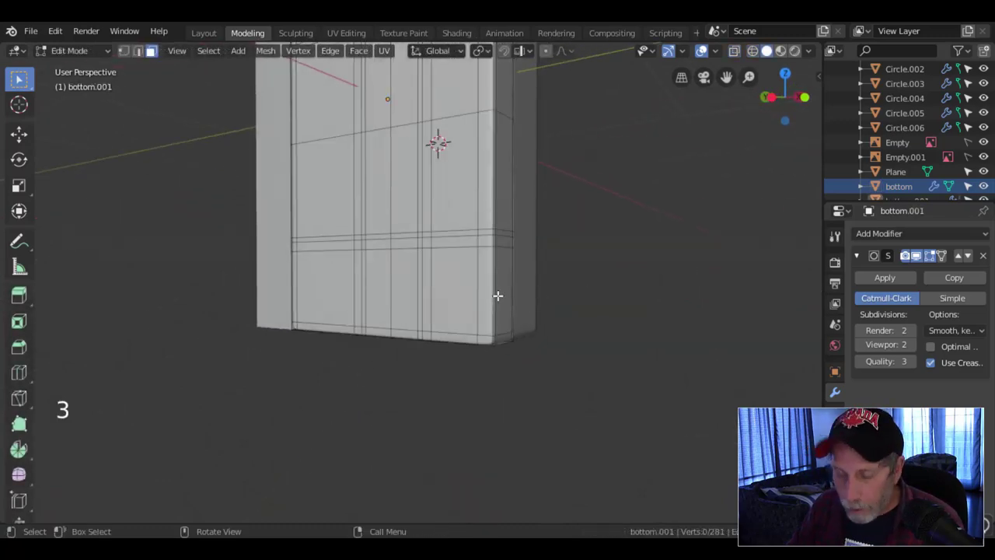
{"action": "key", "text": "c"}
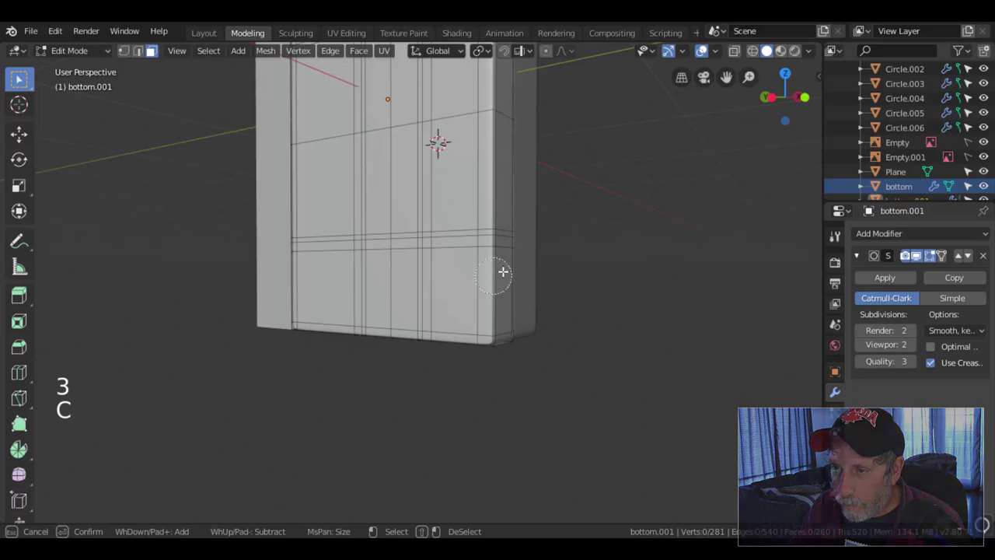
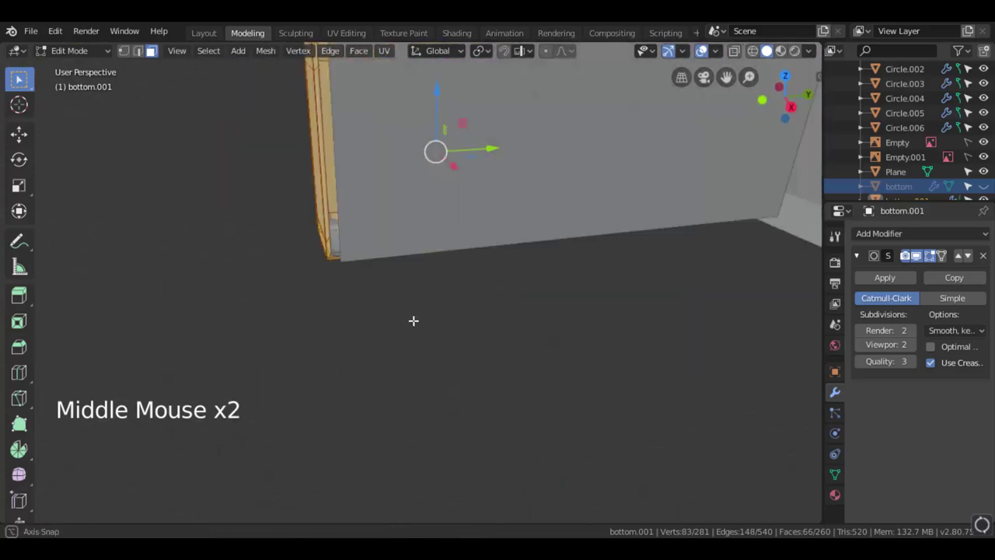
{"action": "scroll", "scroll_direction": "up", "scroll_amount": 3}
{"action": "key", "text": "c"}
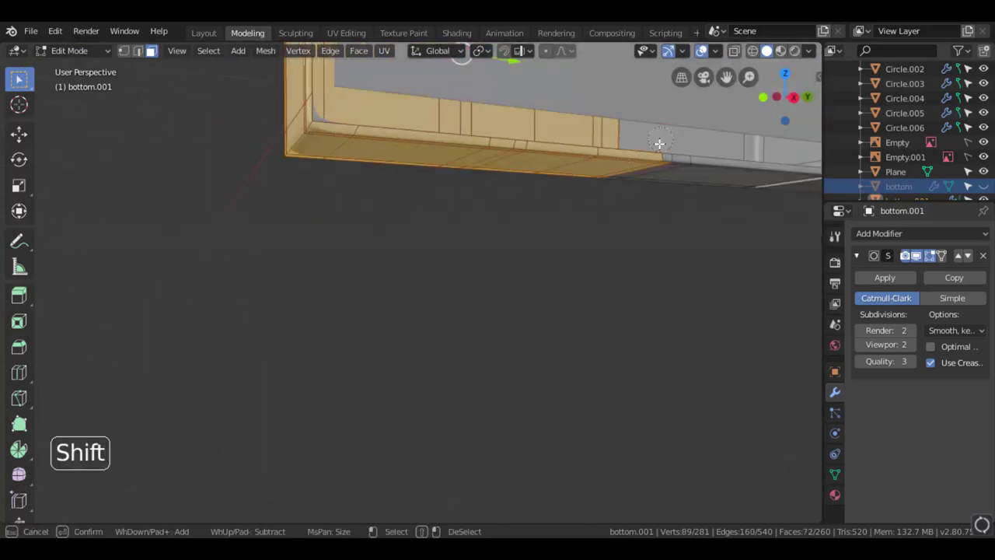
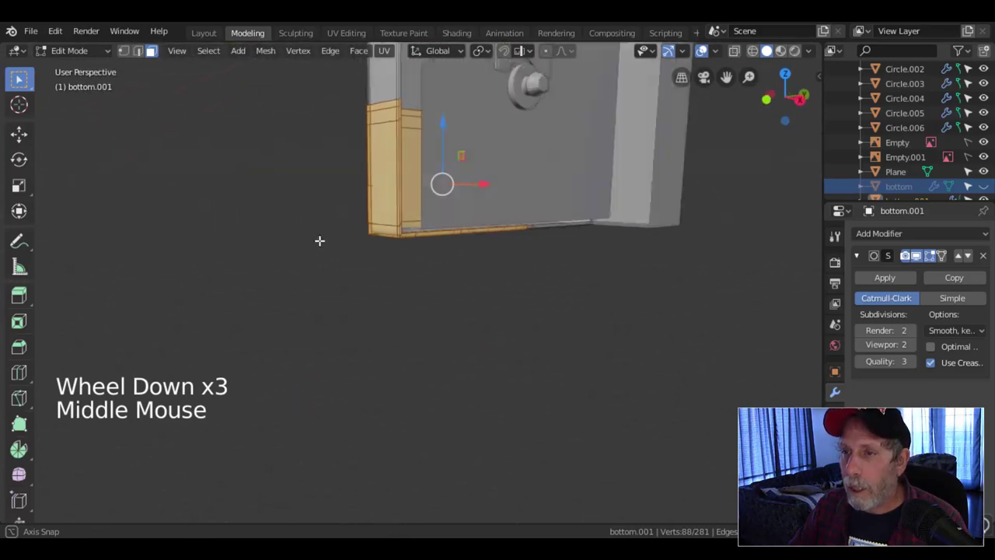
{"action": "key", "text": "p"}
{"action": "key", "text": "Tab"}
{"action": "left_click", "coordinate": [458, 179]}
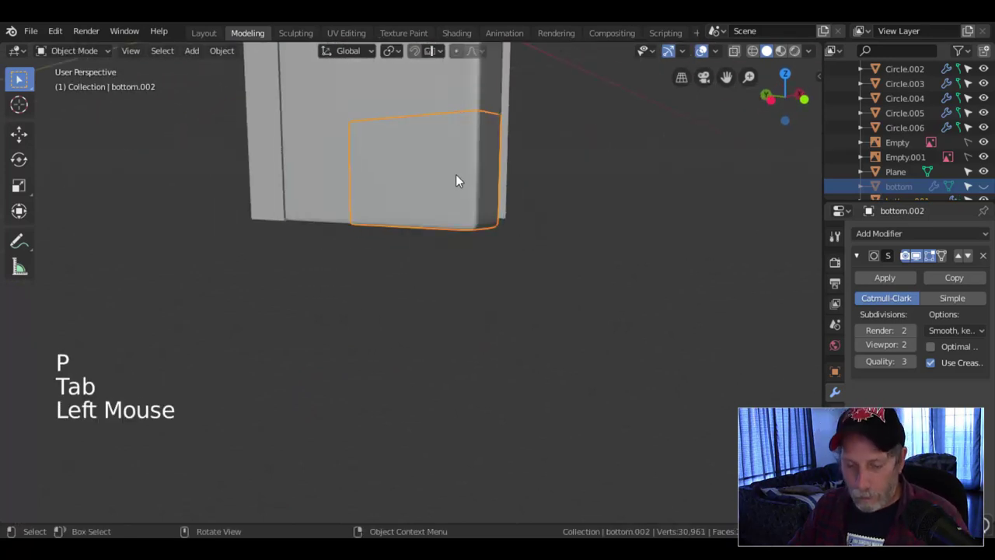
- Unhide everything and select the new lower piece bottom.002
{"action": "key", "text": "h"}
{"action": "middle_click", "coordinate": [416, 191]}
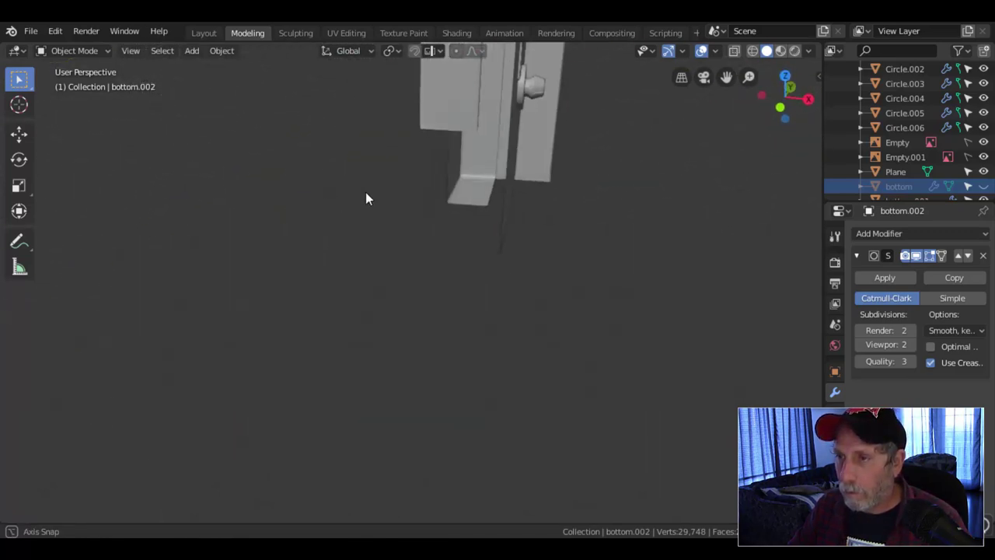
{"action": "key", "text": "alt+h"}
{"action": "key", "text": "alt+a"}
{"action": "left_click", "coordinate": [420, 153]}
{"action": "middle_click", "coordinate": [481, 210]}
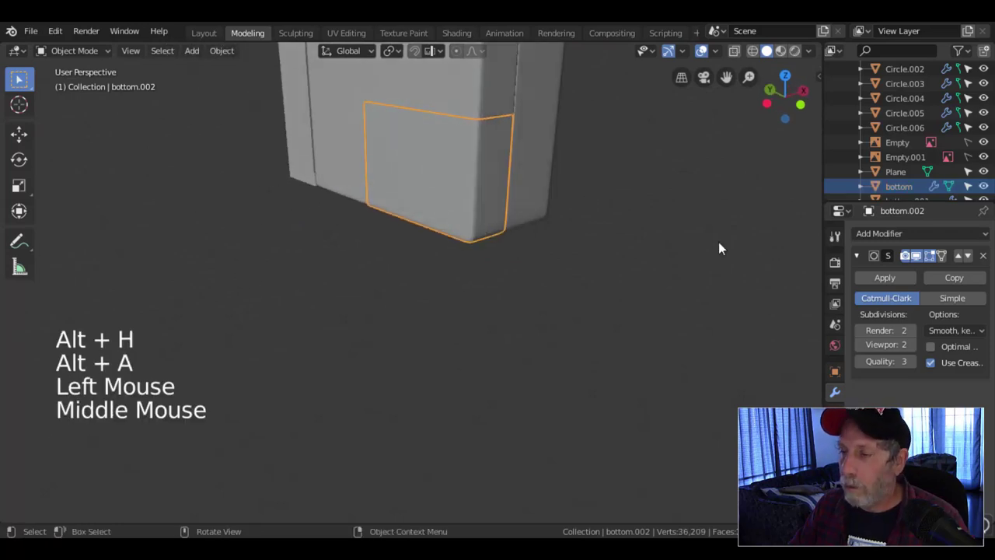
- Add a Solidify modifier giving bottom.002 a thin 0.01 m thickness with offset -1
{"action": "left_click", "coordinate": [862, 261]}
{"action": "left_click", "coordinate": [868, 239]}
{"action": "key", "text": "alt+a"}
{"action": "middle_click", "coordinate": [484, 230]}
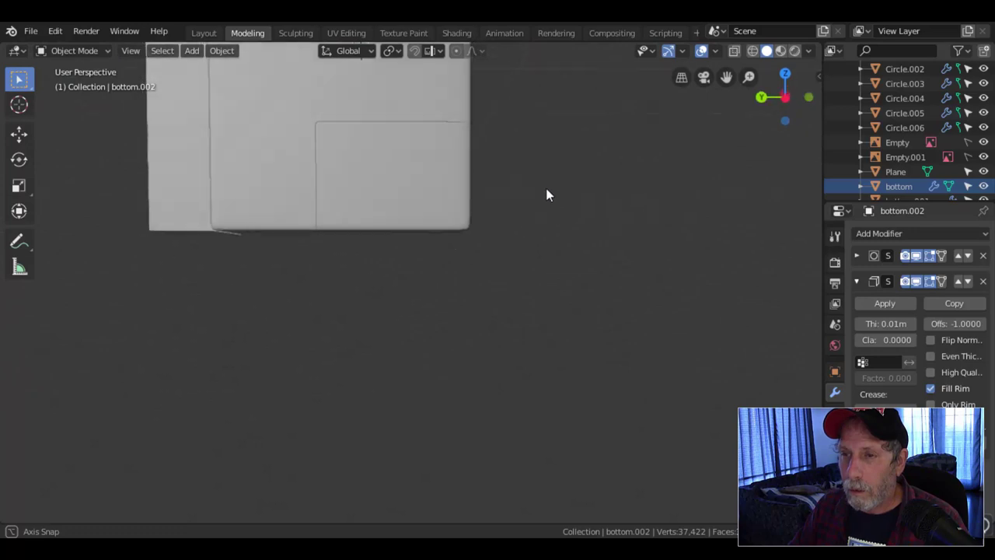
{"action": "scroll", "scroll_direction": "down", "scroll_amount": 3}
{"action": "middle_click", "coordinate": [500, 218]}
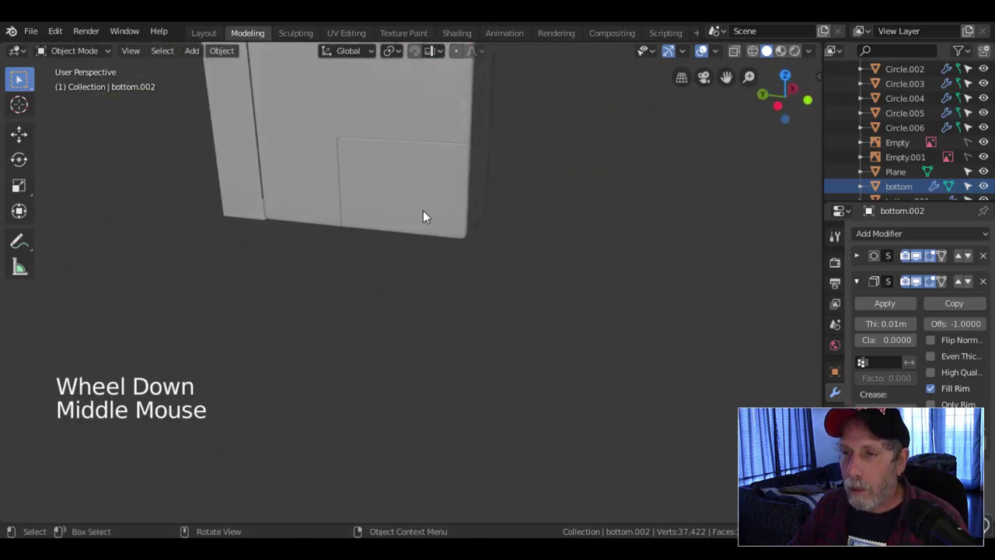
{"action": "middle_click", "coordinate": [442, 248]}
{"action": "middle_click", "coordinate": [440, 263]}
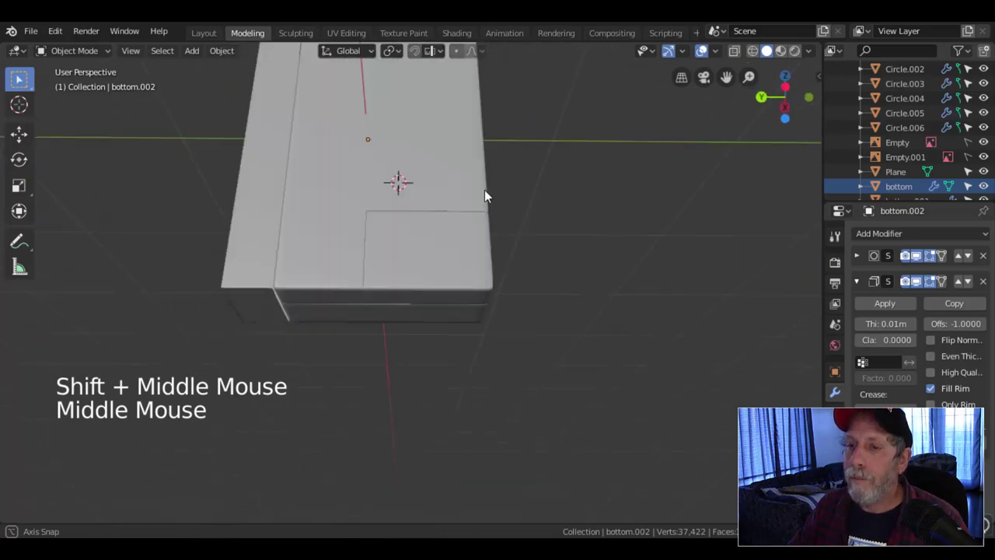
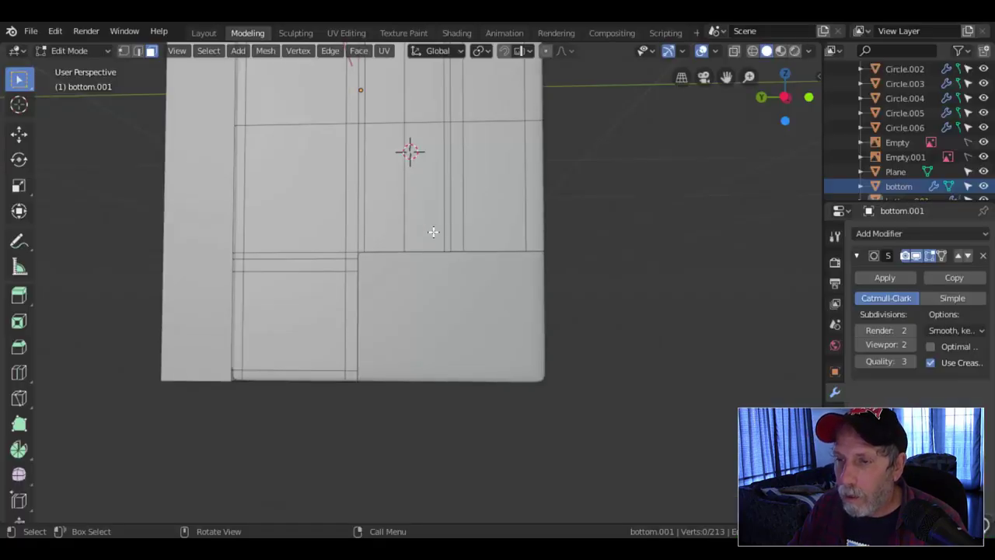
- Cut two edge loops around the seam notch and slide them into place
{"action": "key", "text": "ctrl+r"}
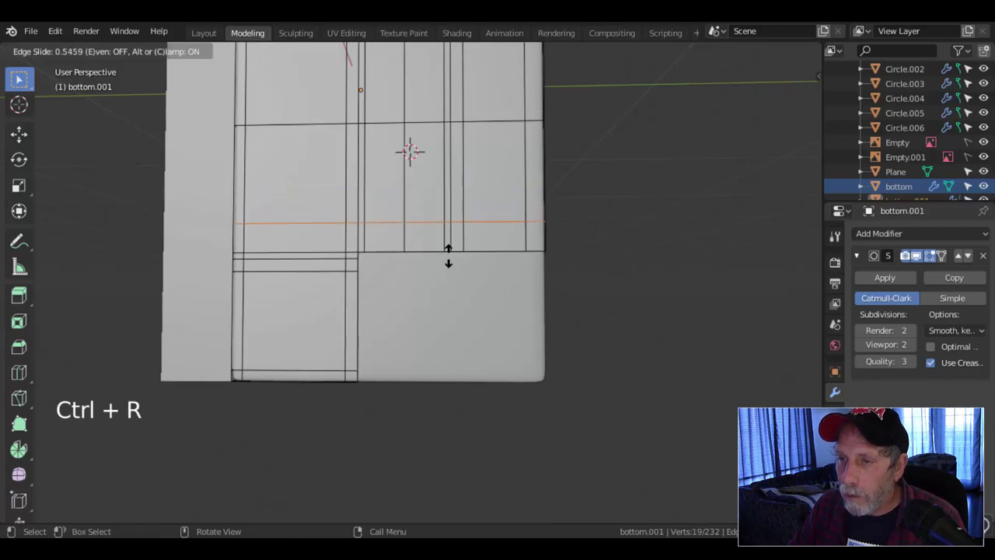
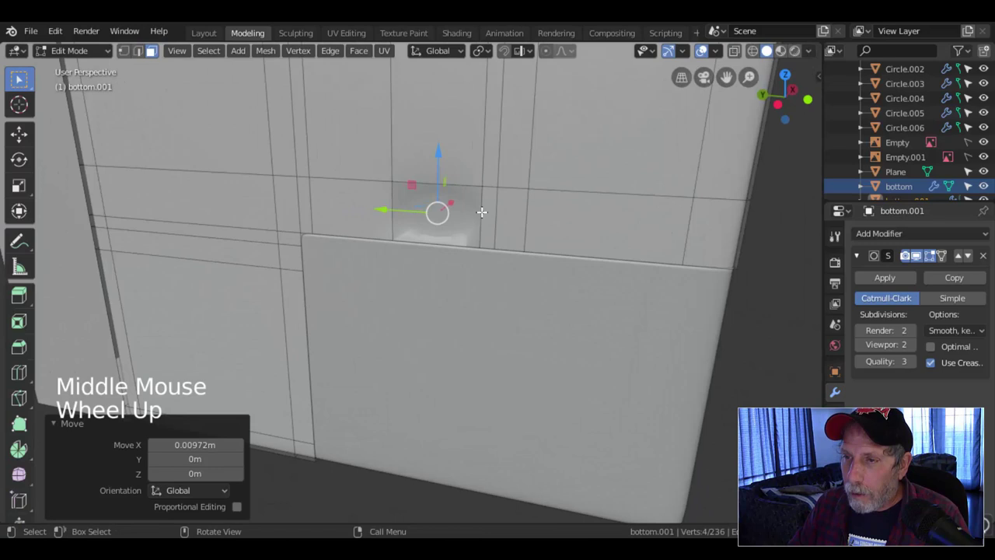
{"action": "key", "text": "ctrl+r"}
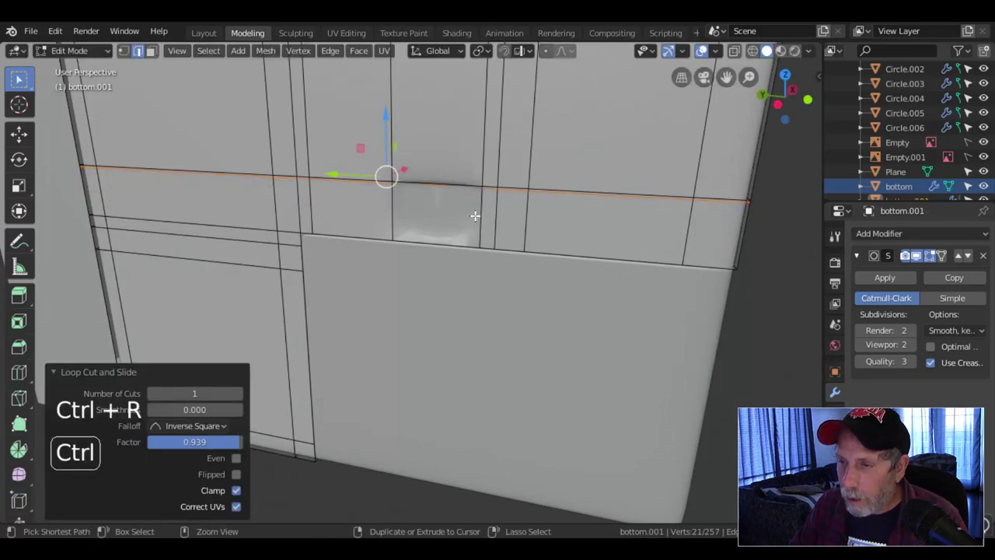
{"action": "key", "text": "ctrl+r"}
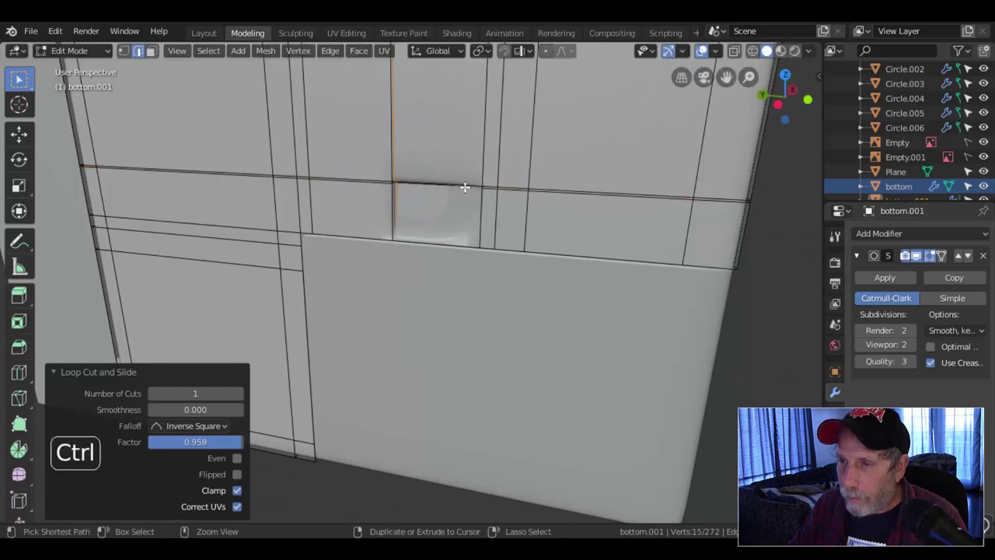
{"action": "key", "text": "ctrl+r"}
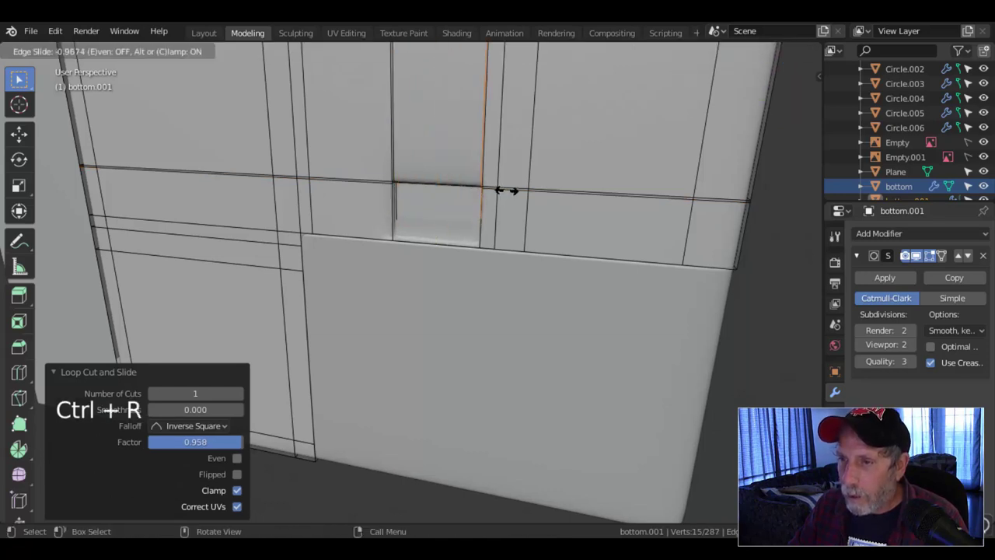
{"action": "key", "text": "alt+a"}
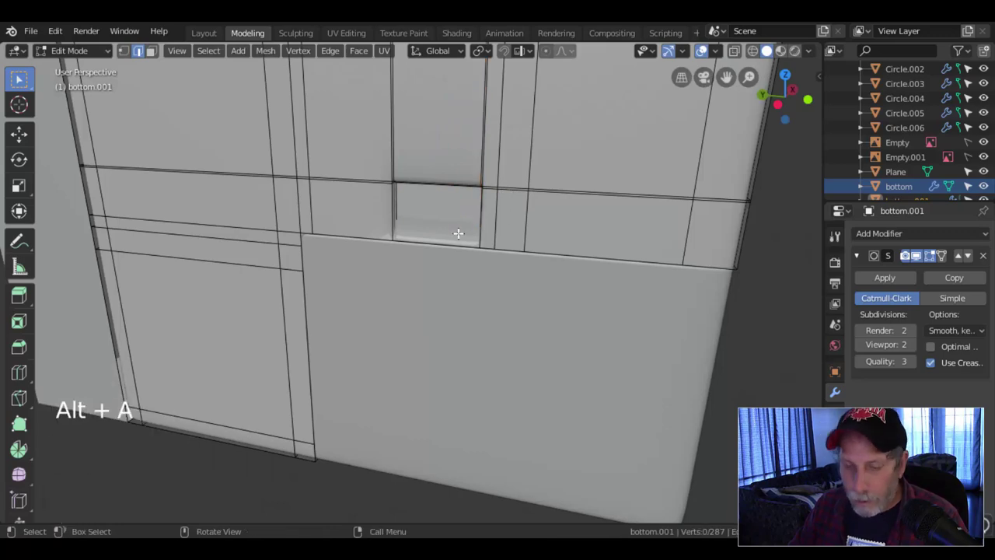
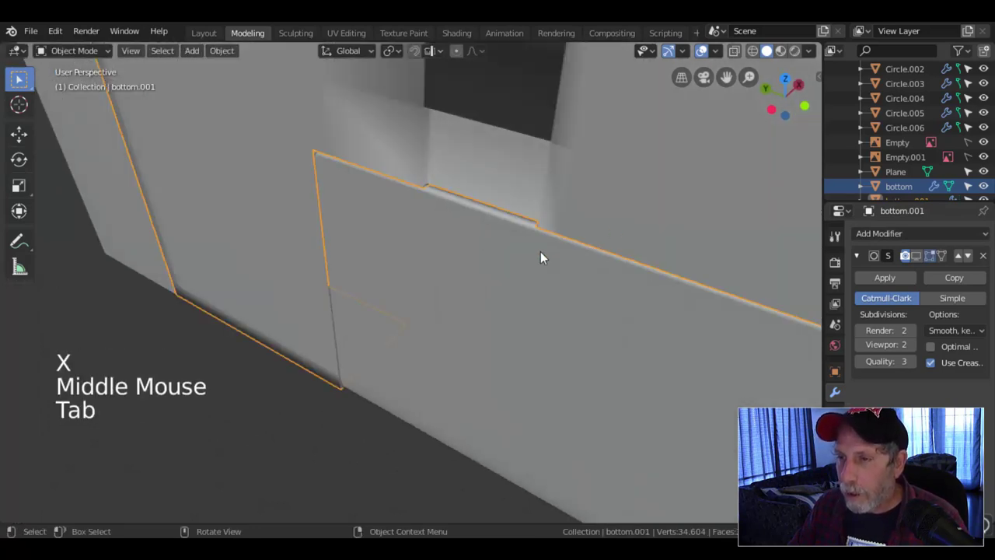
- Slide a supporting edge loop in beside the notch on bottom.001
{"action": "key", "text": "alt+a"}
{"action": "scroll", "scroll_direction": "down", "scroll_amount": 3}
{"action": "left_click", "coordinate": [922, 256]}
{"action": "scroll", "scroll_direction": "down", "scroll_amount": 3}
{"action": "middle_click", "coordinate": [538, 281]}
{"action": "left_click", "coordinate": [549, 234]}
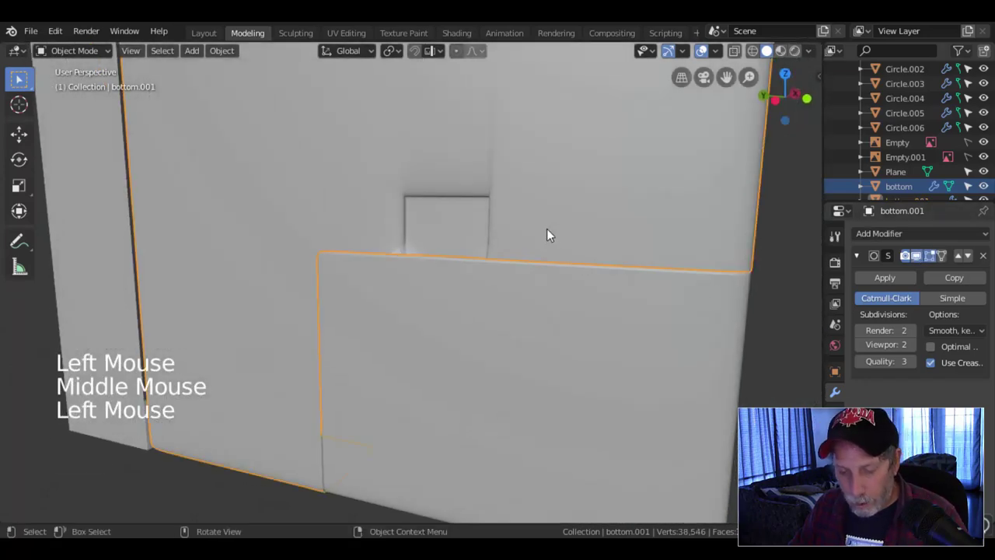
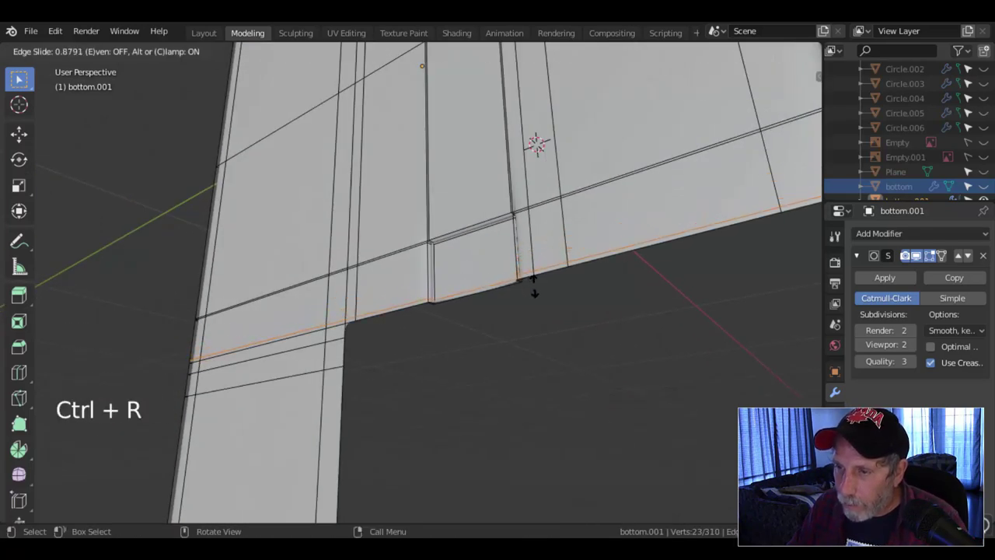
{"action": "key", "text": "Tab"}
{"action": "scroll", "scroll_direction": "down", "scroll_amount": 3}
{"action": "key", "text": "alt+a"}
- Add another loop near the bottom edge, slide it toward the edge and review the smoothed result
{"action": "middle_click", "coordinate": [507, 288]}
{"action": "middle_click", "coordinate": [513, 307]}
{"action": "left_click", "coordinate": [521, 289]}
{"action": "key", "text": "Tab"}
{"action": "key", "text": "ctrl+r"}
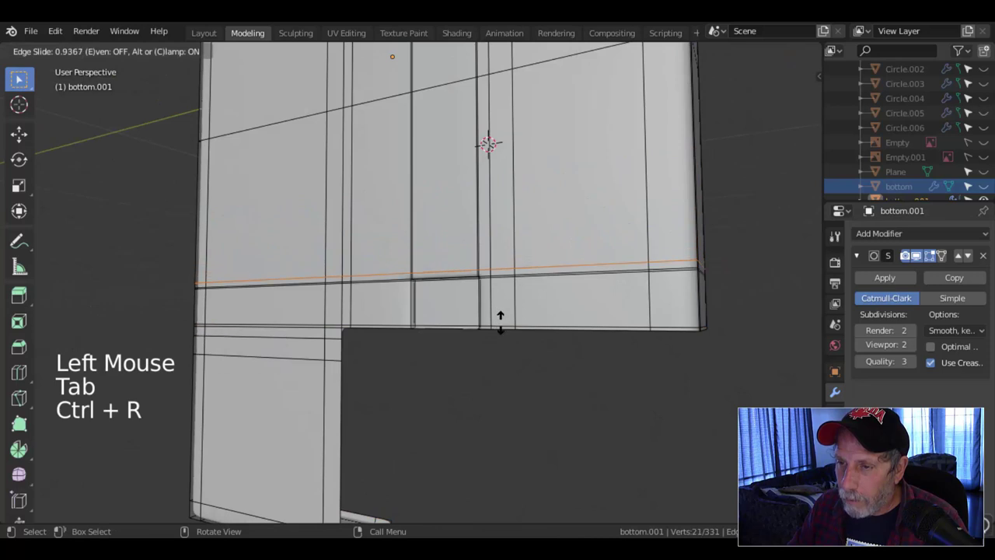
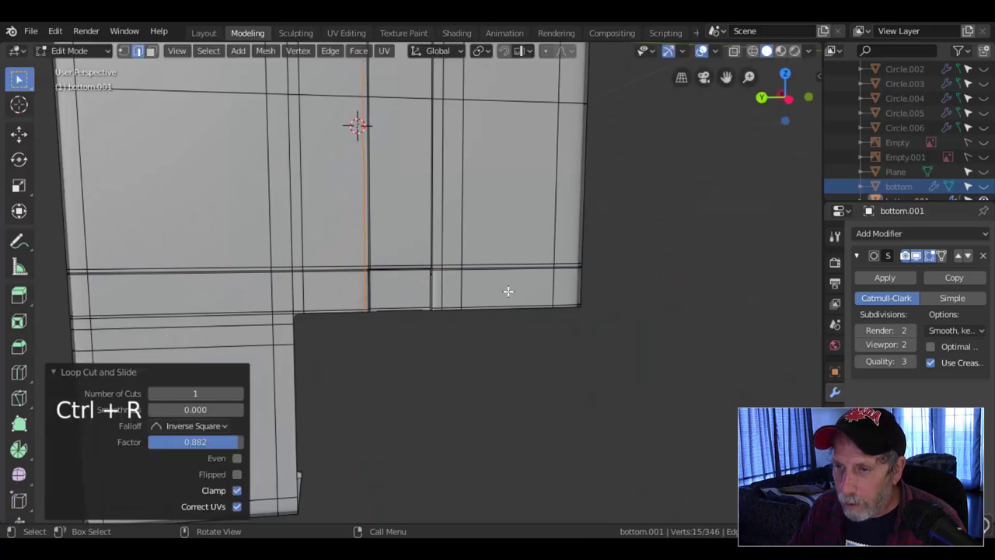
{"action": "key", "text": "Tab"}
{"action": "scroll", "scroll_direction": "down", "scroll_amount": 3}
{"action": "key", "text": "alt+a"}
{"action": "middle_click", "coordinate": [470, 302]}
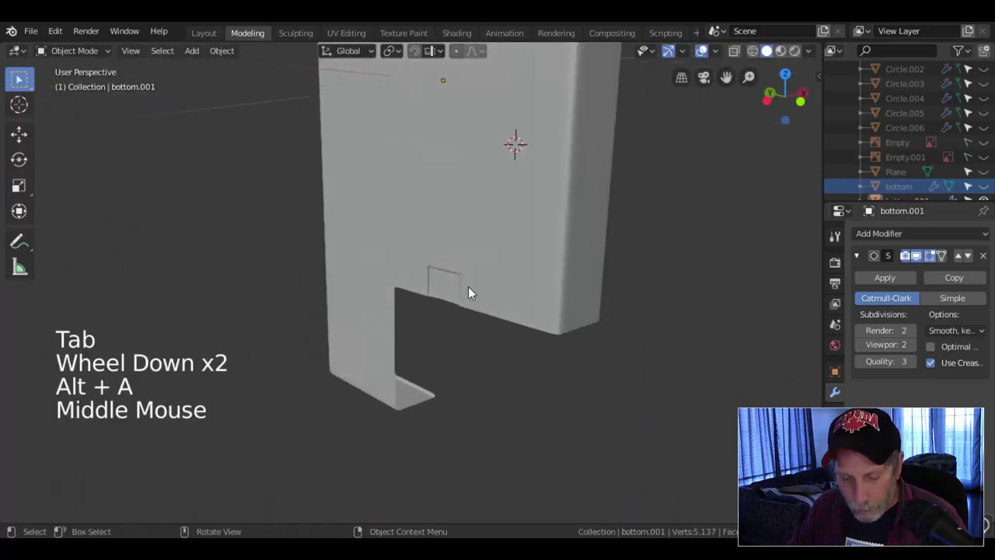
- Unhide and inspect the notch area from several angles
{"action": "key", "text": "alt+h"}
{"action": "key", "text": "alt+a"}
{"action": "middle_click", "coordinate": [486, 293]}
{"action": "scroll", "scroll_direction": "up", "scroll_amount": 3}
{"action": "middle_click", "coordinate": [479, 295]}
{"action": "middle_click", "coordinate": [514, 338]}
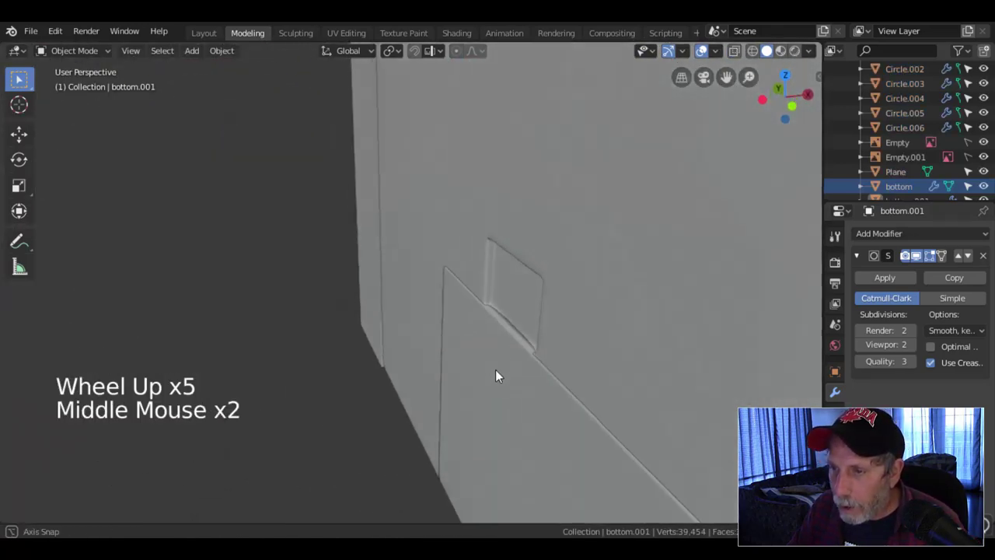
{"action": "scroll", "scroll_direction": "up", "scroll_amount": 3}
{"action": "middle_click", "coordinate": [511, 350]}
{"action": "middle_click", "coordinate": [526, 354]}
{"action": "scroll", "scroll_direction": "up", "scroll_amount": 3}
- Insert an edge loop along the notch's side wall and slide it close to the wall
{"action": "key", "text": "Tab"}
{"action": "key", "text": "ctrl+r"}
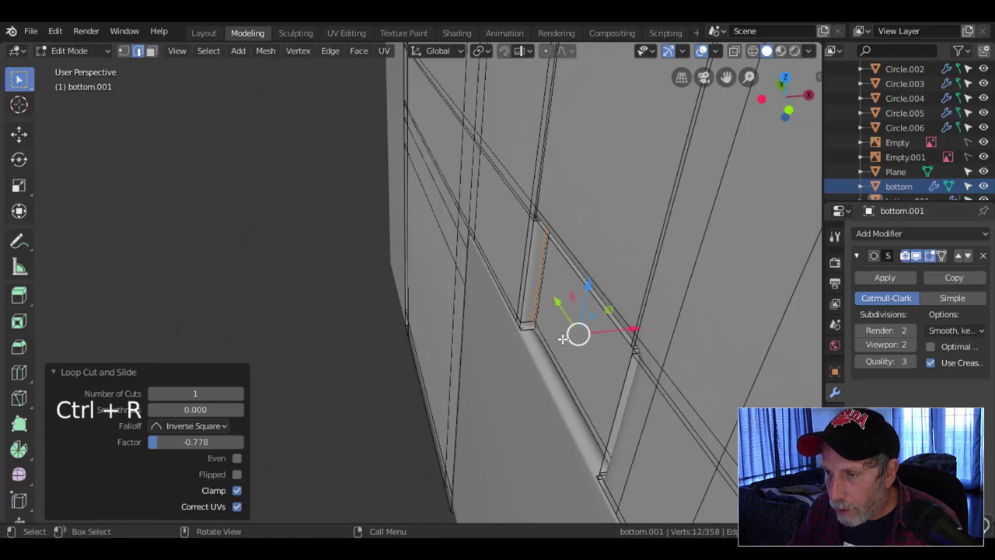
{"action": "key", "text": "ctrl+r"}
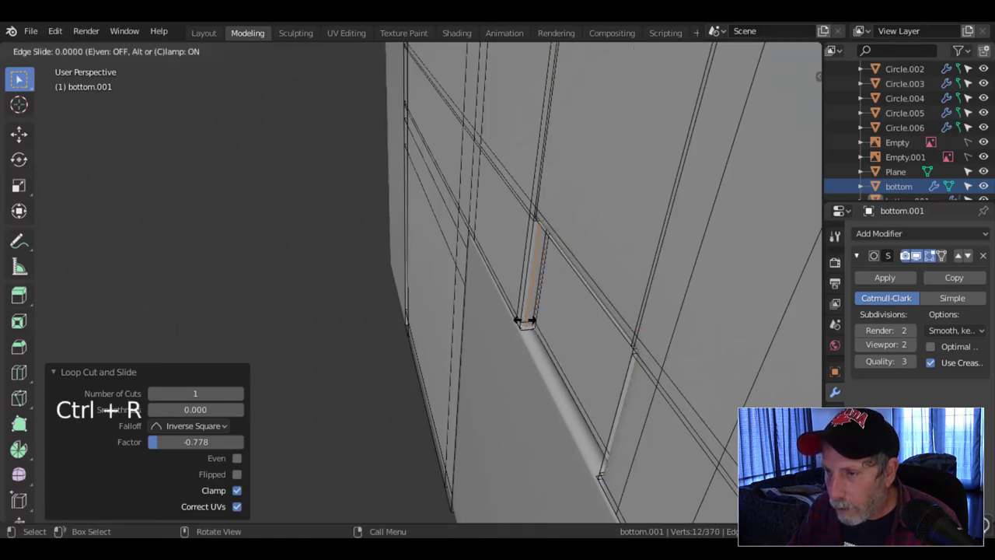
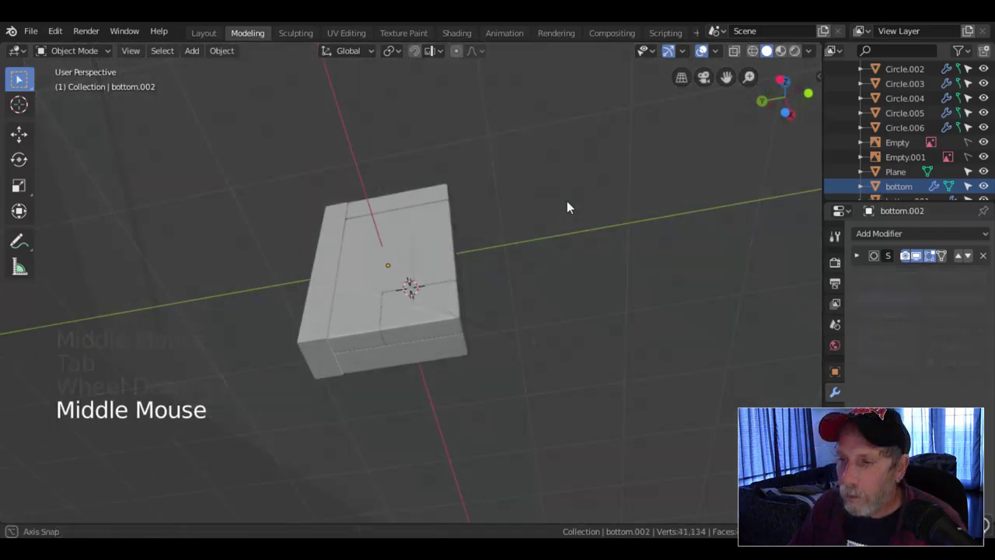
- Nudge the side-seam edges of bottom.001 a few millimetres along X into place
{"action": "scroll", "scroll_direction": "up", "scroll_amount": 3}
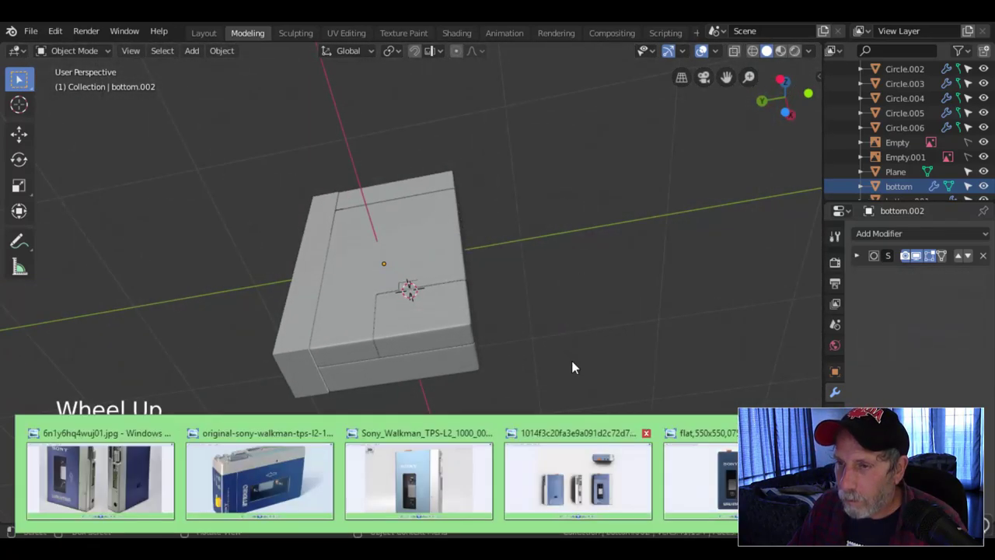
{"action": "middle_click", "coordinate": [531, 271]}
{"action": "middle_click", "coordinate": [580, 253]}
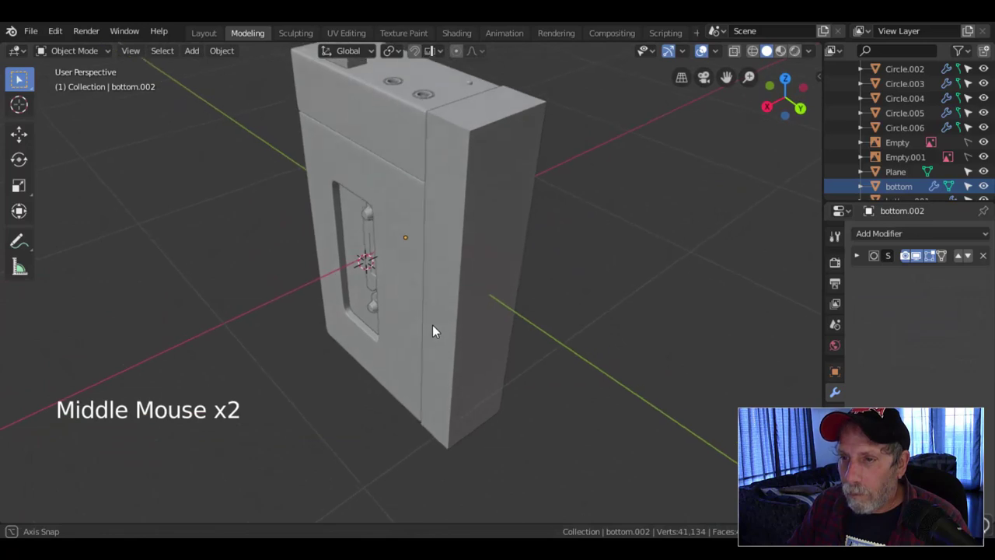
{"action": "scroll", "scroll_direction": "down", "scroll_amount": 3}
{"action": "middle_click", "coordinate": [477, 281]}
{"action": "middle_click", "coordinate": [479, 270]}
{"action": "scroll", "scroll_direction": "up", "scroll_amount": 3}
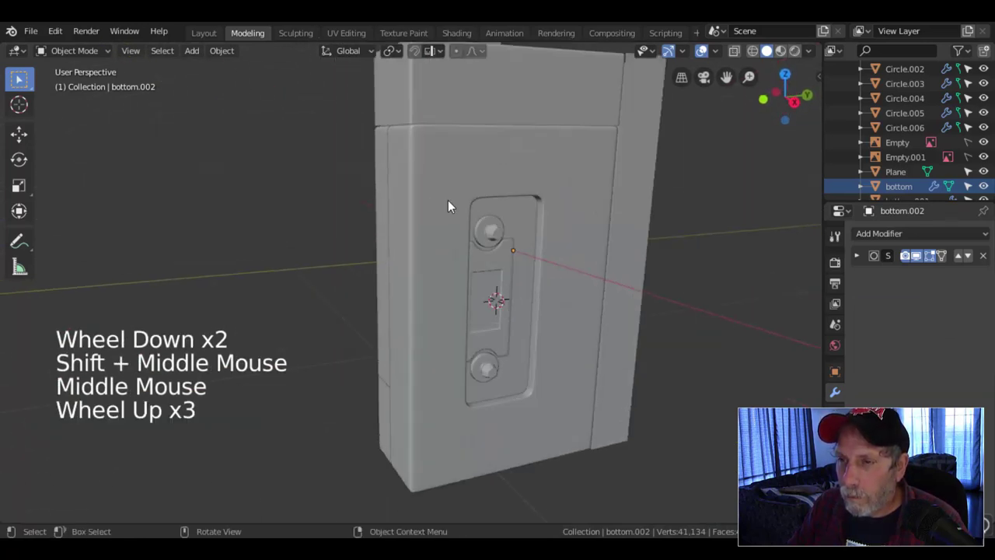
{"action": "scroll", "scroll_direction": "down", "scroll_amount": 3}
{"action": "middle_click", "coordinate": [560, 228]}
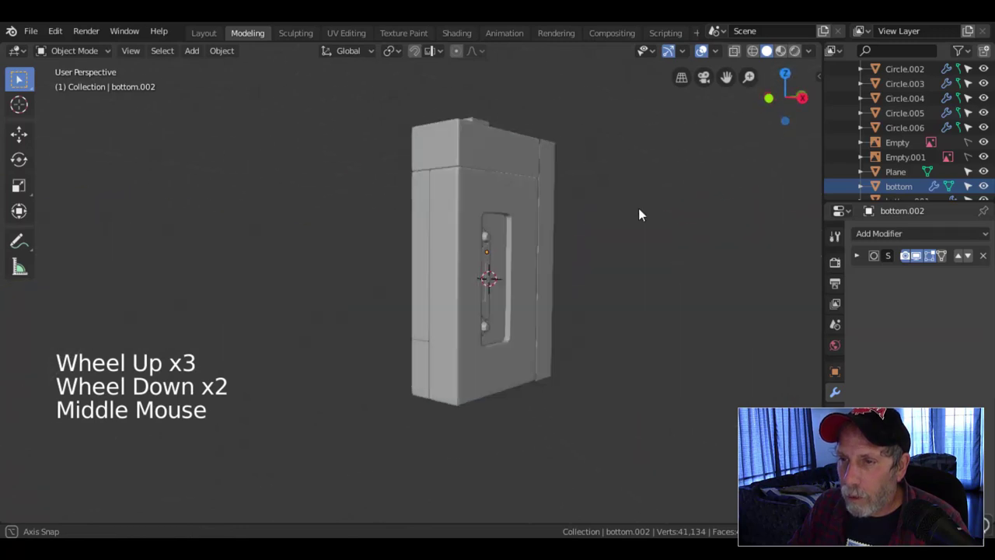
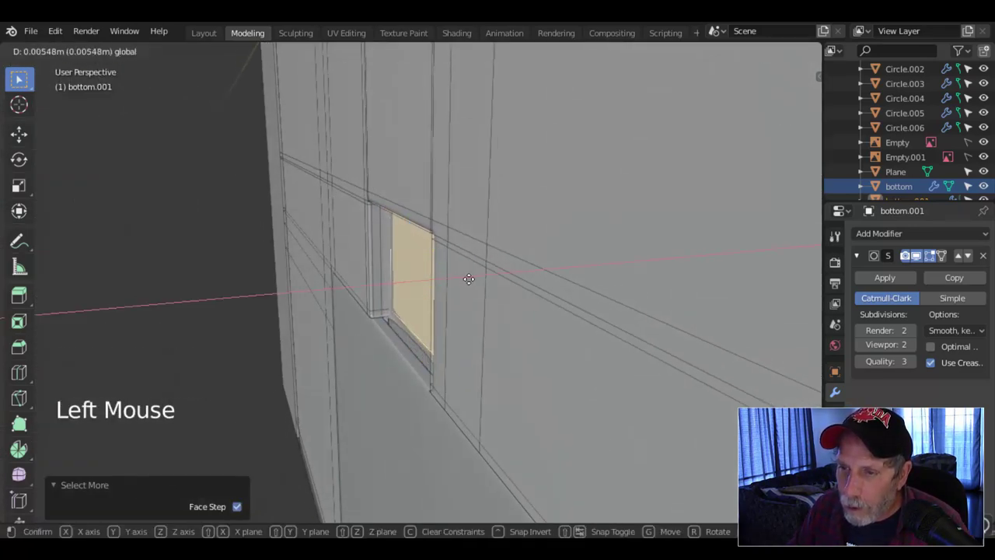
{"action": "key", "text": "alt+a"}
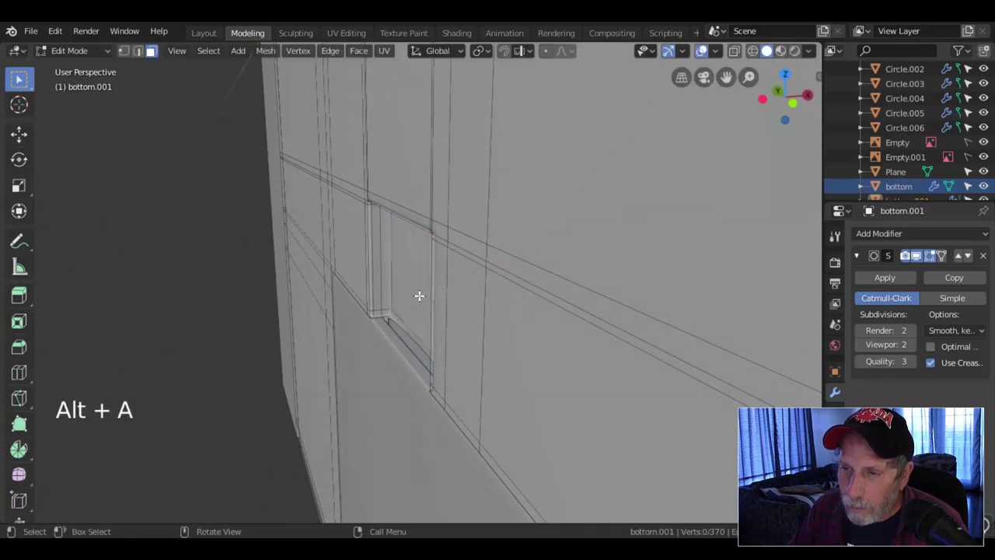
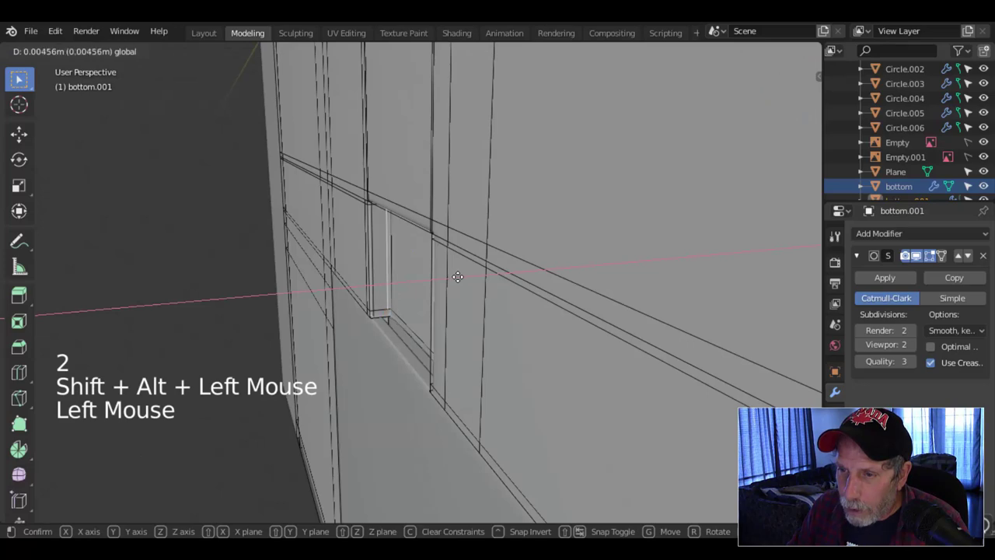
{"action": "key", "text": "Tab"}
- Return to object mode and inspect the smoothed side seam
{"action": "scroll", "scroll_direction": "down", "scroll_amount": 3}
{"action": "key", "text": "alt+a"}
{"action": "middle_click", "coordinate": [464, 325]}
{"action": "middle_click", "coordinate": [457, 372]}
{"action": "middle_click", "coordinate": [540, 388]}
{"action": "middle_click", "coordinate": [510, 370]}
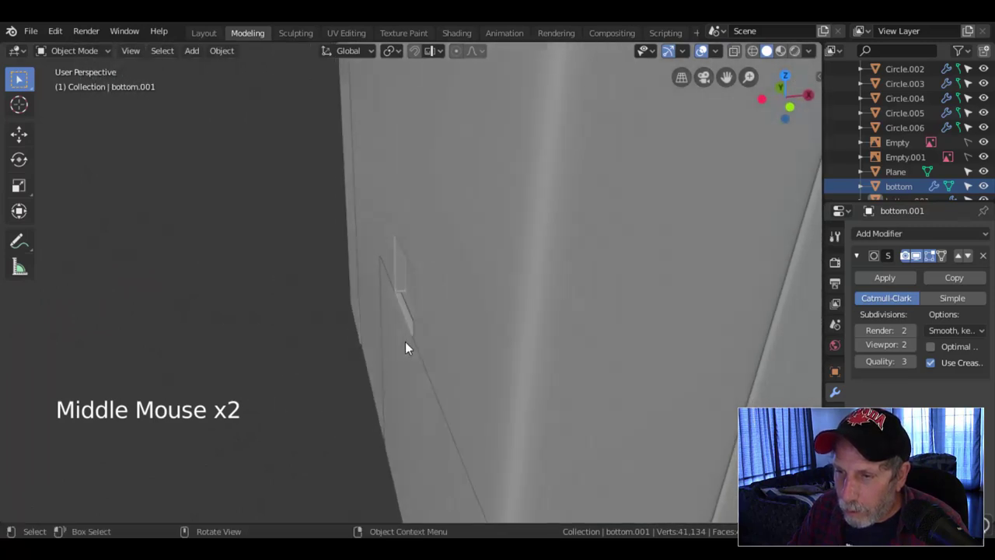
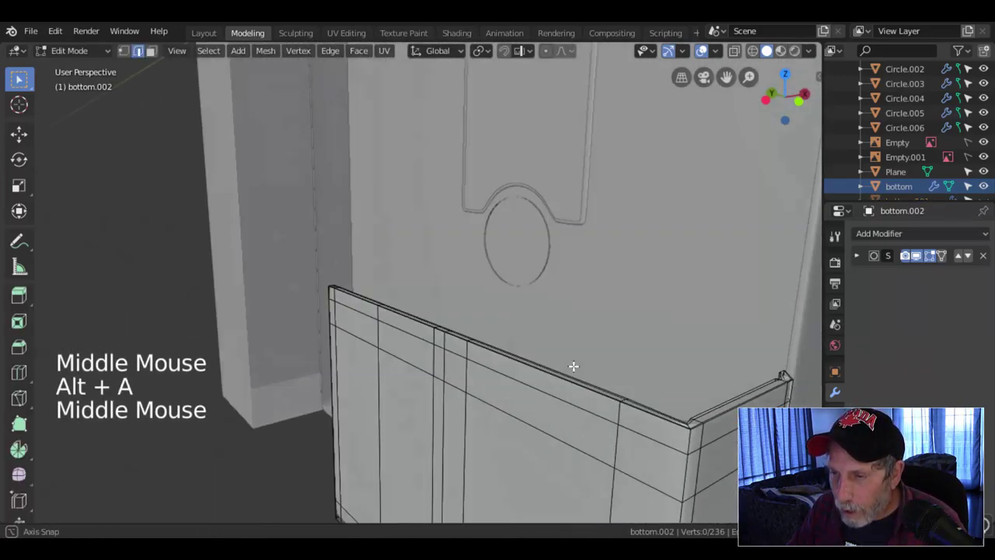
- Leave mesh editing of bottom.002, unhide all and look over the lower body piece
{"action": "key", "text": "Tab"}
{"action": "key", "text": "alt+a"}
{"action": "key", "text": "alt+h"}
{"action": "key", "text": "alt+a"}
{"action": "middle_click", "coordinate": [511, 339]}
{"action": "scroll", "scroll_direction": "down", "scroll_amount": 3}
{"action": "middle_click", "coordinate": [498, 319]}
{"action": "scroll", "scroll_direction": "down", "scroll_amount": 3}
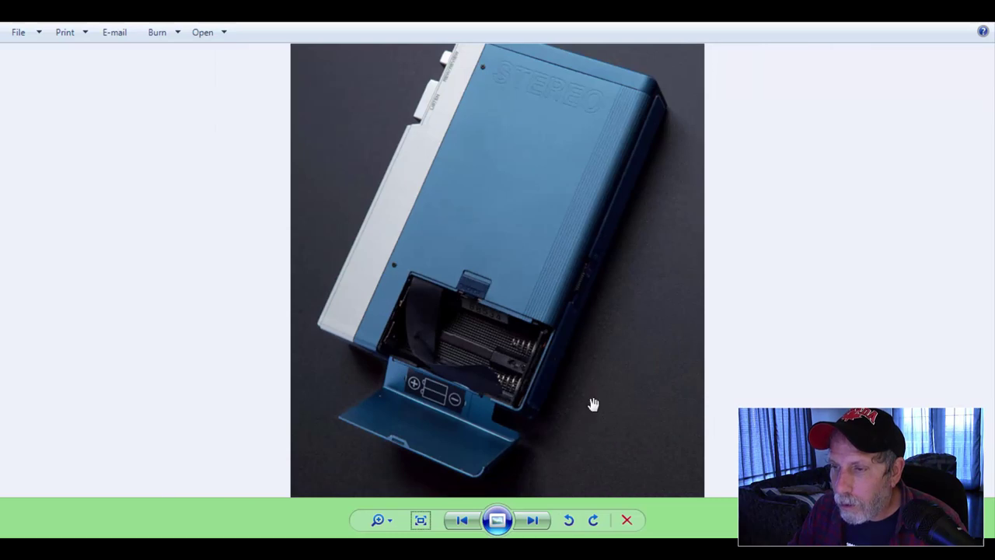
- Orbit around the whole player body to review it against the reference
{"action": "middle_click", "coordinate": [594, 333]}
{"action": "scroll", "scroll_direction": "down", "scroll_amount": 3}
{"action": "middle_click", "coordinate": [556, 344]}
{"action": "scroll", "scroll_direction": "down", "scroll_amount": 3}
{"action": "middle_click", "coordinate": [527, 354]}
{"action": "middle_click", "coordinate": [531, 366]}
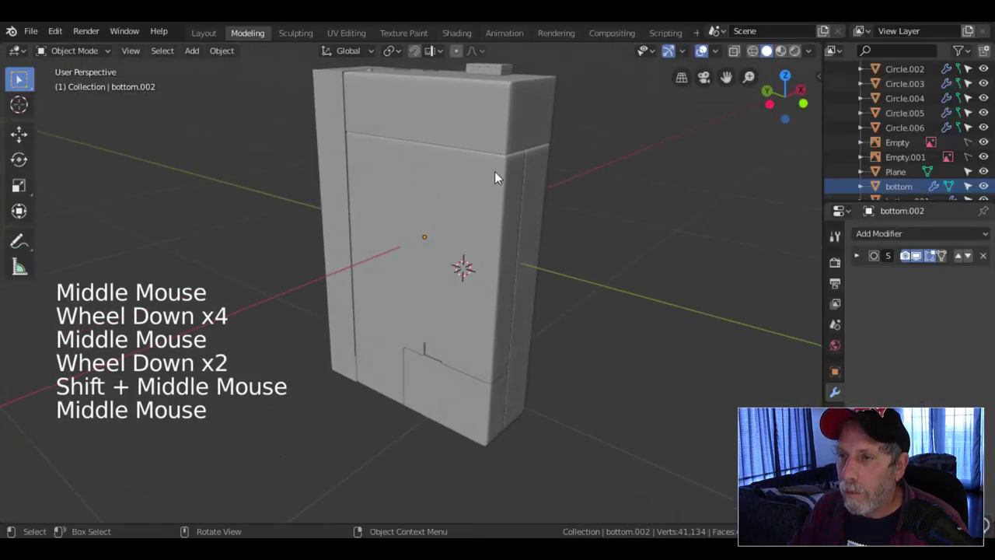
- Select the body shell bottom.001 and look over the player body
{"action": "left_click", "coordinate": [499, 174]}
{"action": "key", "text": "alt+a"}
{"action": "scroll", "scroll_direction": "down", "scroll_amount": 3}
{"action": "middle_click", "coordinate": [573, 341]}
{"action": "middle_click", "coordinate": [605, 274]}
{"action": "middle_click", "coordinate": [601, 287]}
{"action": "scroll", "scroll_direction": "up", "scroll_amount": 3}
{"action": "middle_click", "coordinate": [399, 336]}
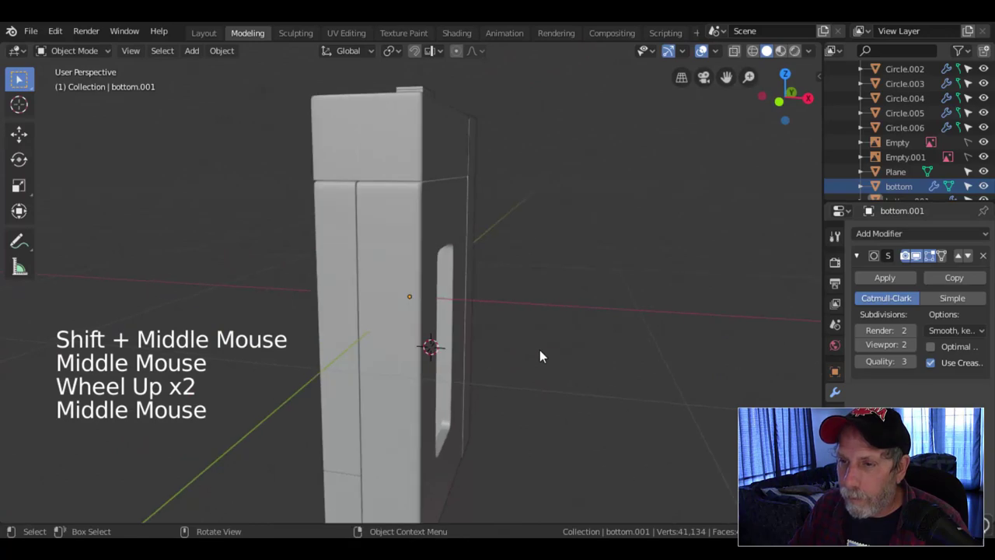
{"action": "middle_click", "coordinate": [571, 304]}
{"action": "middle_click", "coordinate": [537, 333]}
- Select the Circle.004 panel shape through the wireframe and return to solid shading
{"action": "key", "text": "z"}
{"action": "middle_click", "coordinate": [508, 310]}
{"action": "left_click", "coordinate": [407, 269]}
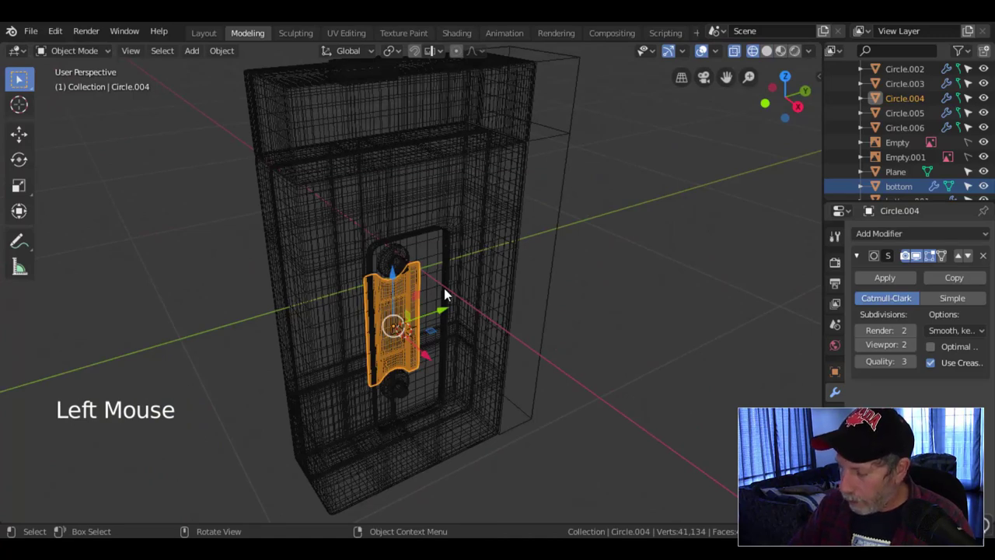
{"action": "key", "text": "KP_1"}
{"action": "scroll", "scroll_direction": "up", "scroll_amount": 3}
{"action": "scroll", "scroll_direction": "up", "scroll_amount": 3}
{"action": "middle_click", "coordinate": [591, 264]}
- Briefly open Circle.004 in edit mode from the front view, then return to object mode
{"action": "key", "text": "alt+a"}
{"action": "key", "text": "Tab"}
{"action": "key", "text": "alt+a"}
{"action": "key", "text": "z"}
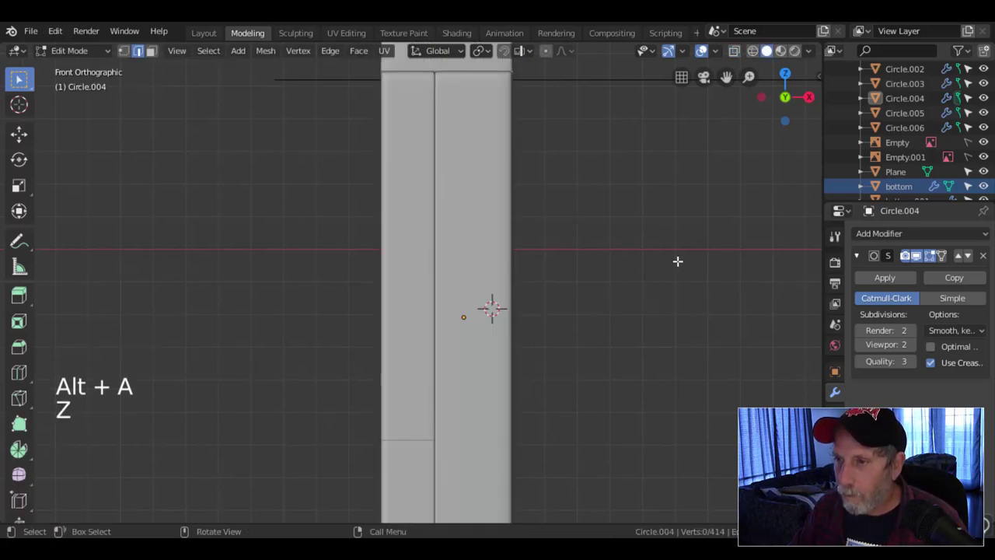
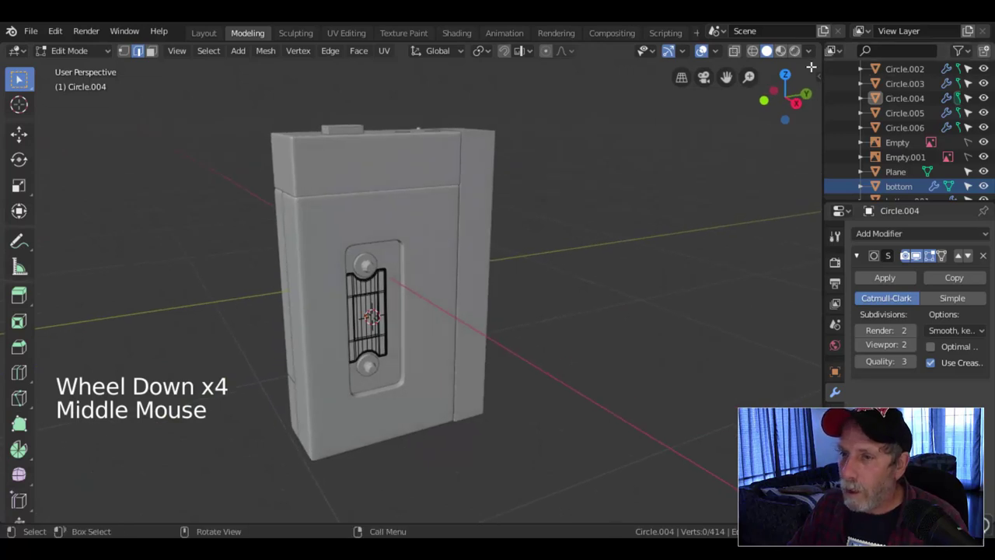
{"action": "key", "text": "Tab"}
- Switch viewport lighting to a silvery matcap with cavity highlighting and inspect the player all round
{"action": "key", "text": "alt+a"}
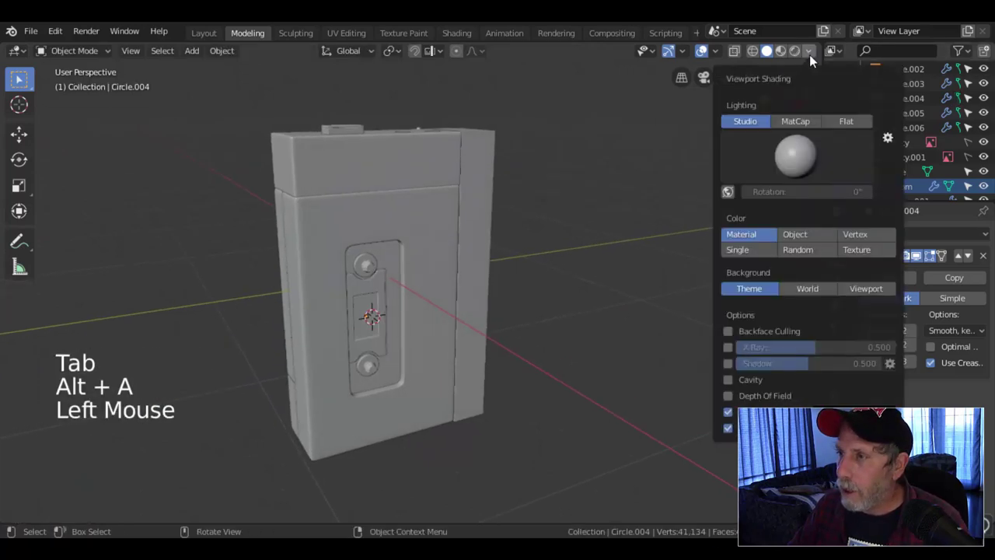
{"action": "left_click", "coordinate": [737, 385]}
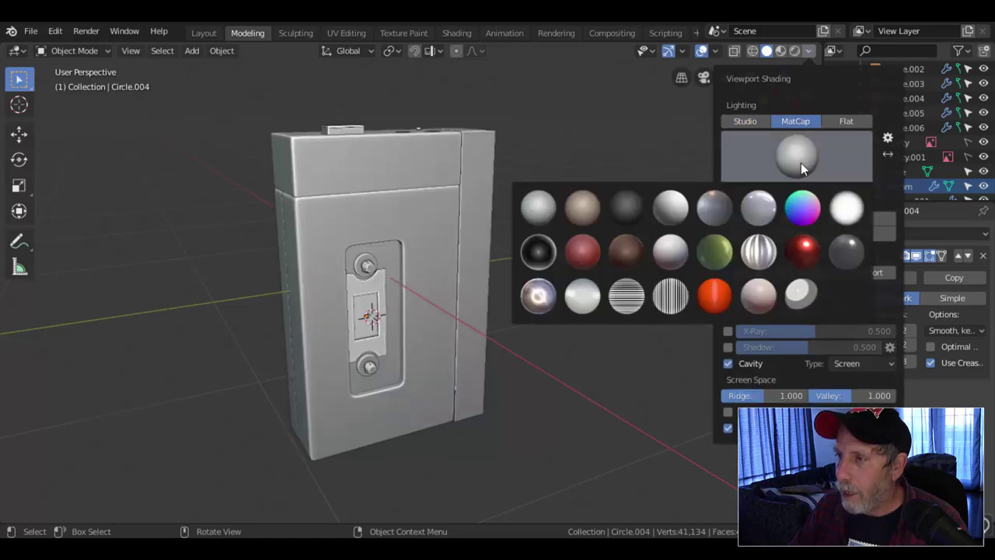
{"action": "middle_click", "coordinate": [504, 301]}
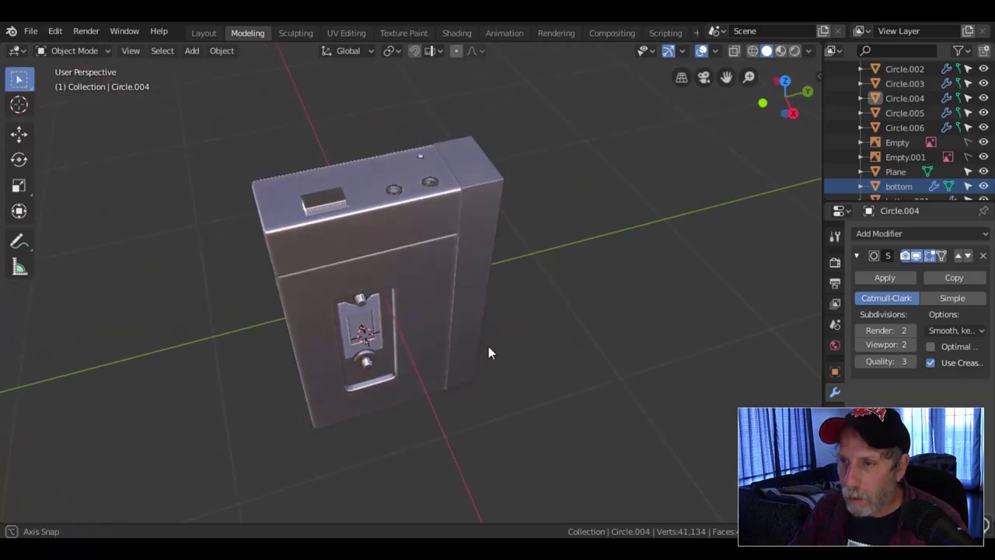
{"action": "scroll", "scroll_direction": "up", "scroll_amount": 3}
{"action": "middle_click", "coordinate": [460, 330]}
{"action": "middle_click", "coordinate": [420, 221]}
{"action": "middle_click", "coordinate": [518, 281]}
{"action": "scroll", "scroll_direction": "down", "scroll_amount": 3}
{"action": "middle_click", "coordinate": [574, 318]}
{"action": "middle_click", "coordinate": [499, 278]}
{"action": "middle_click", "coordinate": [505, 287]}
- Crease the seam edges on the bottom body piece with Shift+E
{"action": "left_click", "coordinate": [488, 284]}
{"action": "key", "text": "Tab"}
{"action": "scroll", "scroll_direction": "up", "scroll_amount": 3}
{"action": "key", "text": "alt+a"}
{"action": "scroll", "scroll_direction": "up", "scroll_amount": 3}
{"action": "key", "text": "ctrl+r"}
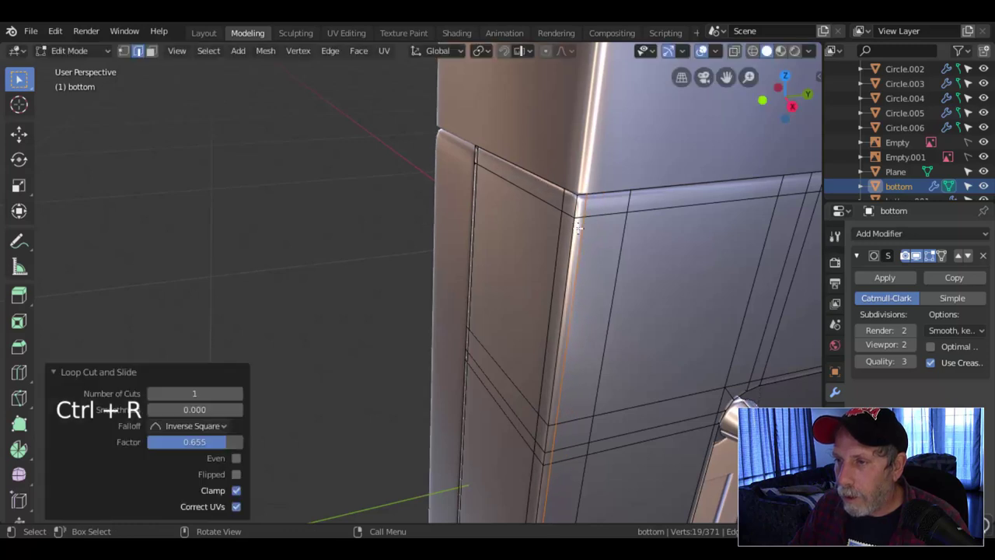
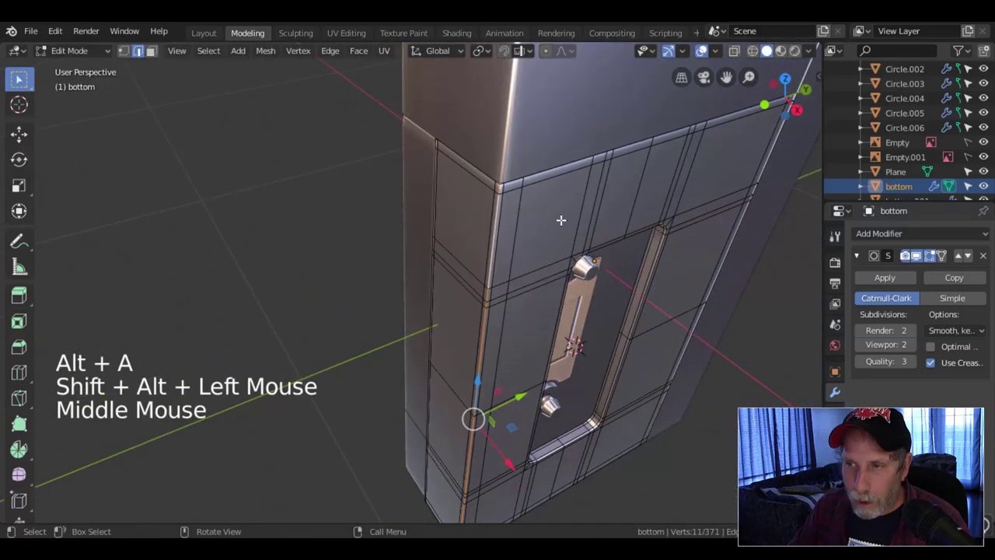
{"action": "key", "text": "shift+e"}
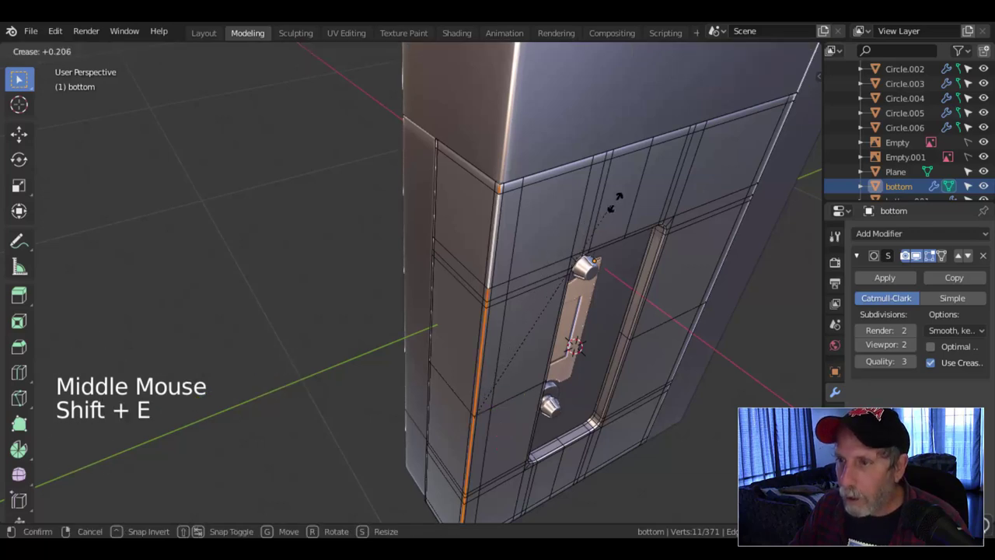
{"action": "key", "text": "Tab"}
{"action": "scroll", "scroll_direction": "down", "scroll_amount": 3}
{"action": "key", "text": "alt+a"}
{"action": "middle_click", "coordinate": [588, 215]}
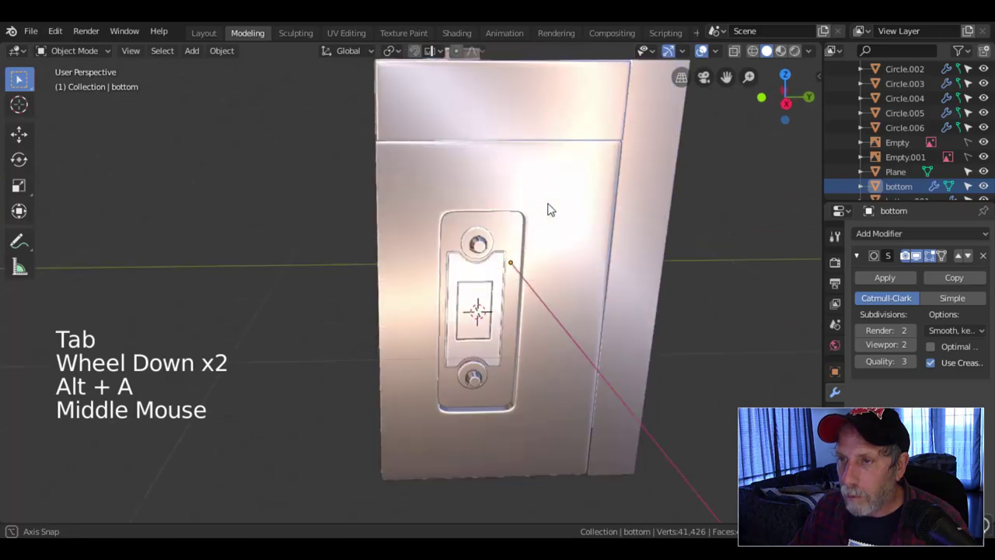
{"action": "middle_click", "coordinate": [501, 198]}
- Crease the top piece's seam edges and slide an edge loop near its top corner
{"action": "middle_click", "coordinate": [526, 223]}
{"action": "left_click", "coordinate": [531, 170]}
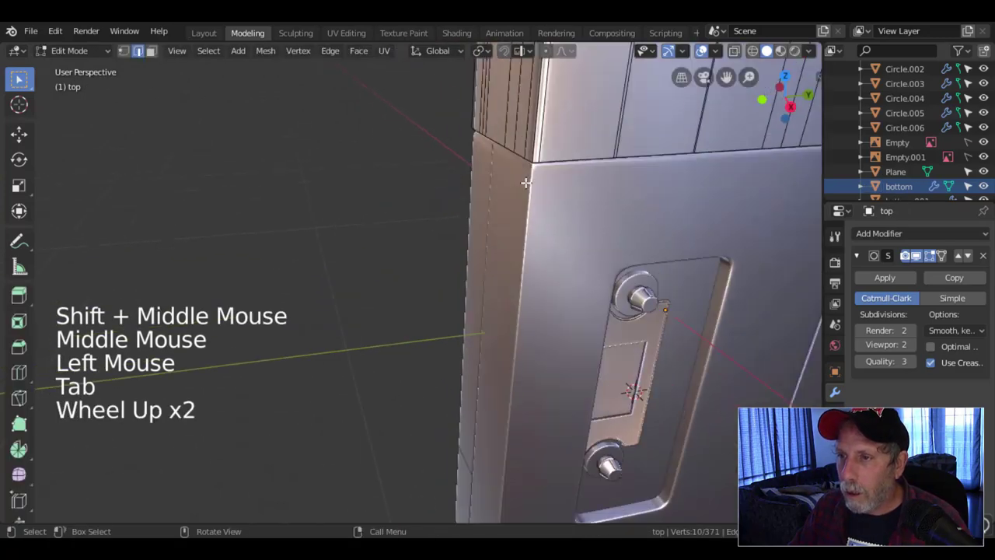
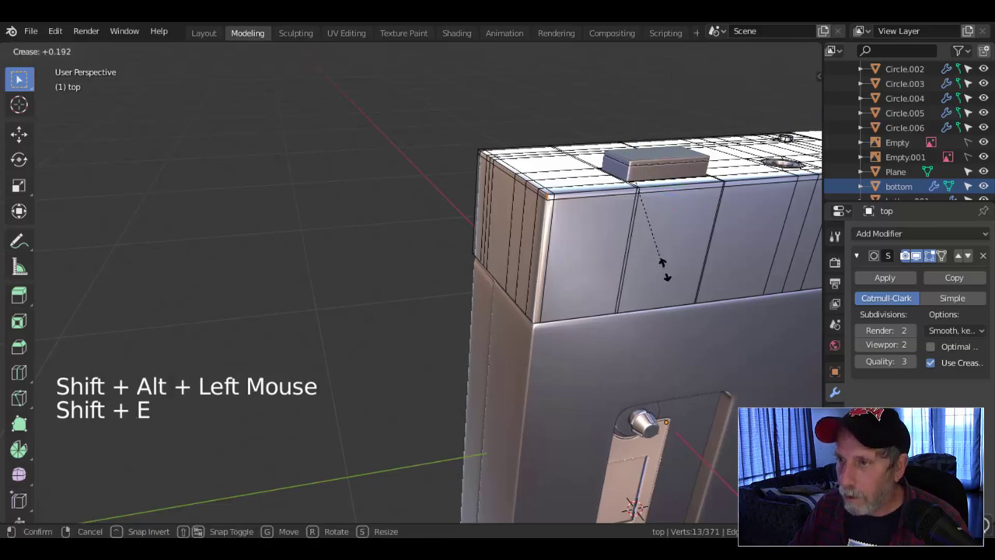
{"action": "key", "text": "Tab"}
{"action": "scroll", "scroll_direction": "down", "scroll_amount": 3}
{"action": "key", "text": "alt+a"}
{"action": "middle_click", "coordinate": [569, 311]}
{"action": "scroll", "scroll_direction": "up", "scroll_amount": 3}
{"action": "middle_click", "coordinate": [595, 265]}
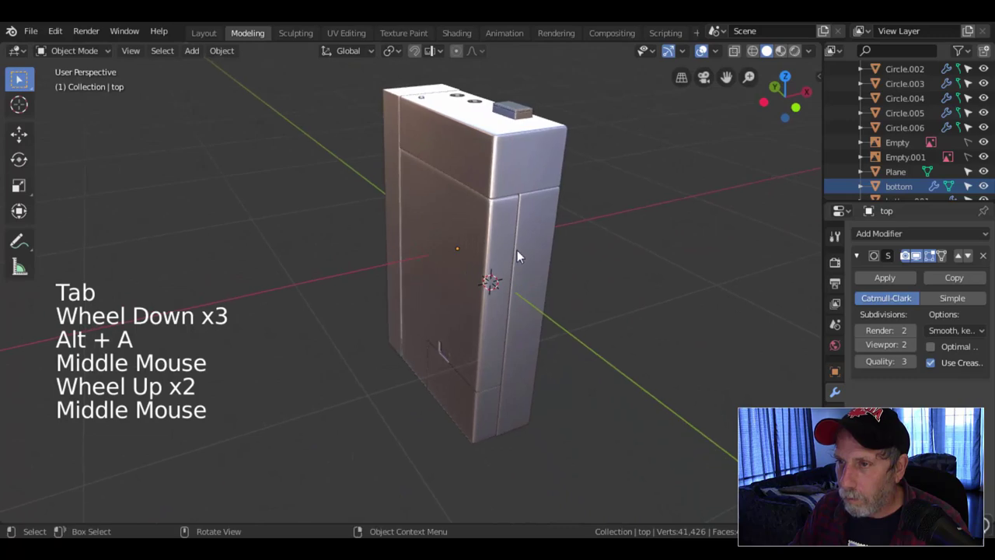
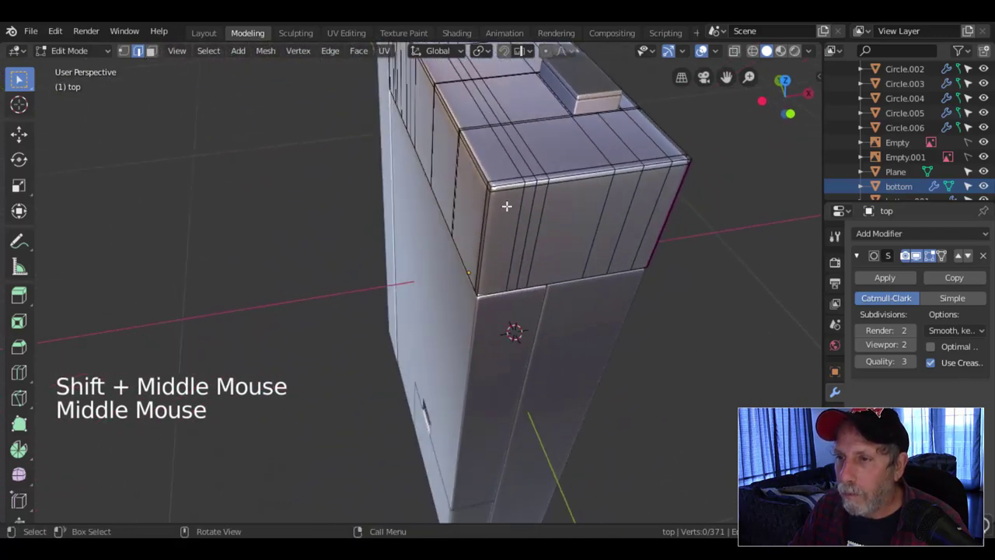
{"action": "key", "text": "ctrl+r"}
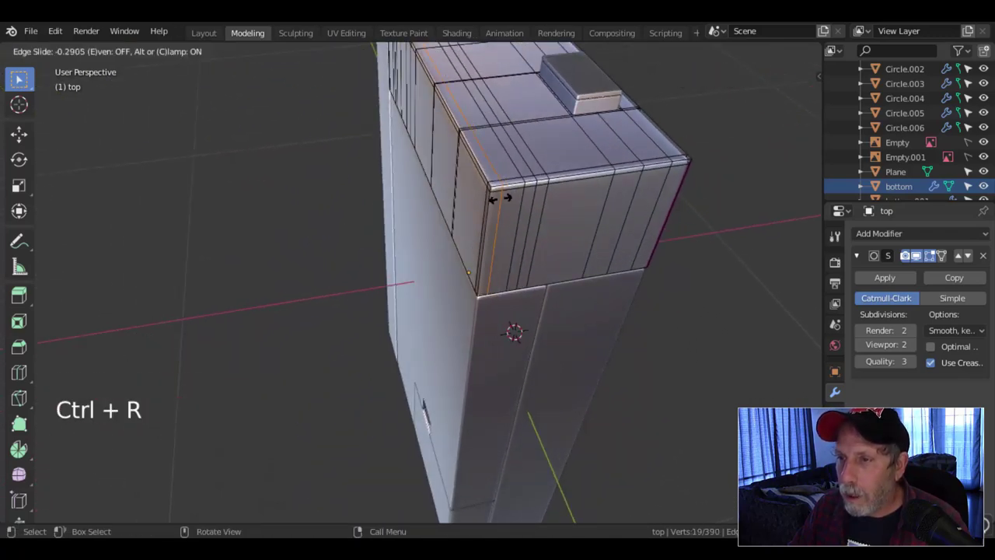
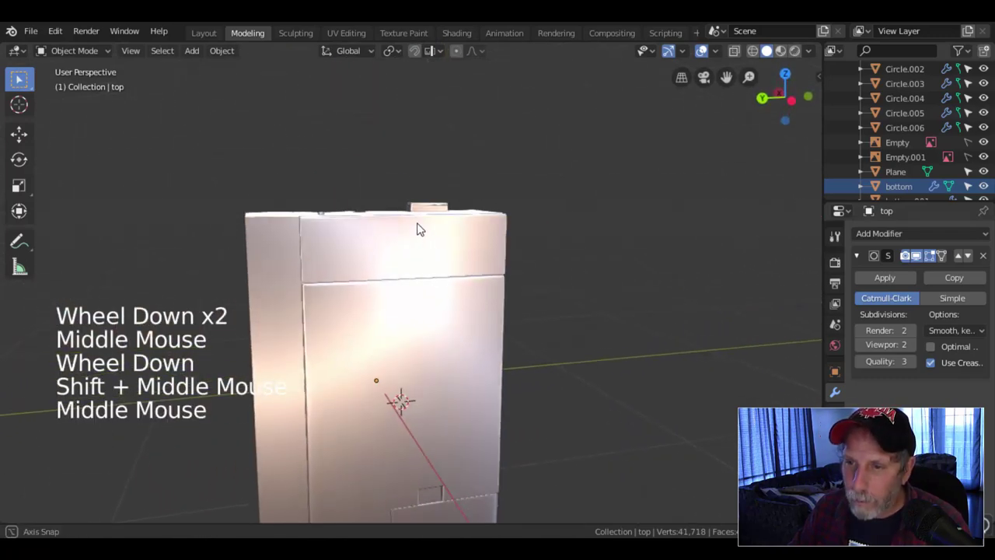
- Set viewport lighting back to Studio for plain grey solid shading
{"action": "scroll", "scroll_direction": "down", "scroll_amount": 3}
{"action": "middle_click", "coordinate": [502, 303]}
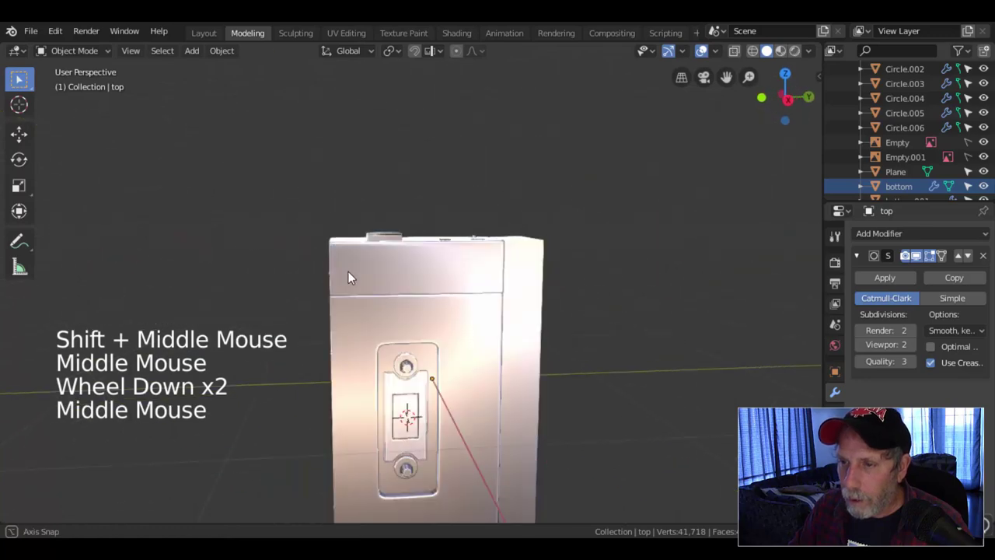
{"action": "middle_click", "coordinate": [474, 253]}
{"action": "middle_click", "coordinate": [493, 242]}
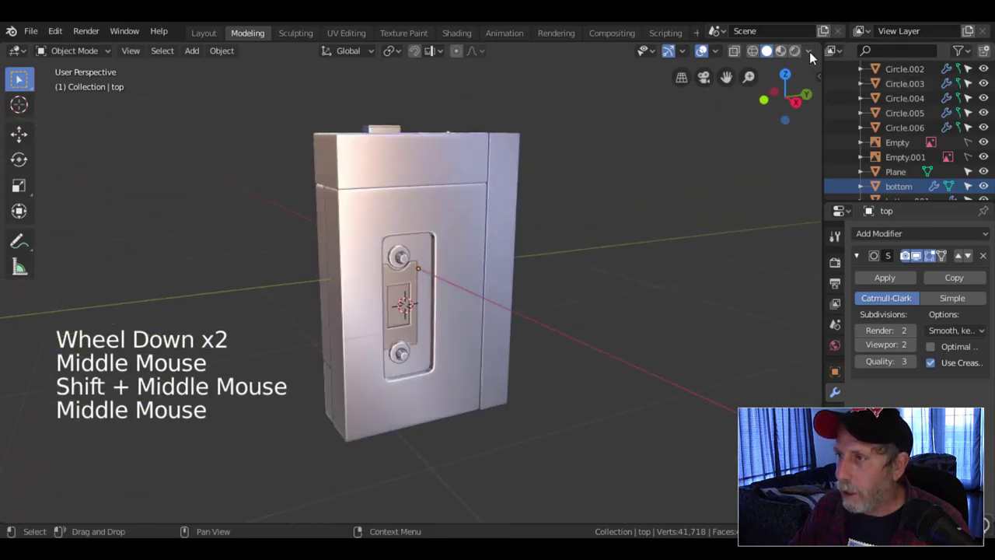
{"action": "left_click", "coordinate": [811, 56]}
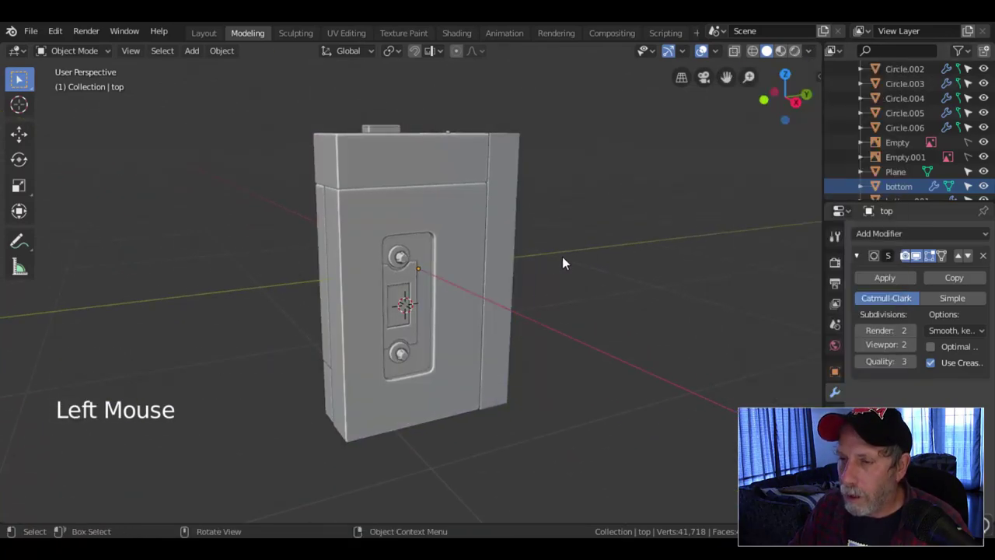
{"action": "middle_click", "coordinate": [527, 263]}
{"action": "middle_click", "coordinate": [519, 253]}
{"action": "middle_click", "coordinate": [558, 280]}
{"action": "middle_click", "coordinate": [565, 239]}
{"action": "middle_click", "coordinate": [579, 232]}
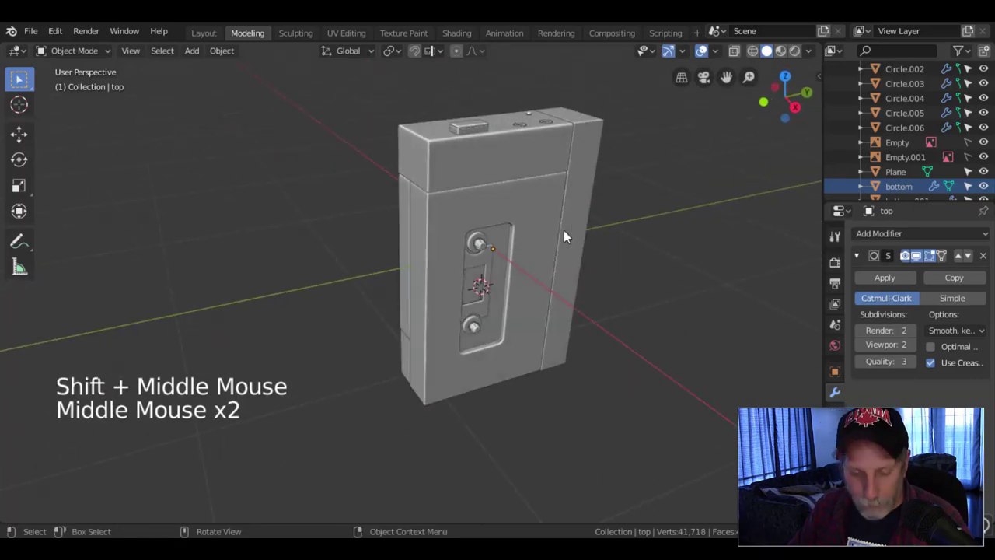
- Save the project, face the player's front and select the bottom body piece
{"action": "key", "text": "ctrl+s"}
{"action": "middle_click", "coordinate": [535, 269]}
{"action": "middle_click", "coordinate": [549, 274]}
{"action": "middle_click", "coordinate": [550, 276]}
{"action": "middle_click", "coordinate": [584, 270]}
{"action": "middle_click", "coordinate": [567, 254]}
{"action": "middle_click", "coordinate": [569, 256]}
{"action": "middle_click", "coordinate": [551, 268]}
{"action": "left_click", "coordinate": [476, 246]}
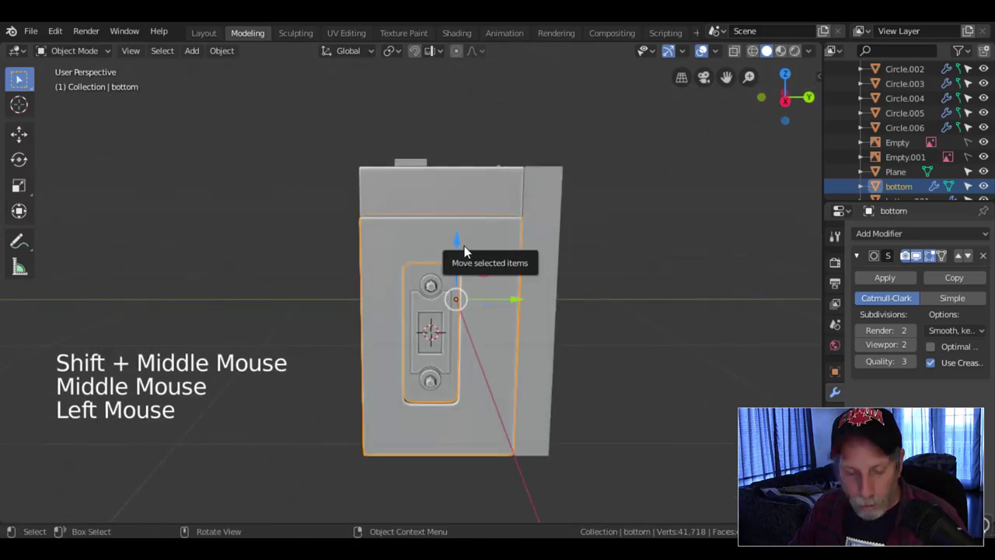
- Add a Text object and rotate it to stand upright facing forward
{"action": "key", "text": "shift+a"}
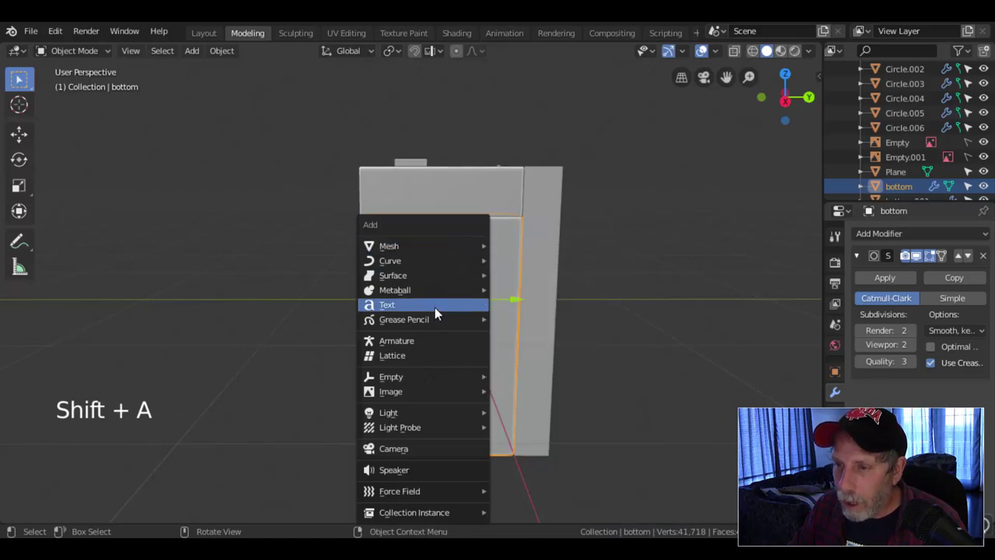
{"action": "scroll", "scroll_direction": "down", "scroll_amount": 3}
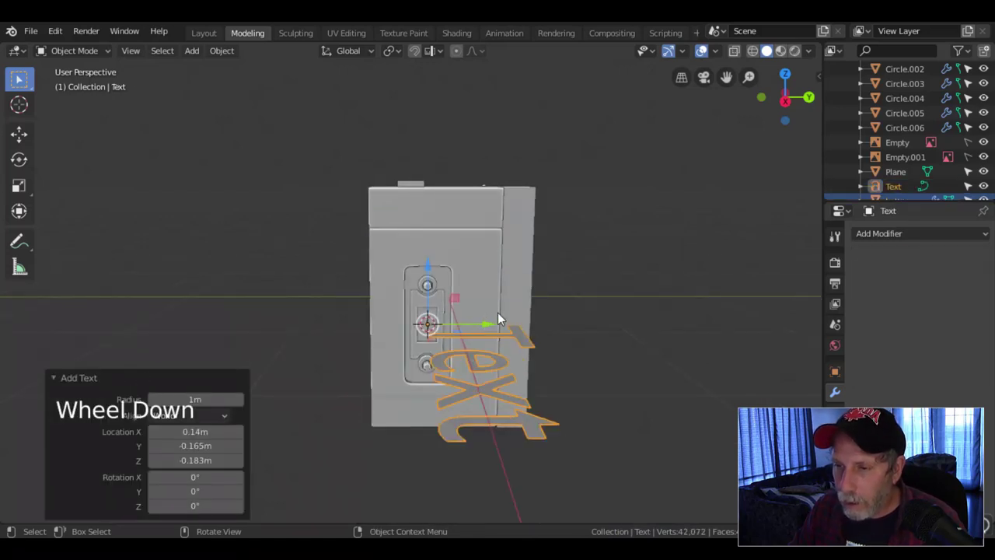
{"action": "key", "text": "r"}
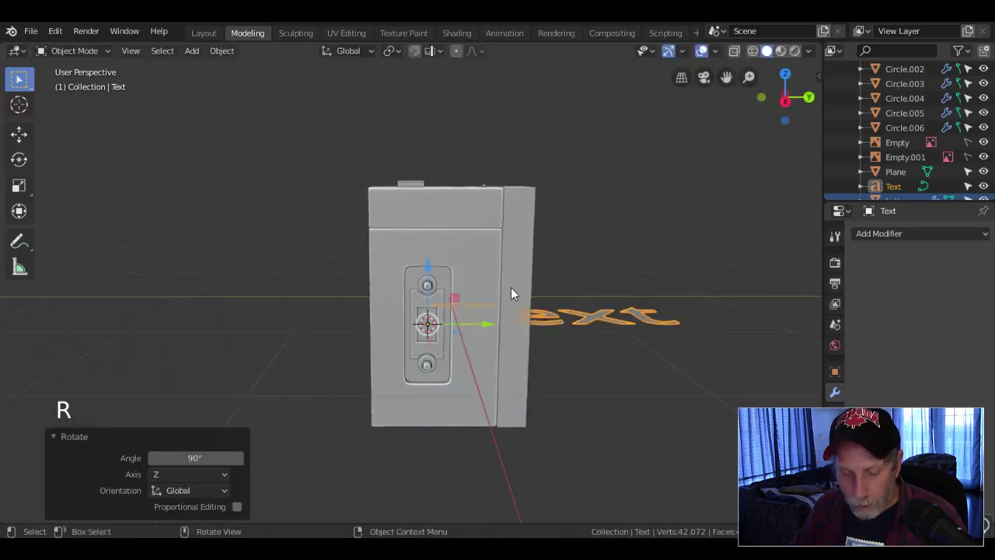
{"action": "key", "text": "r"}
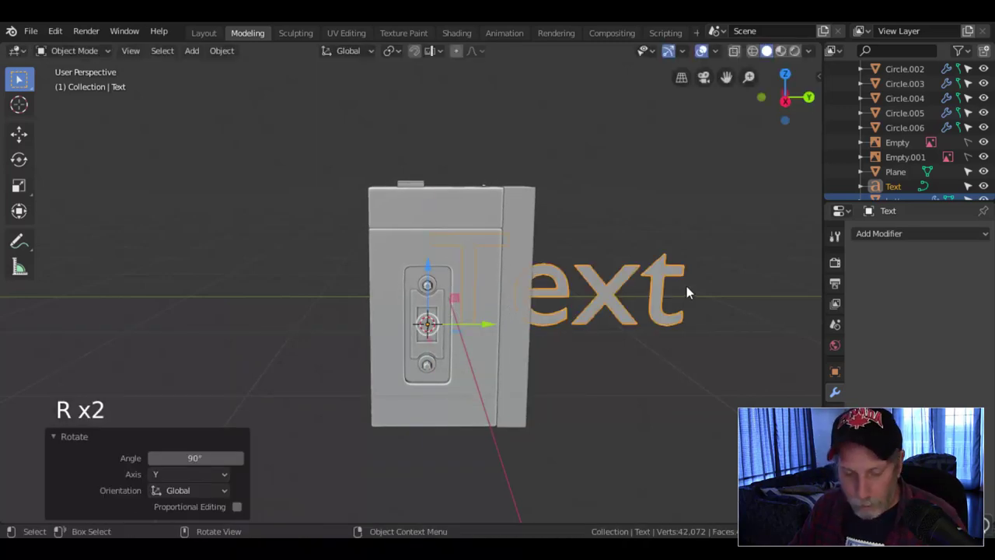
{"action": "key", "text": "s"}
{"action": "key", "text": "g"}
- From the side view, move the text onto the front face above the knob panel
{"action": "key", "text": "KP_3"}
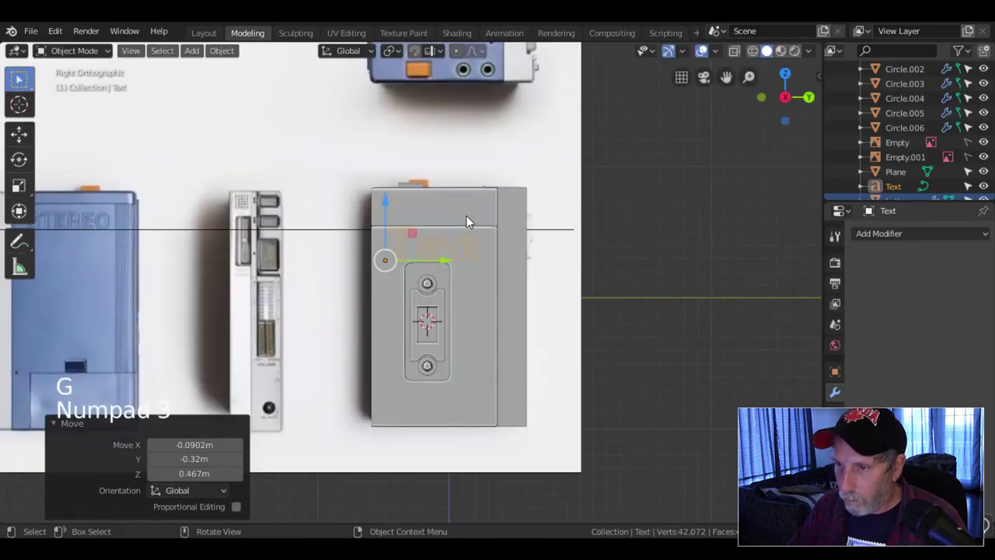
{"action": "scroll", "scroll_direction": "up", "scroll_amount": 3}
{"action": "key", "text": "s"}
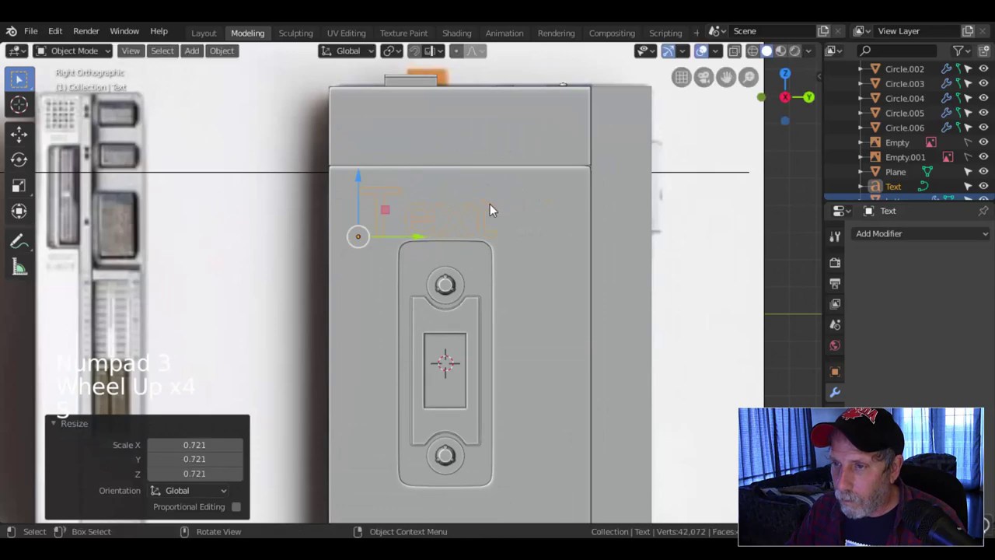
{"action": "key", "text": "g"}
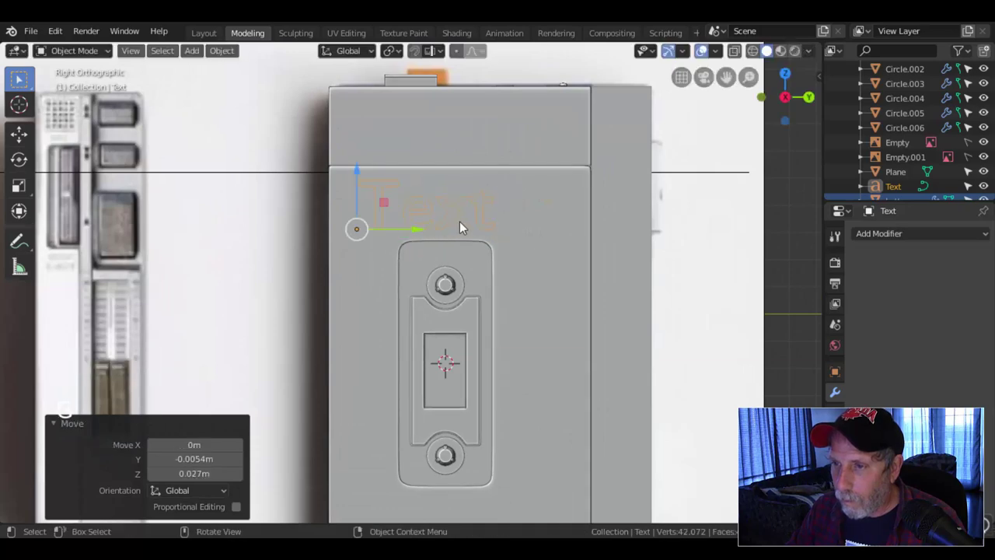
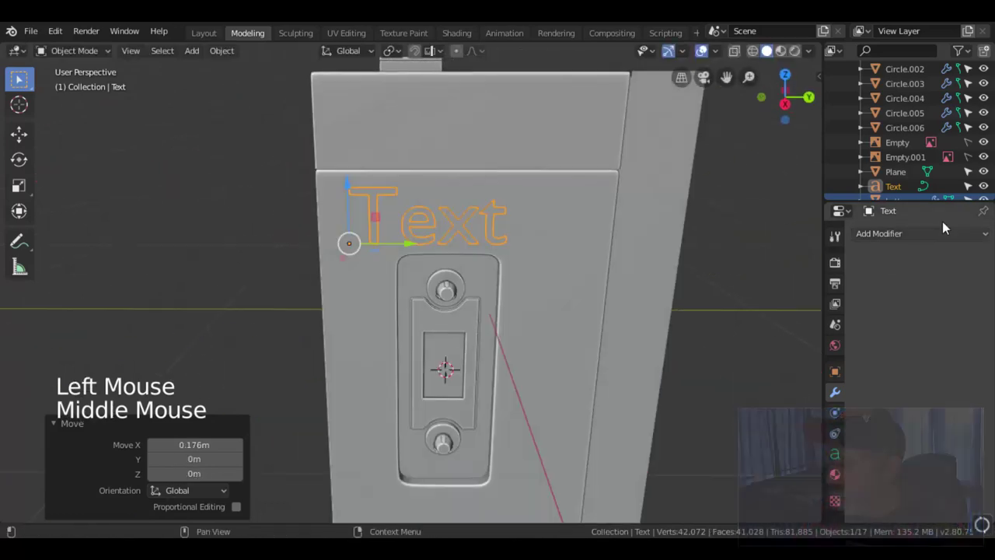
- Set the Text object's Geometry Bevel Depth to 0.027 m for rounded raised letters
{"action": "scroll", "scroll_direction": "down", "scroll_amount": 3}
{"action": "scroll", "scroll_direction": "down", "scroll_amount": 3}
{"action": "scroll", "scroll_direction": "down", "scroll_amount": 3}
{"action": "left_click", "coordinate": [839, 459]}
{"action": "scroll", "scroll_direction": "down", "scroll_amount": 3}
{"action": "scroll", "scroll_direction": "down", "scroll_amount": 3}
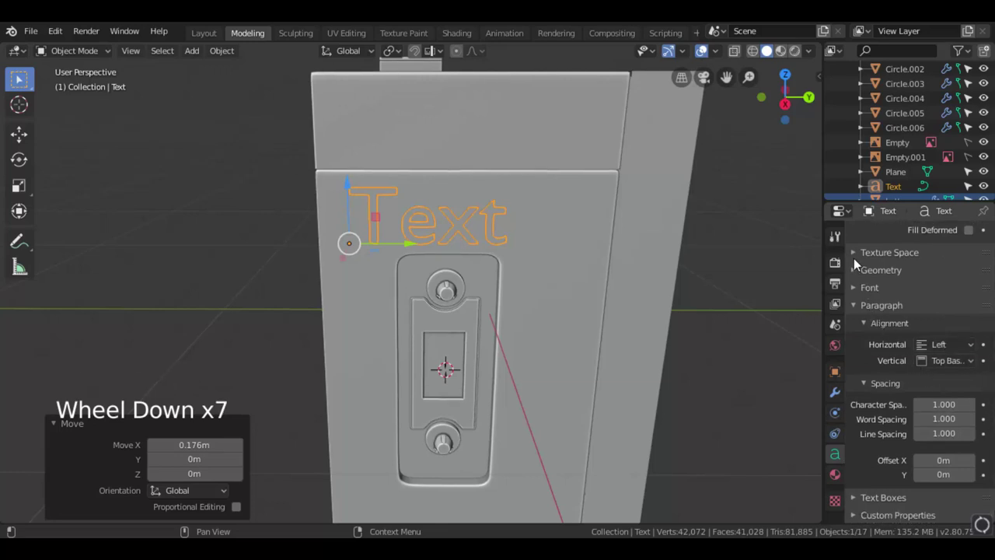
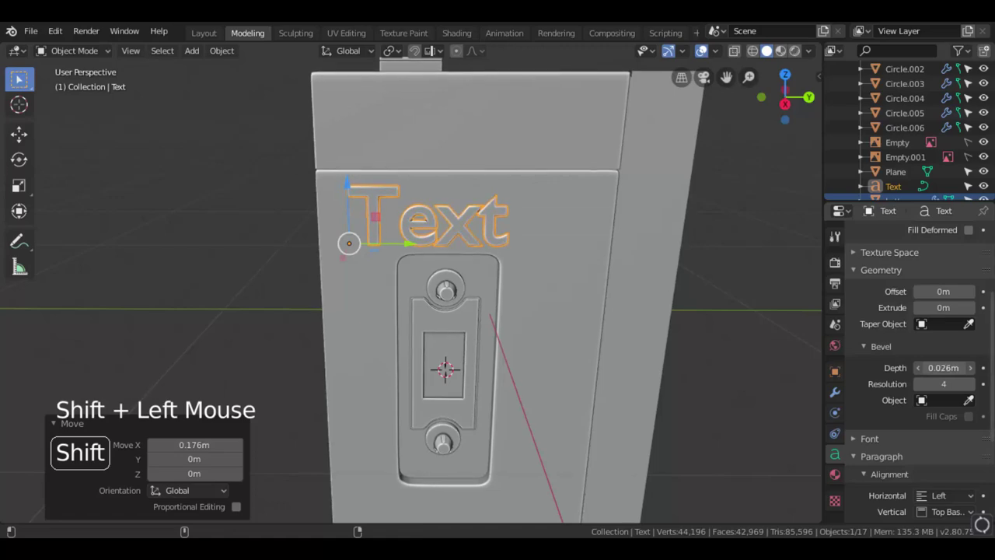
{"action": "middle_click", "coordinate": [559, 263]}
{"action": "scroll", "scroll_direction": "down", "scroll_amount": 3}
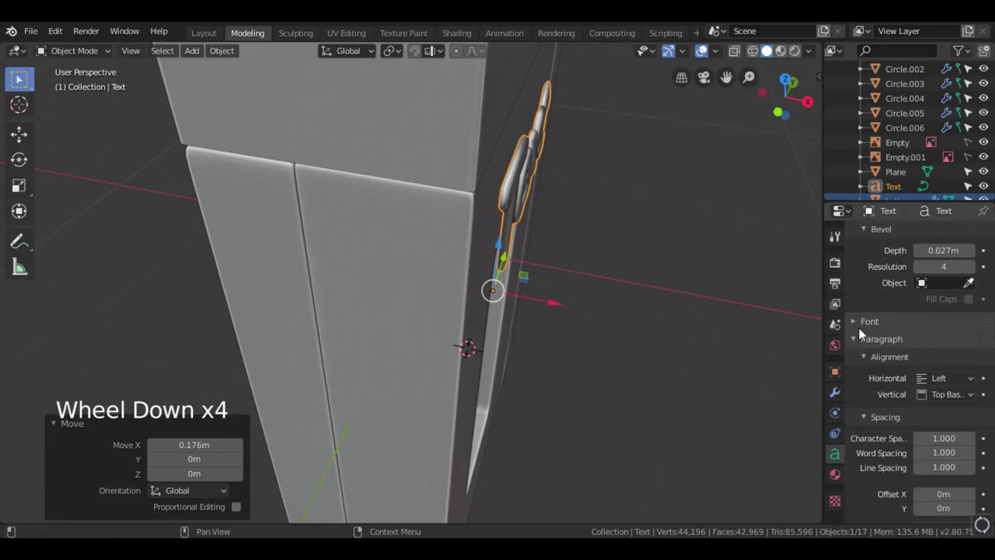